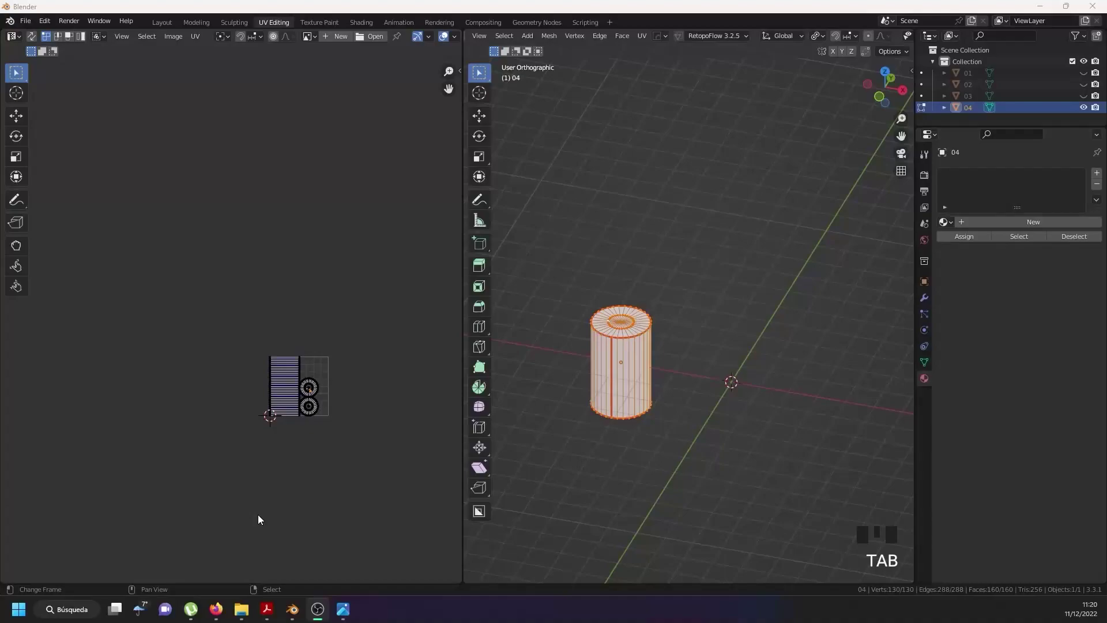
View the cylinder from the front in Edit Mode and switch to the Layout workspace.
{"action": "scroll", "scroll_direction": "down", "scroll_amount": 3}
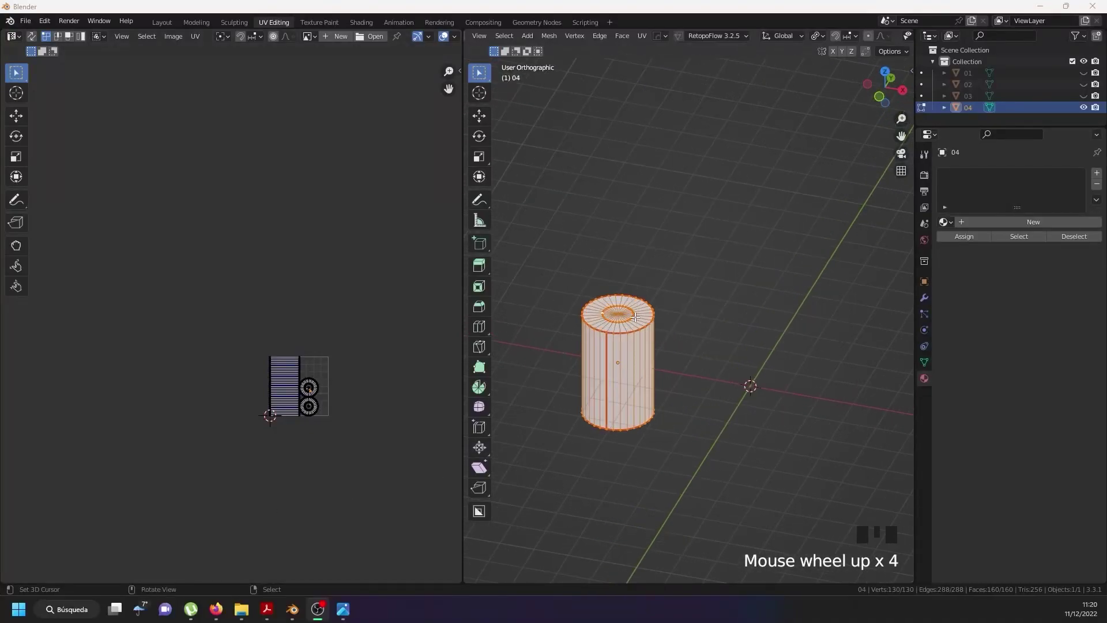
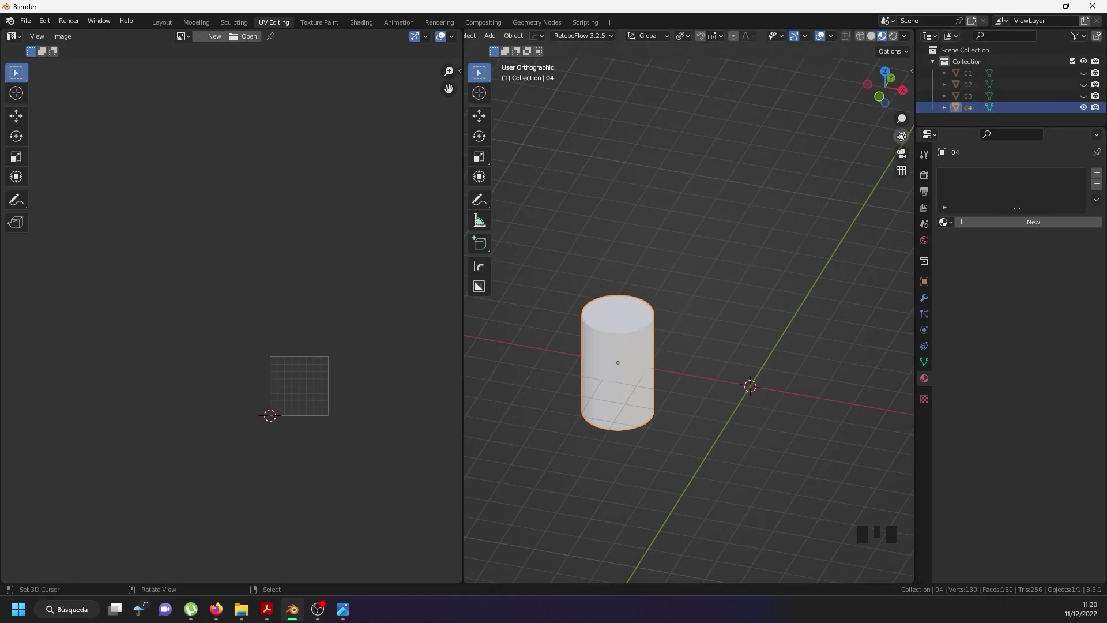
{"action": "key", "text": "KP_1"}
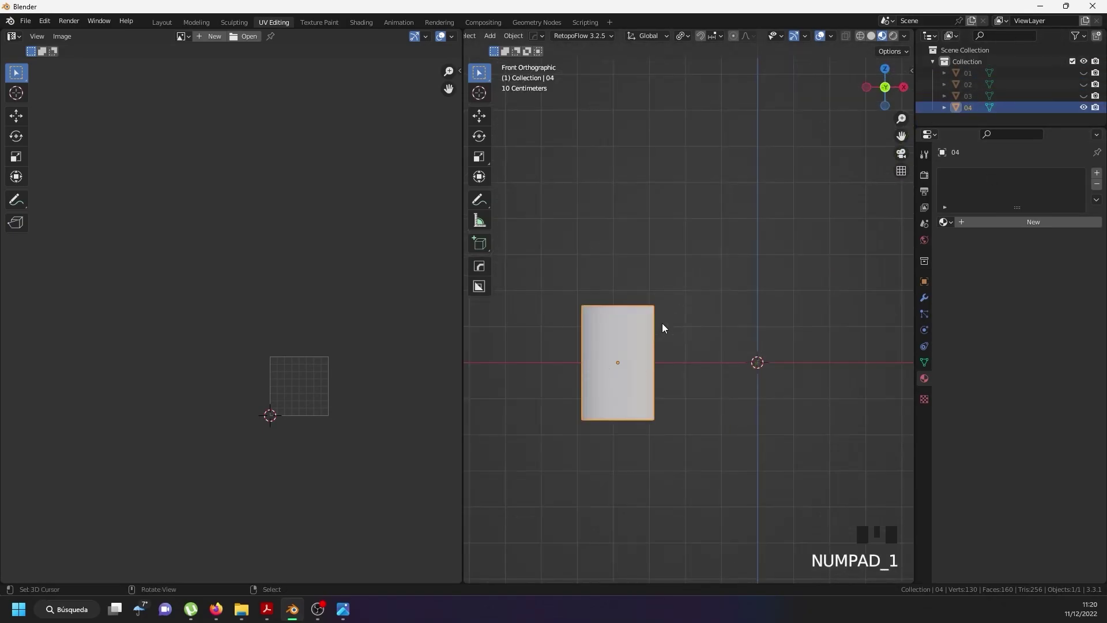
{"action": "key", "text": "Tab"}
{"action": "key", "text": "a"}
{"action": "key", "text": "a"}
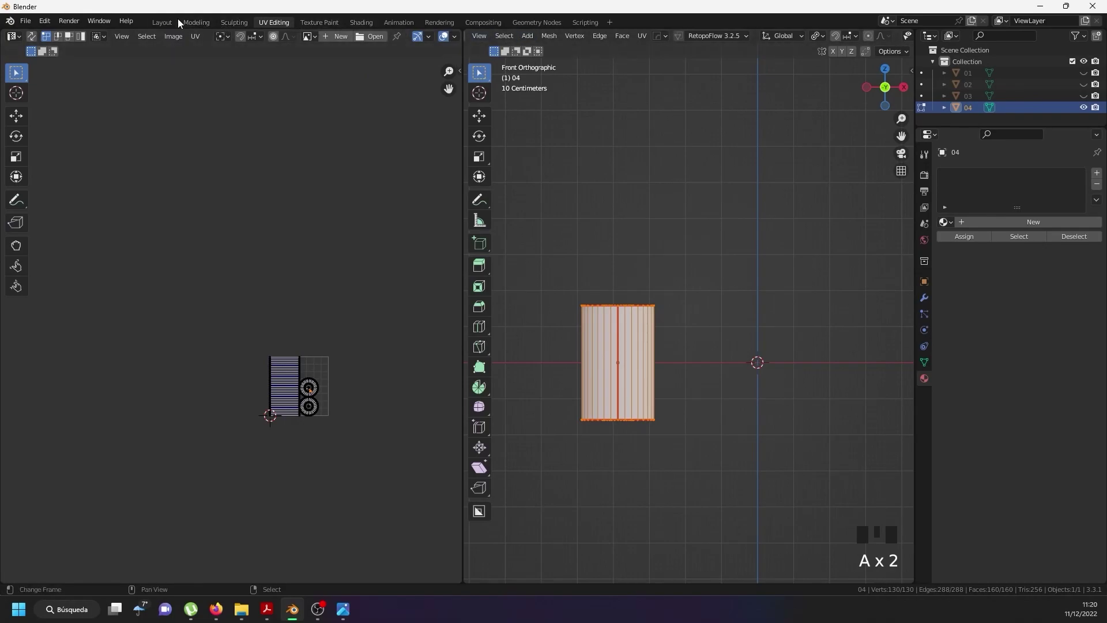
{"action": "left_click_drag", "start_coordinate": [155, 29], "coordinate": [392, 202]}
{"action": "scroll", "scroll_direction": "down", "scroll_amount": 3}
Dismiss the UV mapping options, leave Edit Mode and set Geometry to Origin on the cylinder.
{"action": "key", "text": "Tab"}
{"action": "key", "text": "a"}
{"action": "key", "text": "a"}
{"action": "key", "text": "KP_1"}
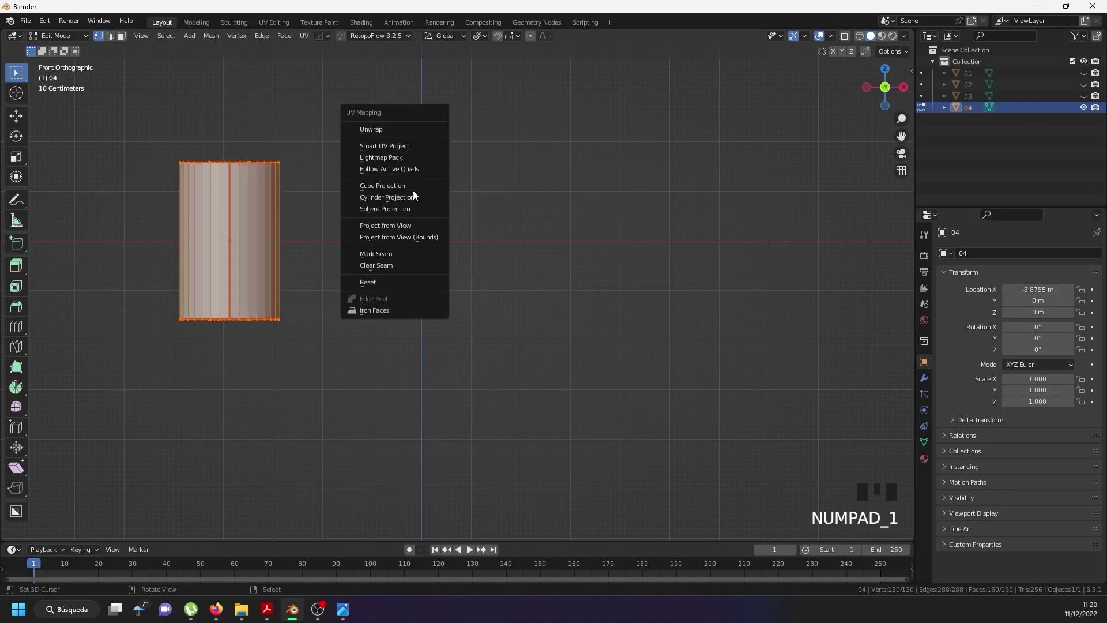
{"action": "key", "text": "u"}
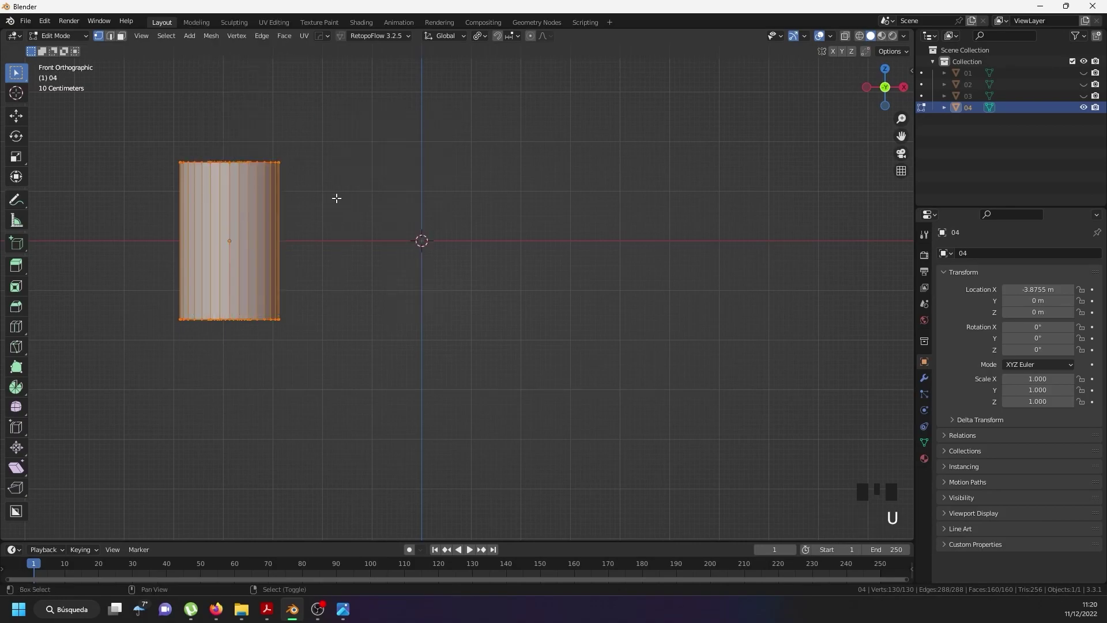
{"action": "key", "text": "shift+s"}
{"action": "key", "text": "Tab"}
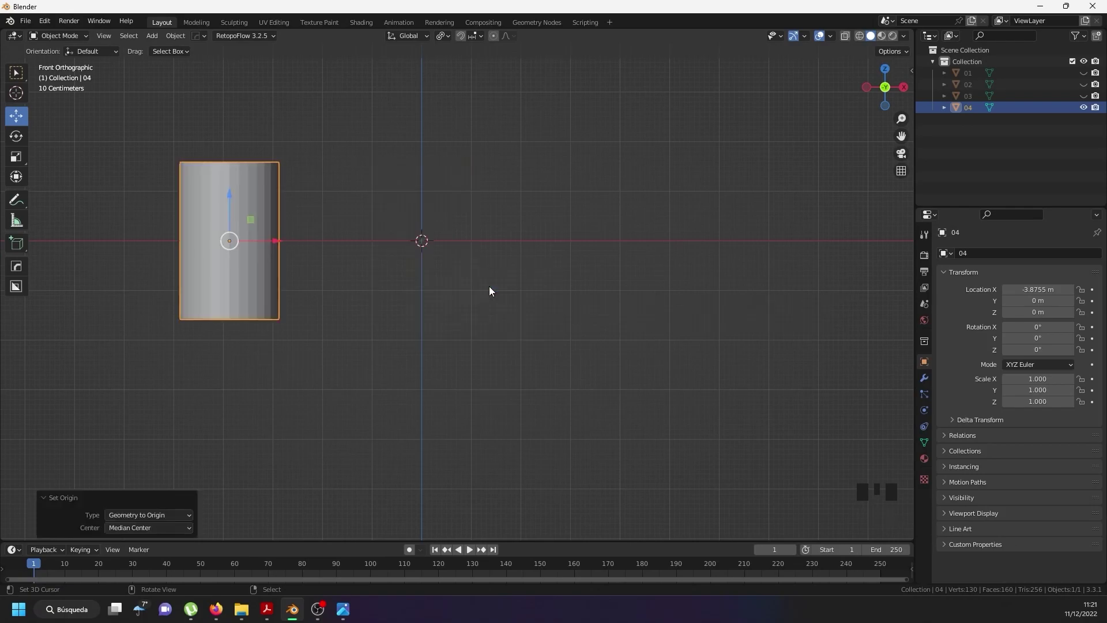
Undo Geometry to Origin so the cylinder sits back at the world centre.
{"action": "key", "text": "ctrl+z"}
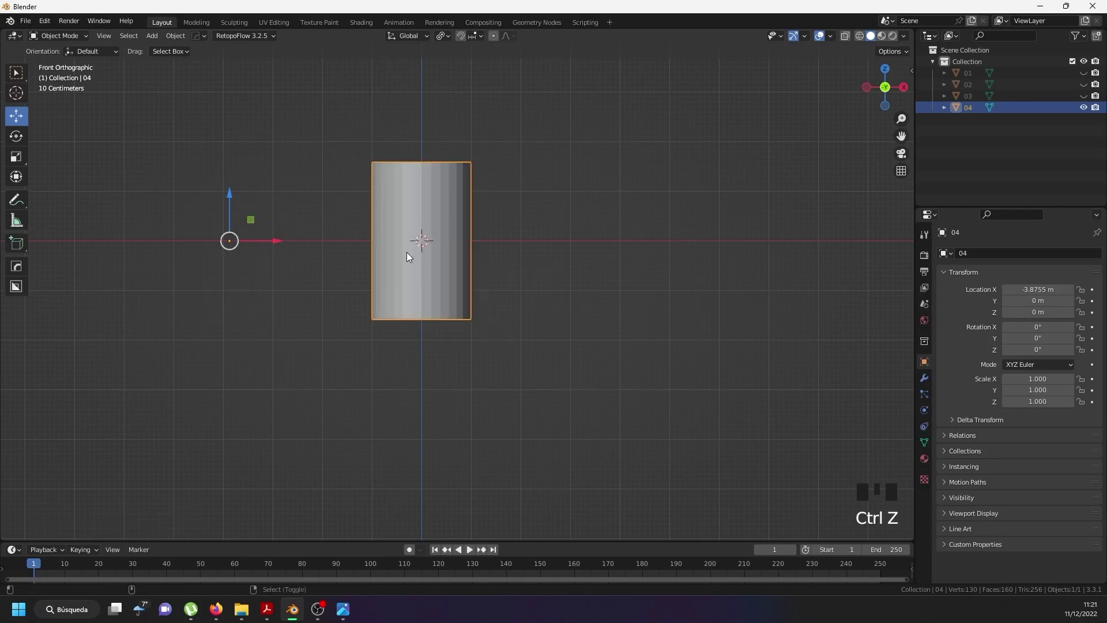
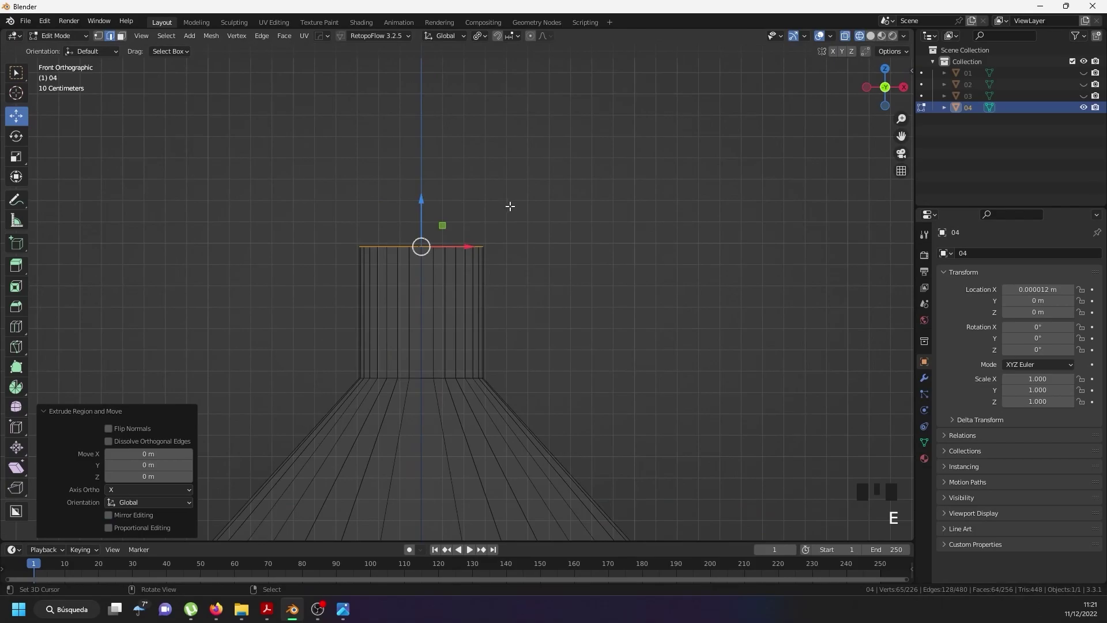
Widen the lip ring outward, then extrude its top face and scale it inward.
{"action": "key", "text": "s"}
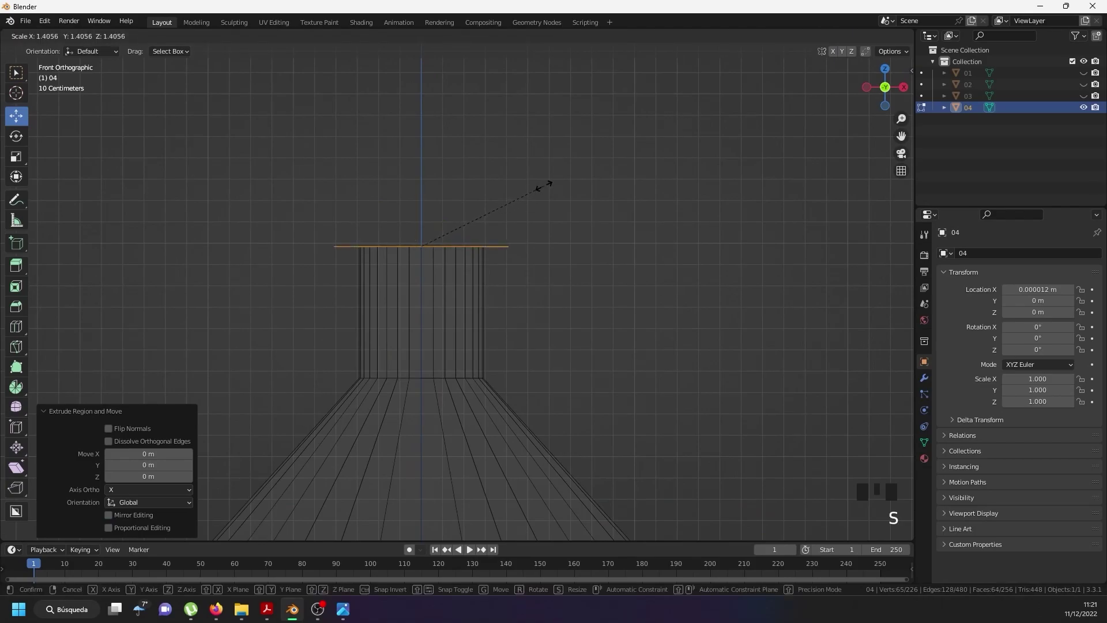
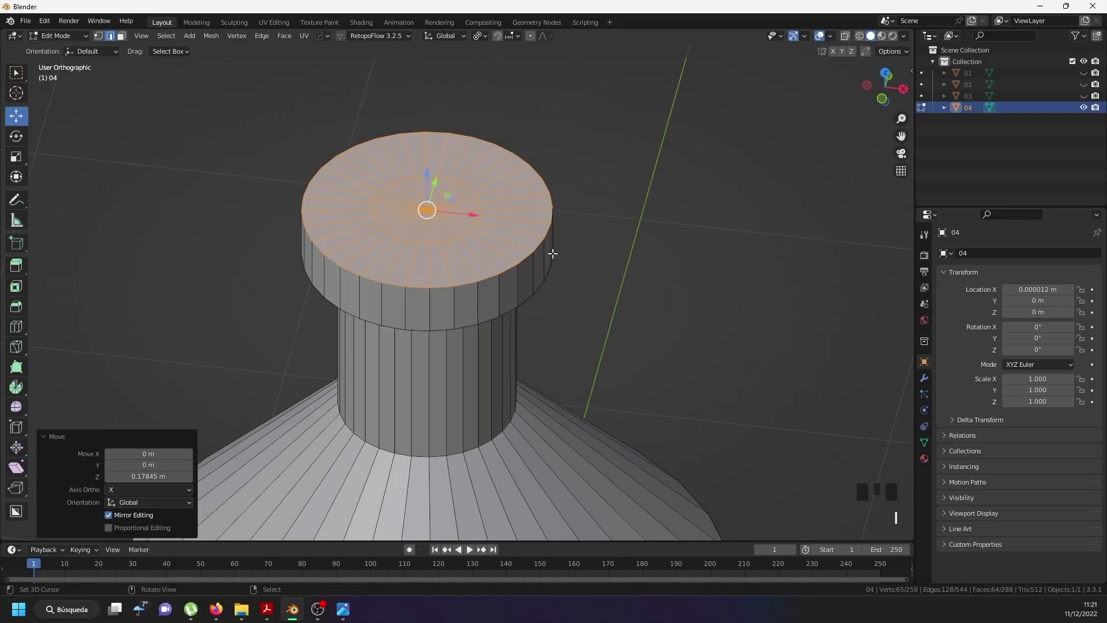
{"action": "key", "text": "e"}
{"action": "key", "text": "s"}
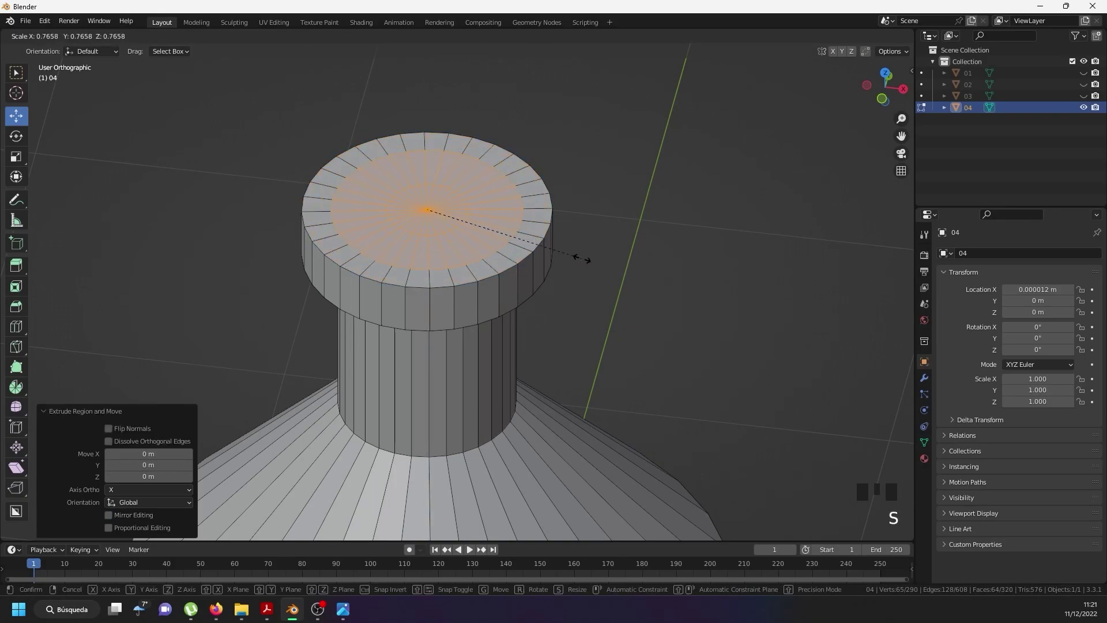
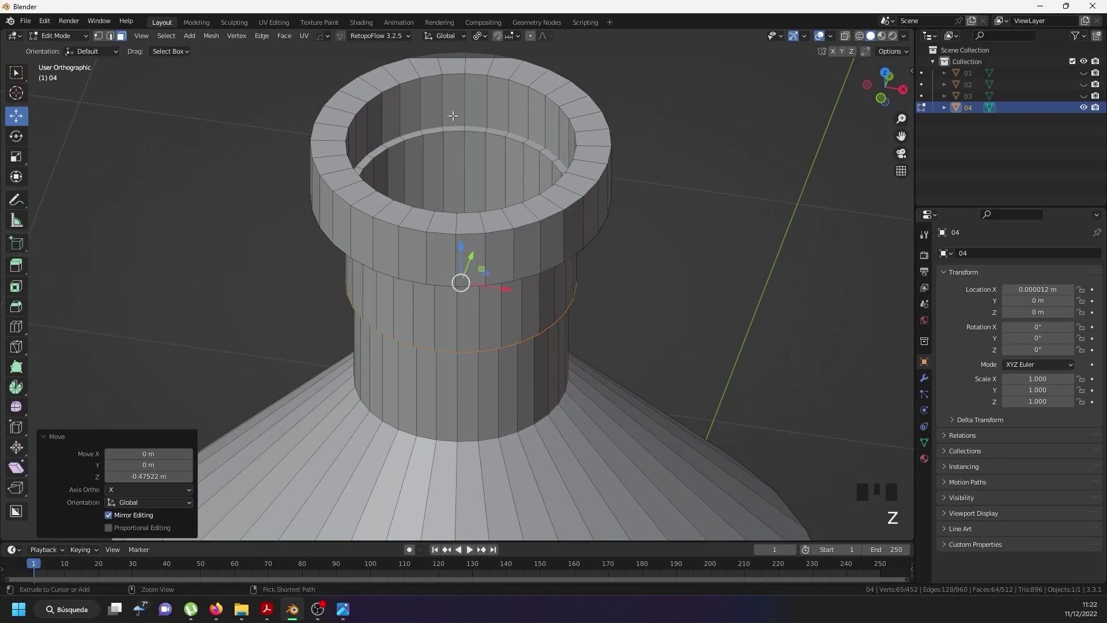
Undo the hollow opening and scale the cap's top face inward to 0.825.
{"action": "key", "text": "ctrl+z"}
{"action": "key", "text": "ctrl+z"}
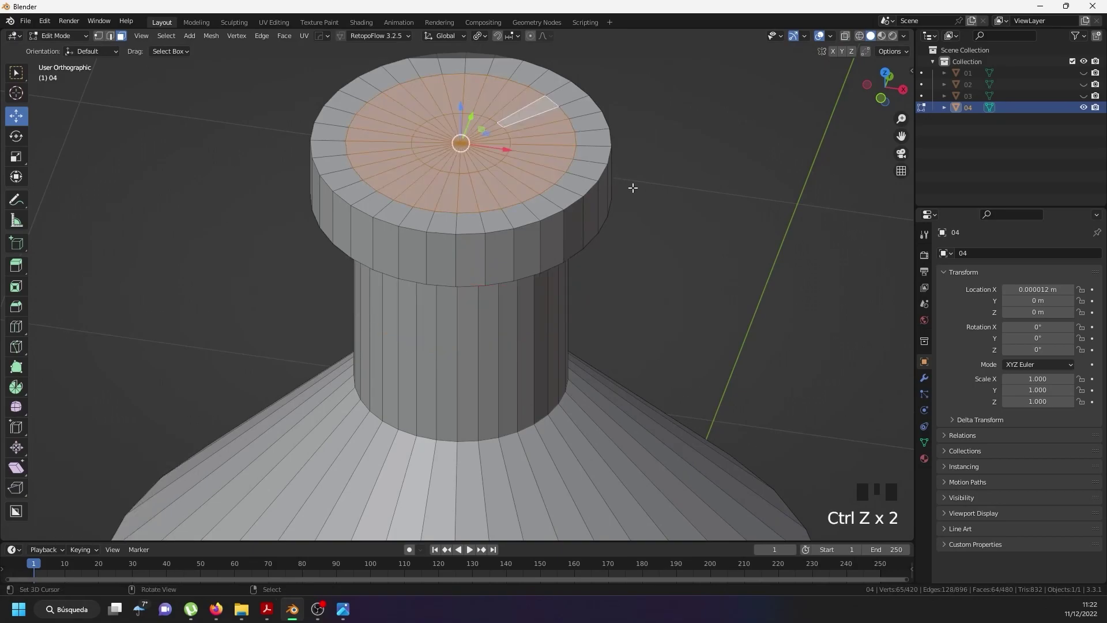
{"action": "key", "text": "s"}
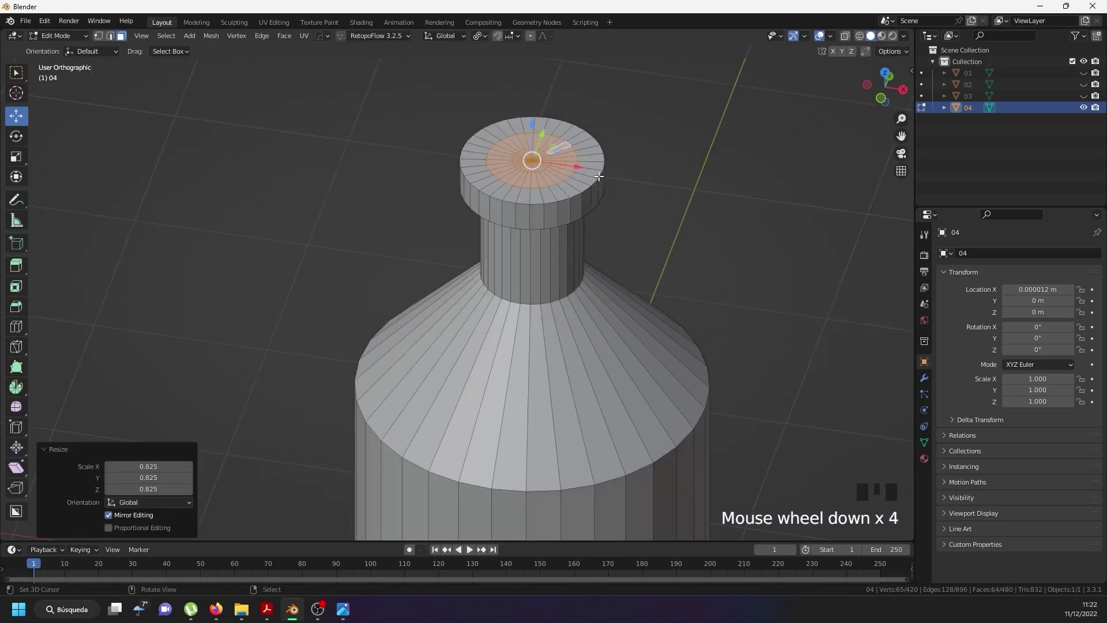
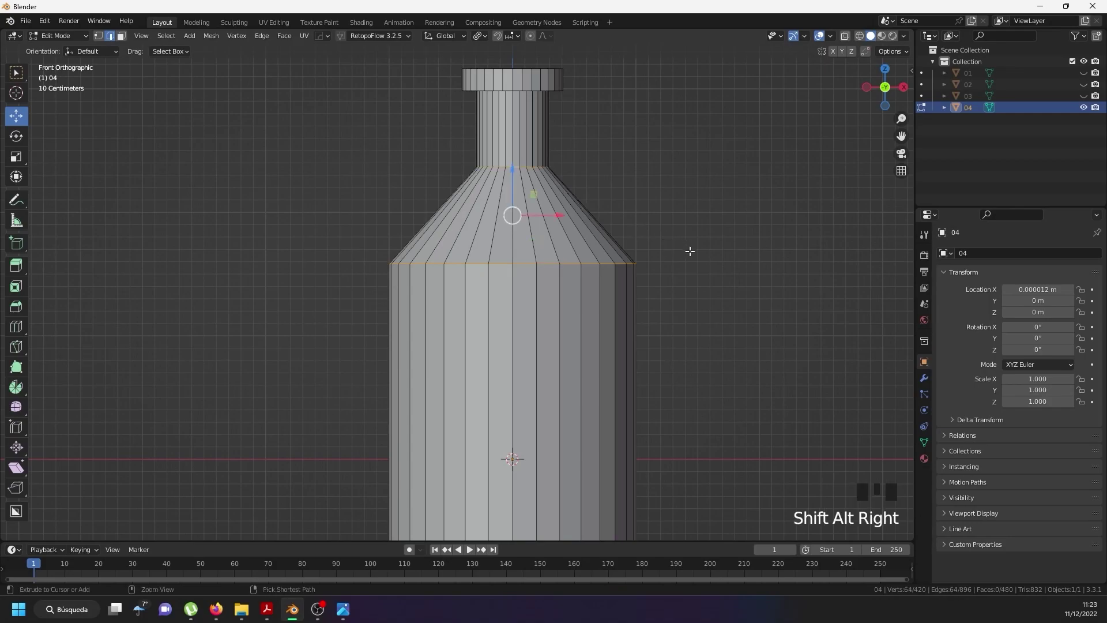
Bevel the shoulder and neck edges into rounded curves with four segments.
{"action": "key", "text": "ctrl+b"}
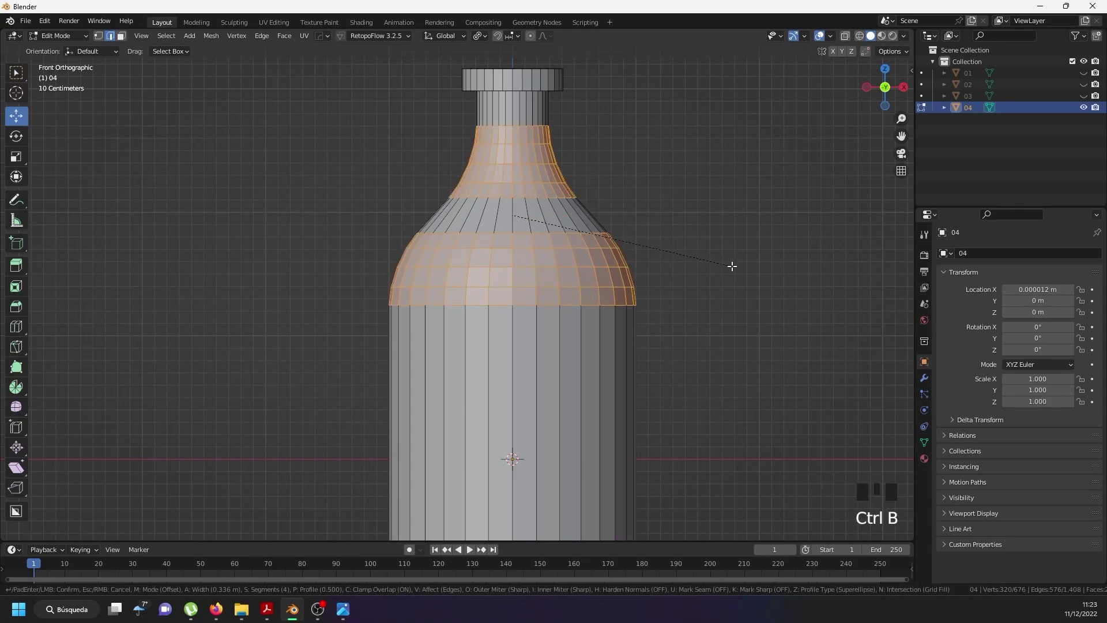
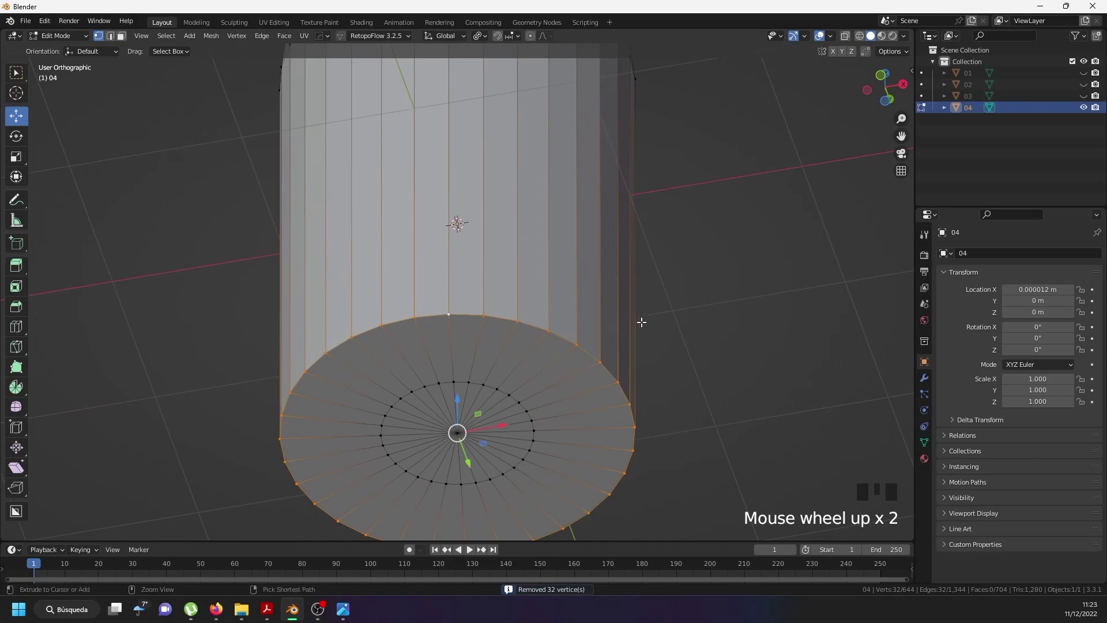
Bevel the bottle's bottom edge, then select the inner bottom ring and enlarge it.
{"action": "key", "text": "ctrl+b"}
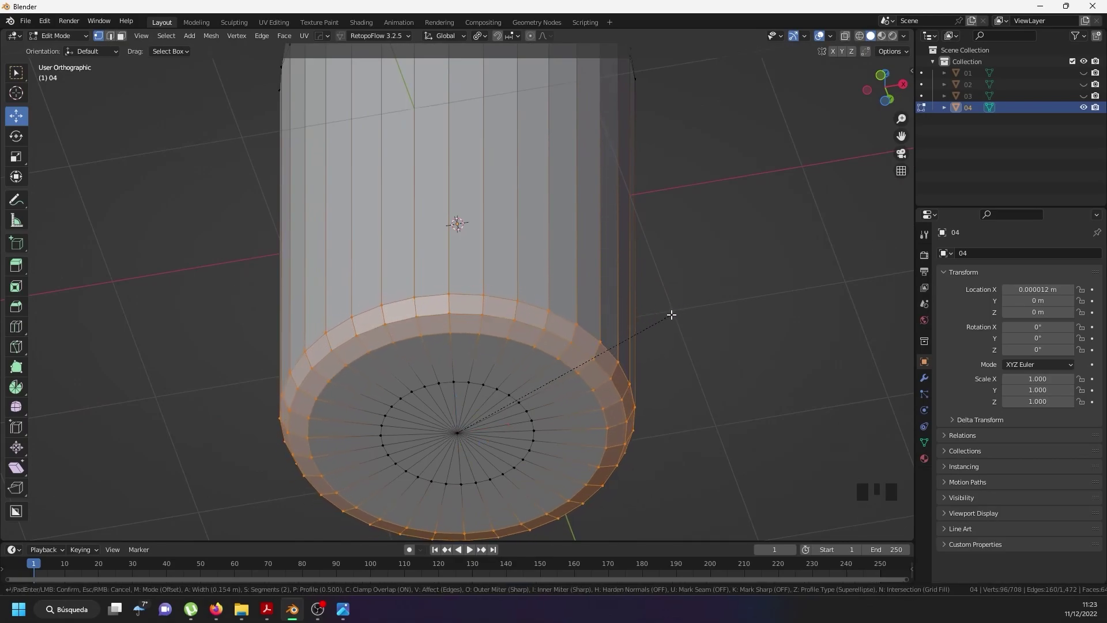
{"action": "scroll", "scroll_direction": "down", "scroll_amount": 3}
{"action": "key", "text": "Tab"}
{"action": "left_click_drag", "start_coordinate": [561, 240], "coordinate": [564, 309]}
{"action": "scroll", "scroll_direction": "down", "scroll_amount": 3}
{"action": "key", "text": "Tab"}
{"action": "middle_click", "coordinate": [582, 296]}
{"action": "scroll", "scroll_direction": "down", "scroll_amount": 3}
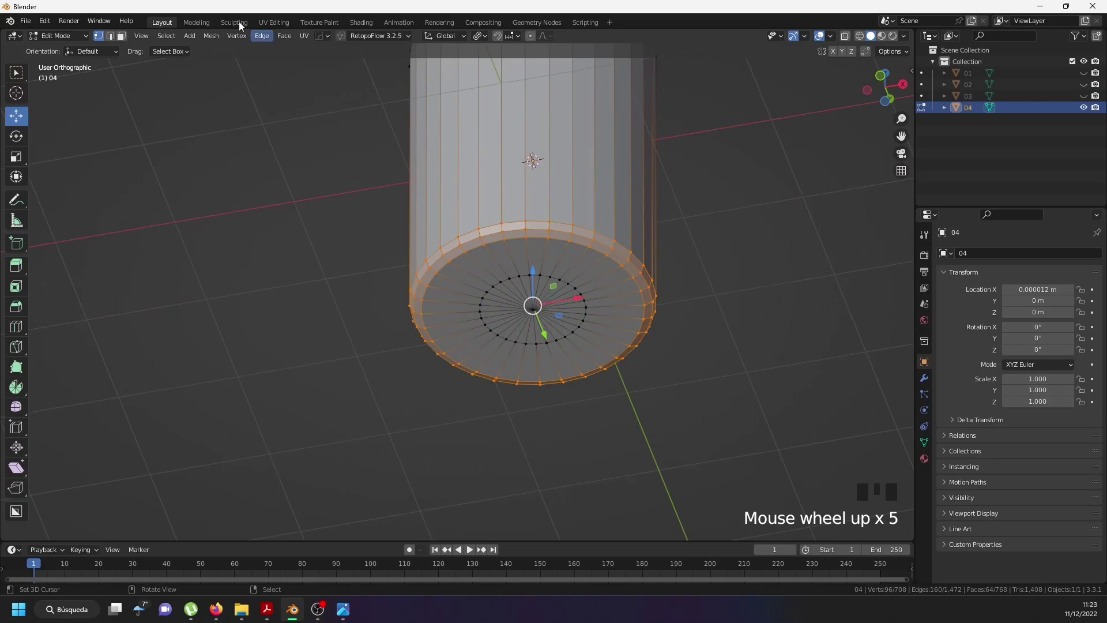
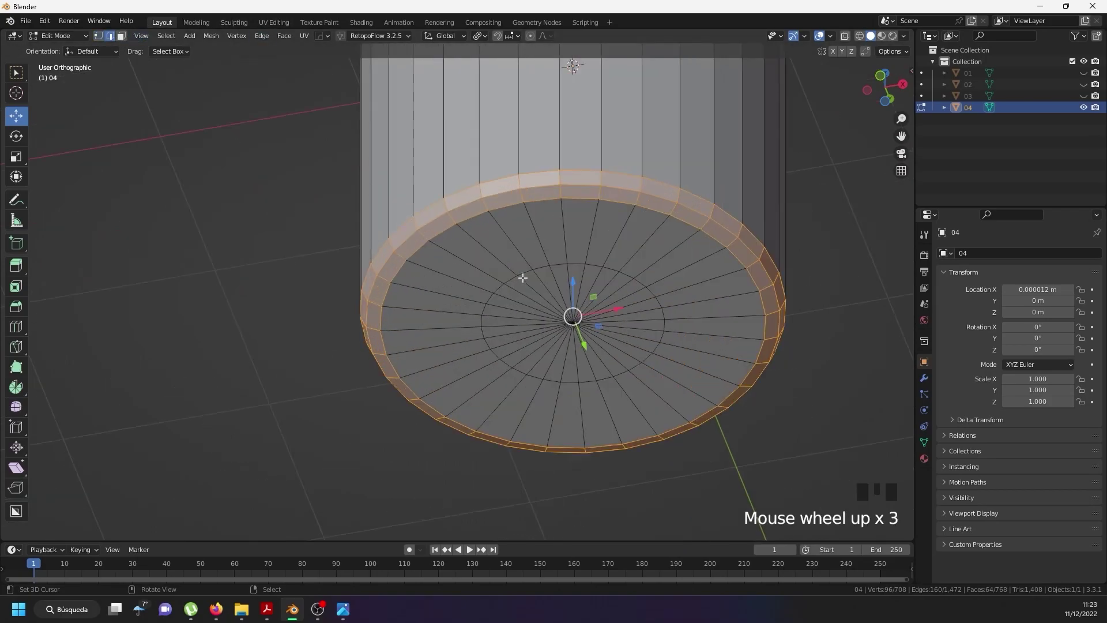
{"action": "right_click", "coordinate": [530, 262]}
{"action": "right_click", "coordinate": [523, 270]}
{"action": "right_click", "coordinate": [523, 270]}
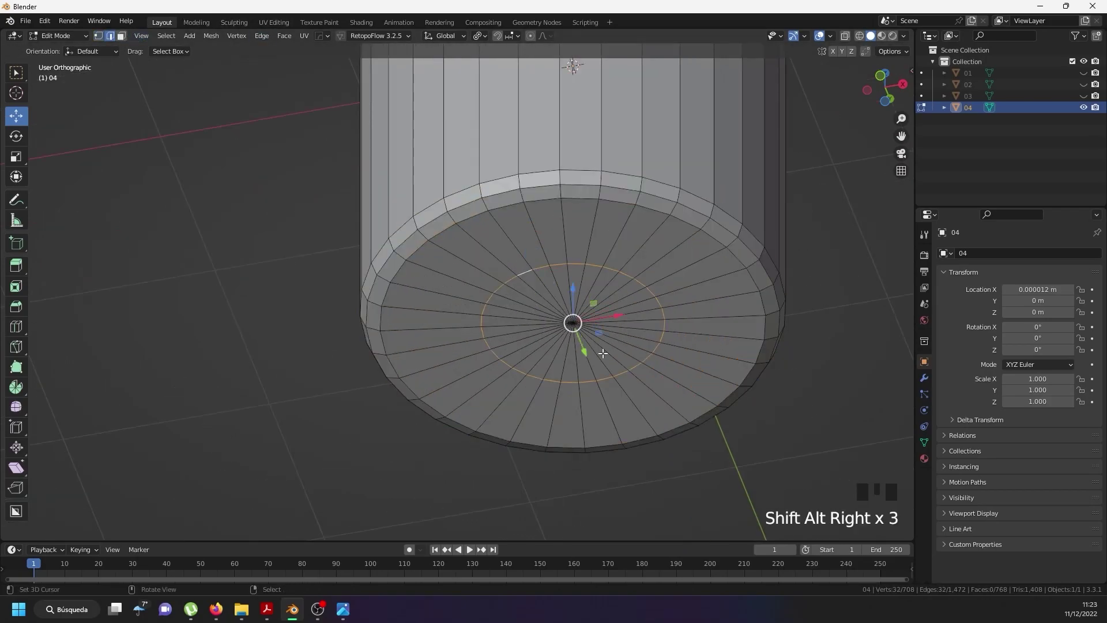
{"action": "key", "text": "s"}
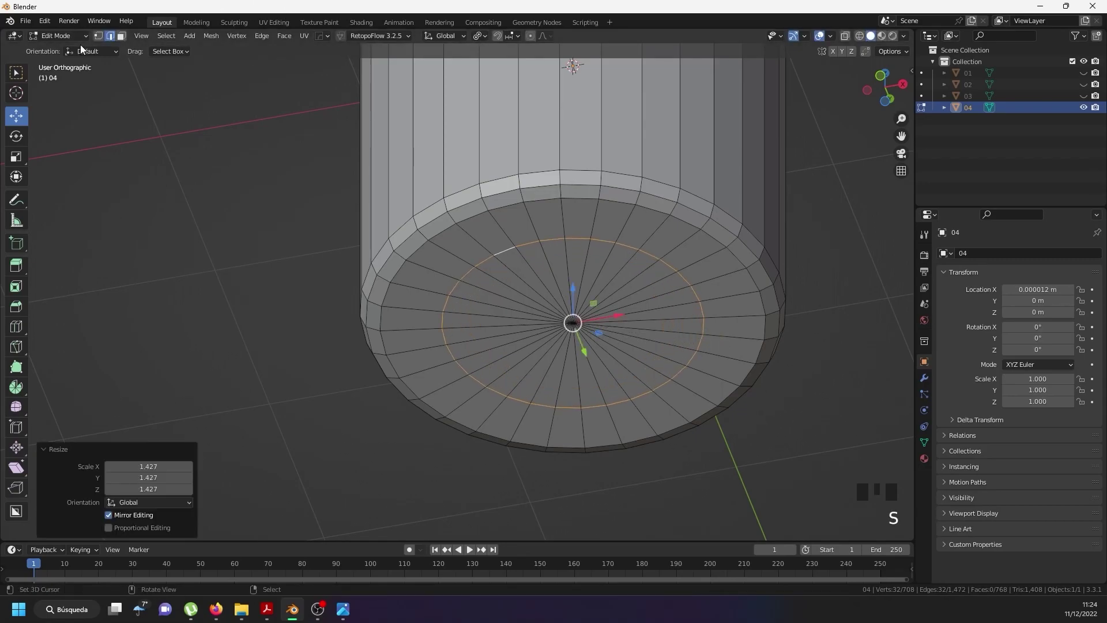
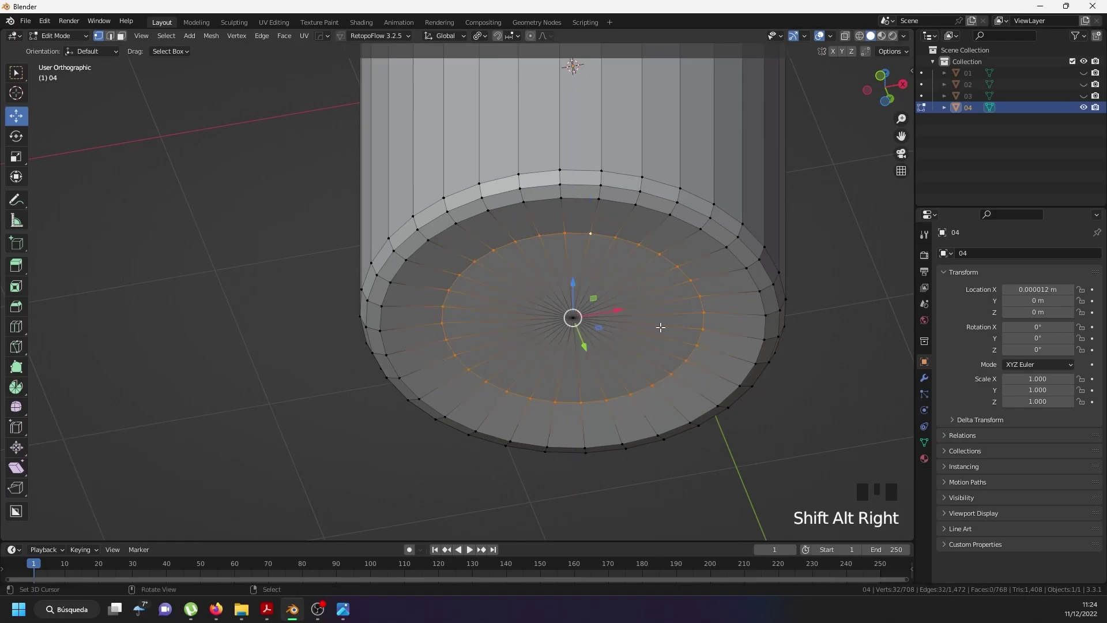
Try an inset around the bottom ring and undo it back to the clean base.
{"action": "key", "text": "ctrl+b"}
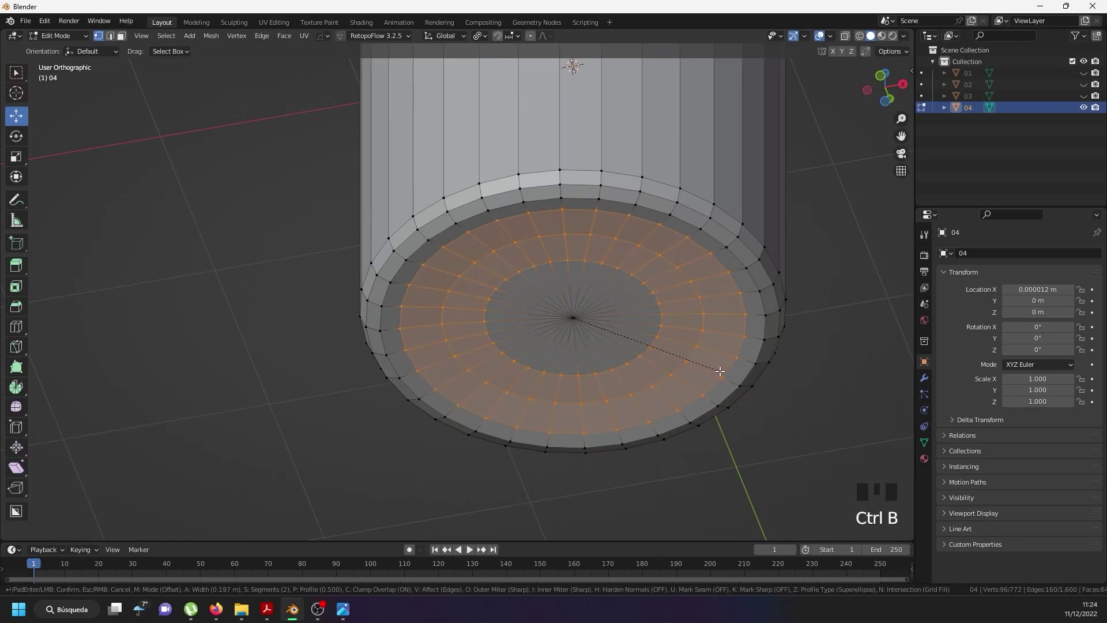
{"action": "key", "text": "Tab"}
{"action": "left_click_drag", "start_coordinate": [613, 335], "coordinate": [593, 315]}
{"action": "scroll", "scroll_direction": "down", "scroll_amount": 3}
{"action": "left_click_drag", "start_coordinate": [582, 242], "coordinate": [569, 314]}
{"action": "scroll", "scroll_direction": "up", "scroll_amount": 3}
{"action": "key", "text": "ctrl+z"}
{"action": "key", "text": "ctrl+z"}
{"action": "key", "text": "ctrl+z"}
{"action": "key", "text": "ctrl+z"}
{"action": "key", "text": "ctrl+z"}
{"action": "key", "text": "ctrl+z"}
{"action": "scroll", "scroll_direction": "up", "scroll_amount": 3}
{"action": "scroll", "scroll_direction": "down", "scroll_amount": 3}
{"action": "scroll", "scroll_direction": "up", "scroll_amount": 3}
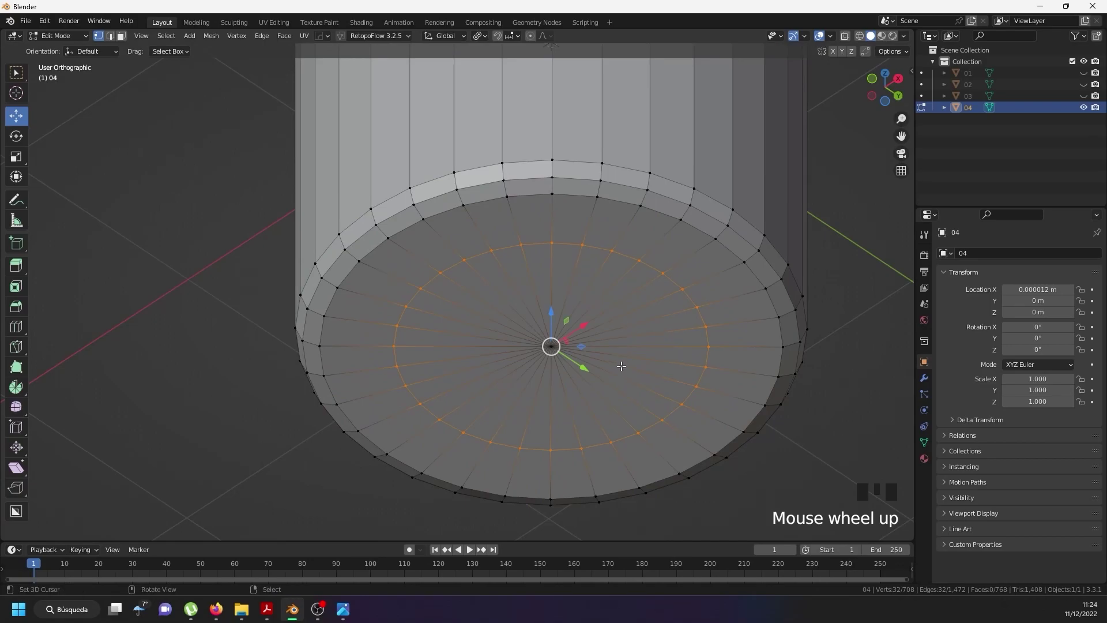
Inset the bottle's bottom face to form the recessed base and return to Object Mode.
{"action": "right_click", "coordinate": [556, 350]}
{"action": "key", "text": "i"}
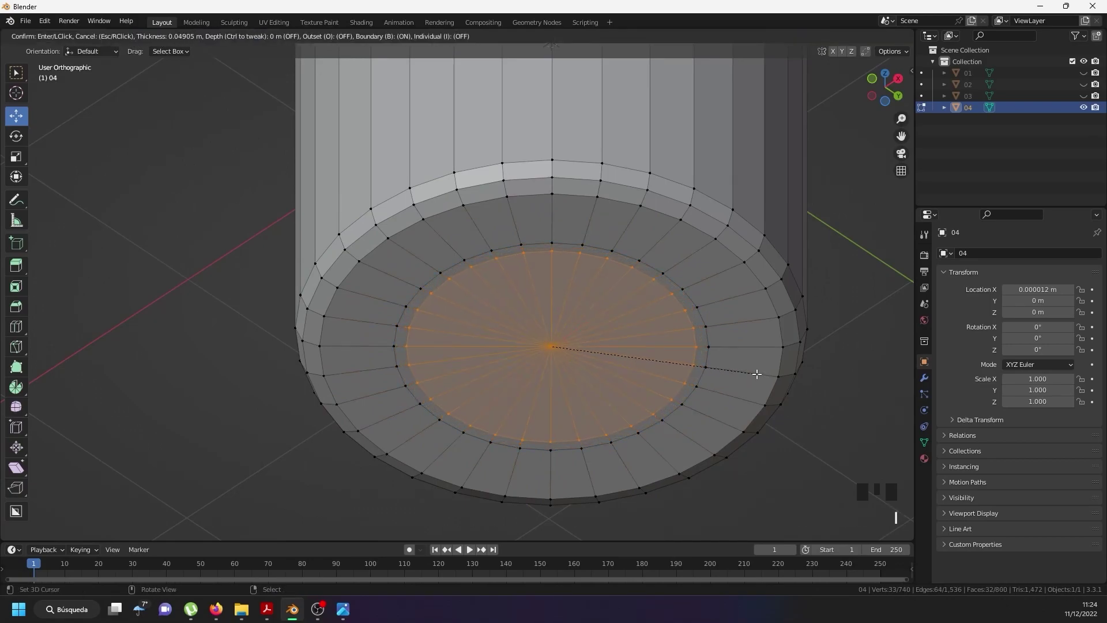
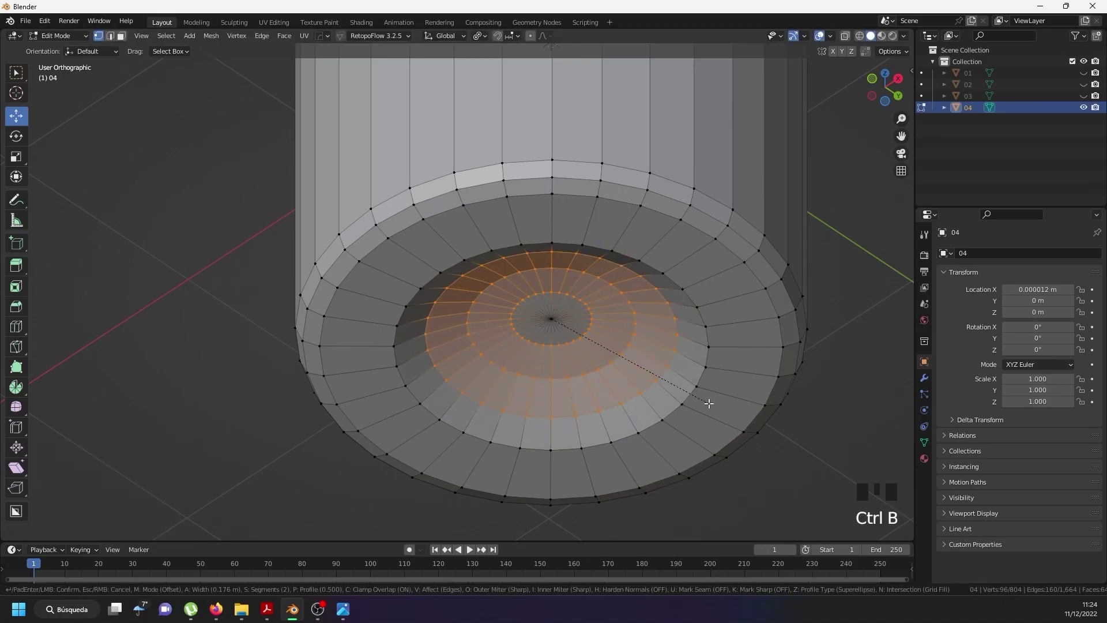
{"action": "key", "text": "Tab"}
{"action": "scroll", "scroll_direction": "down", "scroll_amount": 3}
{"action": "left_click_drag", "start_coordinate": [647, 305], "coordinate": [508, 388]}
{"action": "scroll", "scroll_direction": "down", "scroll_amount": 3}
{"action": "left_click_drag", "start_coordinate": [545, 239], "coordinate": [237, 296]}
Apply Shade Smooth to the whole bottle.
{"action": "left_click", "coordinate": [237, 297]}
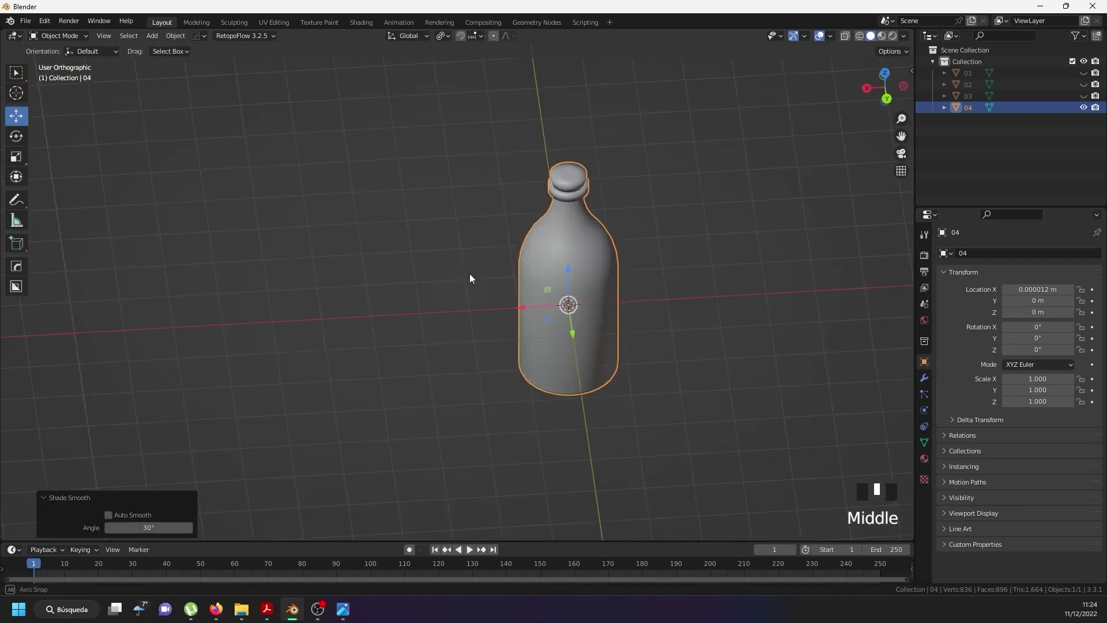
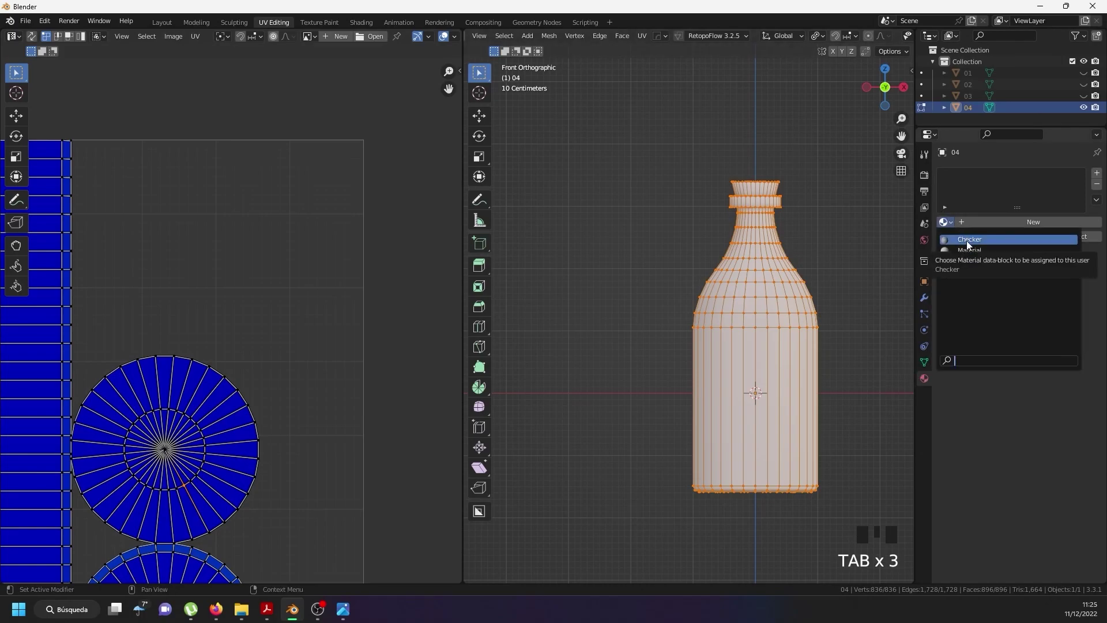
Assign the Checker material to the bottle and inspect the pattern around the body and neck.
{"action": "left_click_drag", "start_coordinate": [969, 245], "coordinate": [752, 278]}
{"action": "scroll", "scroll_direction": "down", "scroll_amount": 3}
{"action": "key", "text": "Tab"}
{"action": "left_click_drag", "start_coordinate": [751, 332], "coordinate": [764, 273]}
{"action": "scroll", "scroll_direction": "up", "scroll_amount": 3}
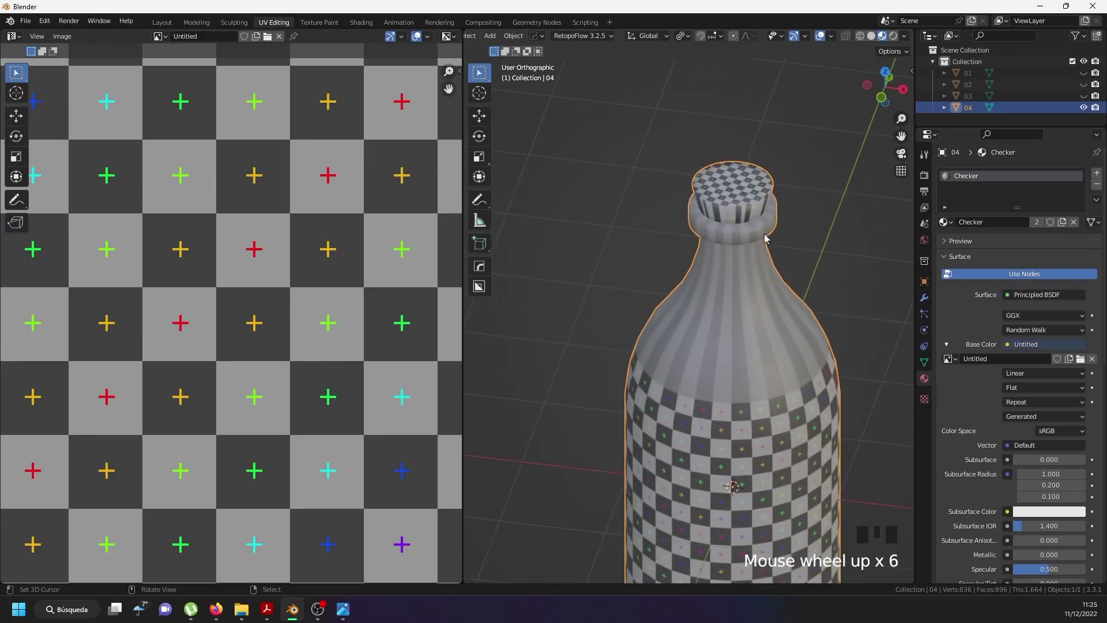
{"action": "scroll", "scroll_direction": "down", "scroll_amount": 3}
{"action": "left_click_drag", "start_coordinate": [727, 428], "coordinate": [740, 419]}
{"action": "scroll", "scroll_direction": "up", "scroll_amount": 3}
{"action": "scroll", "scroll_direction": "up", "scroll_amount": 3}
{"action": "scroll", "scroll_direction": "down", "scroll_amount": 3}
{"action": "left_click_drag", "start_coordinate": [715, 125], "coordinate": [683, 154]}
{"action": "scroll", "scroll_direction": "up", "scroll_amount": 3}
Enter Edit Mode with the bottle mesh selected to view its UV layout.
{"action": "key", "text": "Tab"}
{"action": "scroll", "scroll_direction": "down", "scroll_amount": 3}
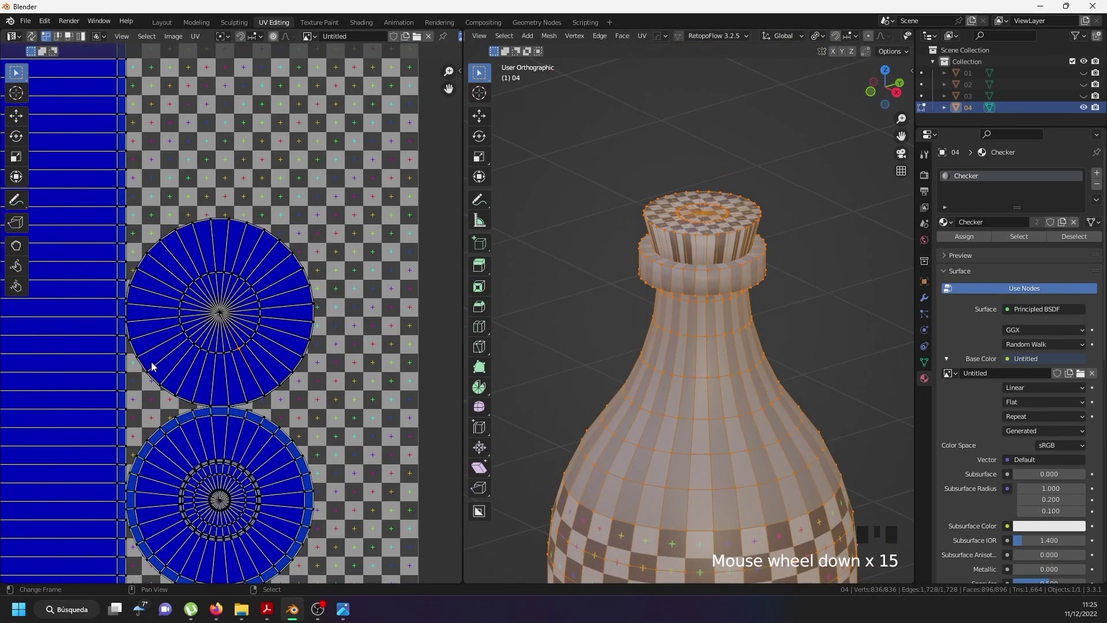
{"action": "key", "text": "Tab"}
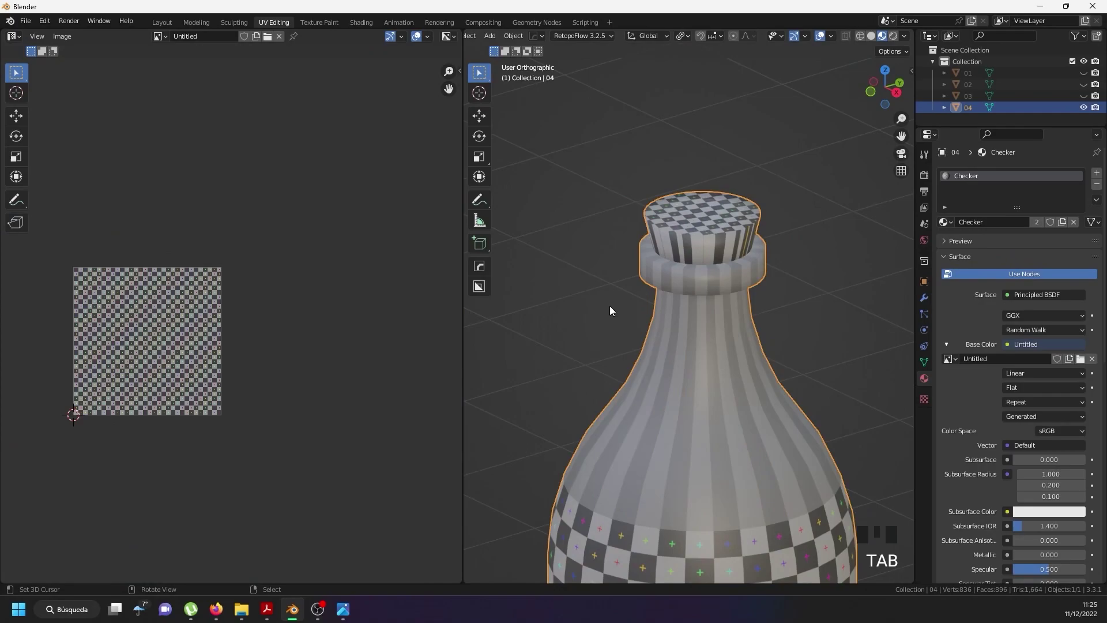
{"action": "key", "text": "a"}
{"action": "key", "text": "Tab"}
Unwrap the whole selected bottle geometry and view the cap from below.
{"action": "key", "text": "a"}
{"action": "key", "text": "a"}
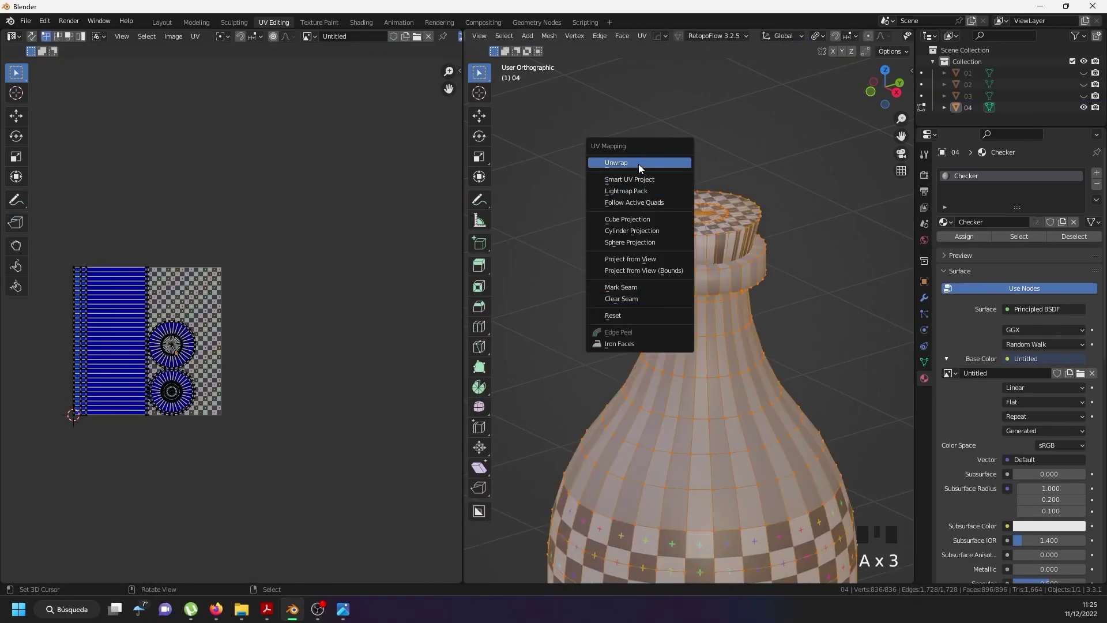
{"action": "key", "text": "u"}
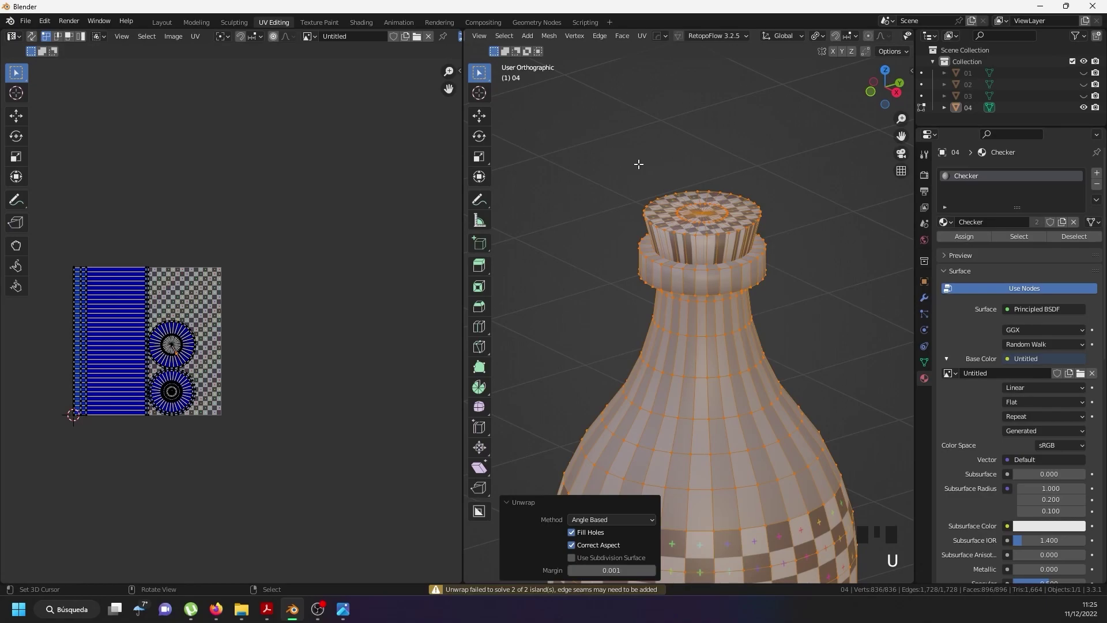
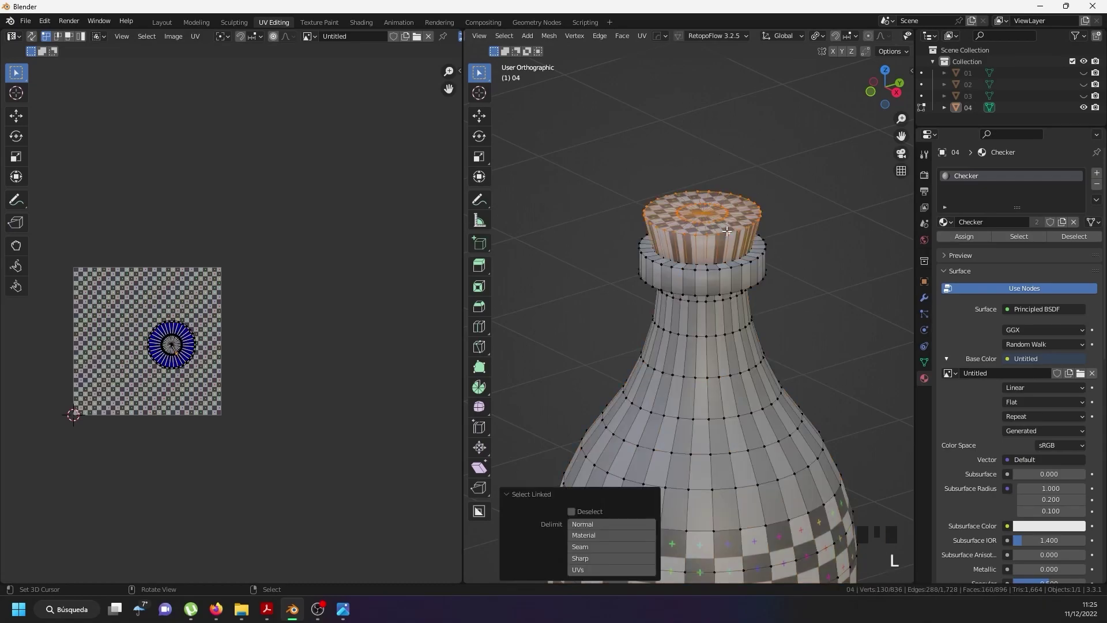
{"action": "left_click_drag", "start_coordinate": [486, 121], "coordinate": [724, 193]}
{"action": "left_click_drag", "start_coordinate": [724, 192], "coordinate": [711, 123]}
{"action": "scroll", "scroll_direction": "up", "scroll_amount": 3}
{"action": "scroll", "scroll_direction": "up", "scroll_amount": 3}
Delete the edge loop joining the cap to the neck so the cap separates.
{"action": "right_click", "coordinate": [709, 176]}
{"action": "right_click", "coordinate": [701, 172]}
{"action": "scroll", "scroll_direction": "down", "scroll_amount": 3}
{"action": "key", "text": "x"}
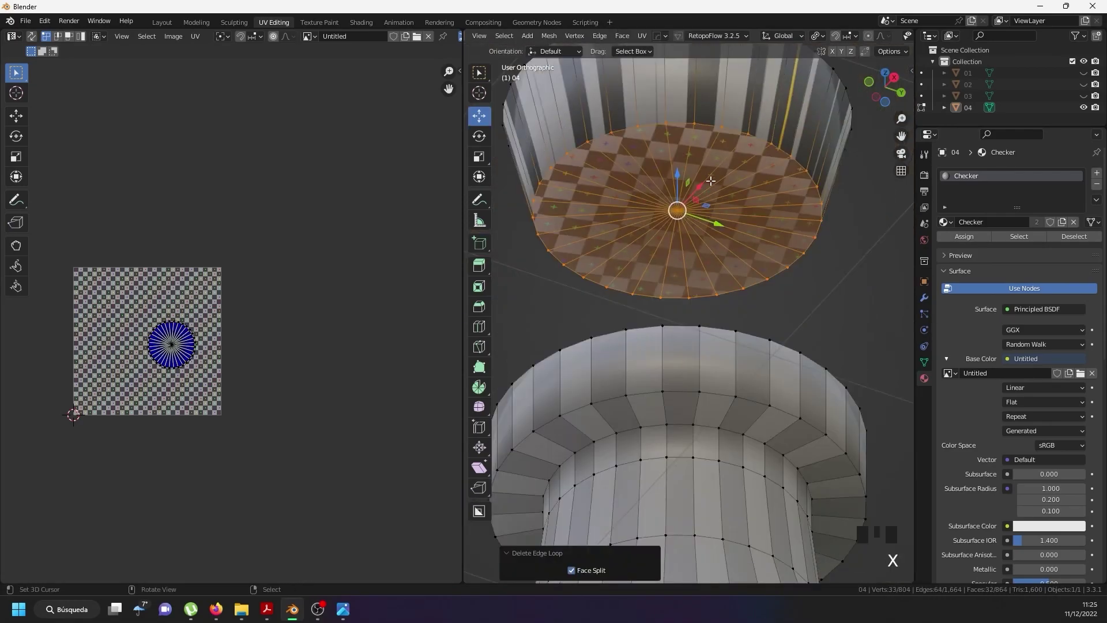
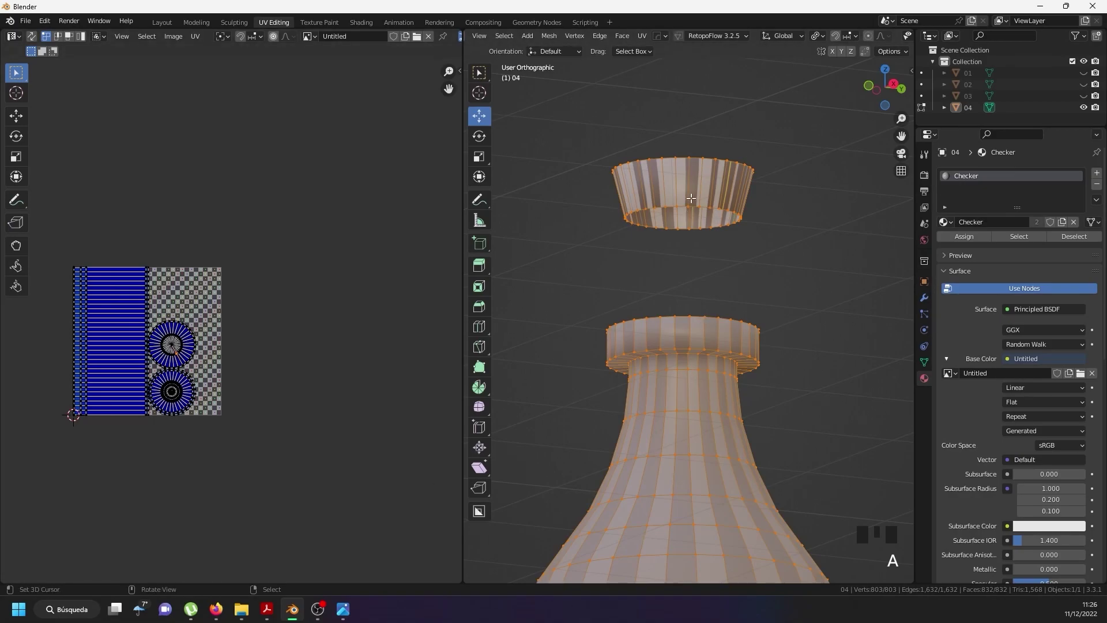
Unwrap the separated cap and select it to view its UV islands.
{"action": "key", "text": "u"}
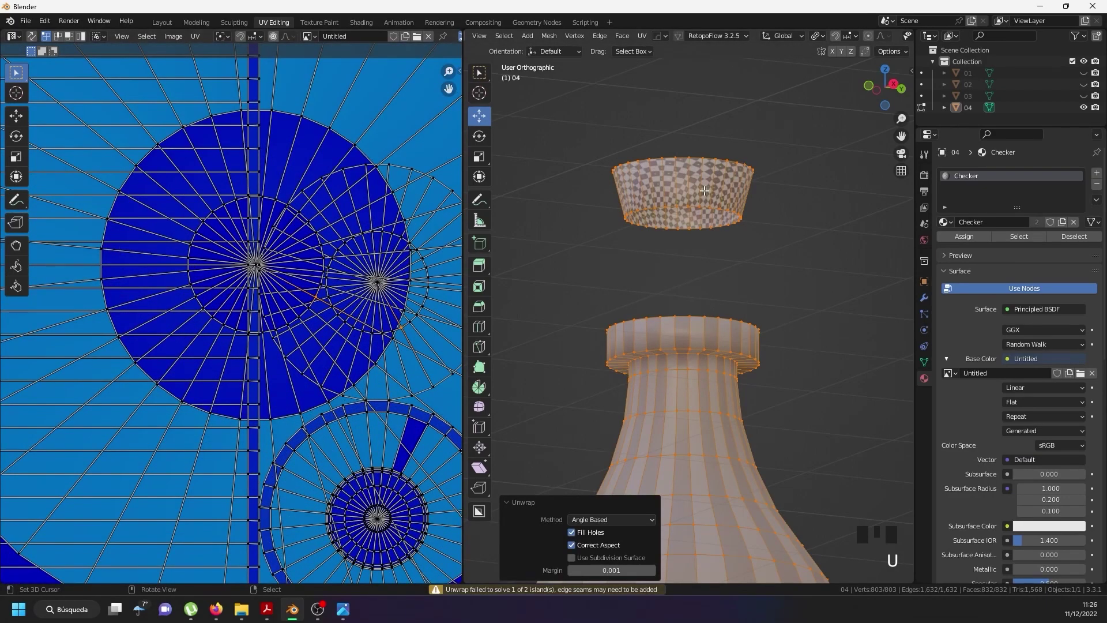
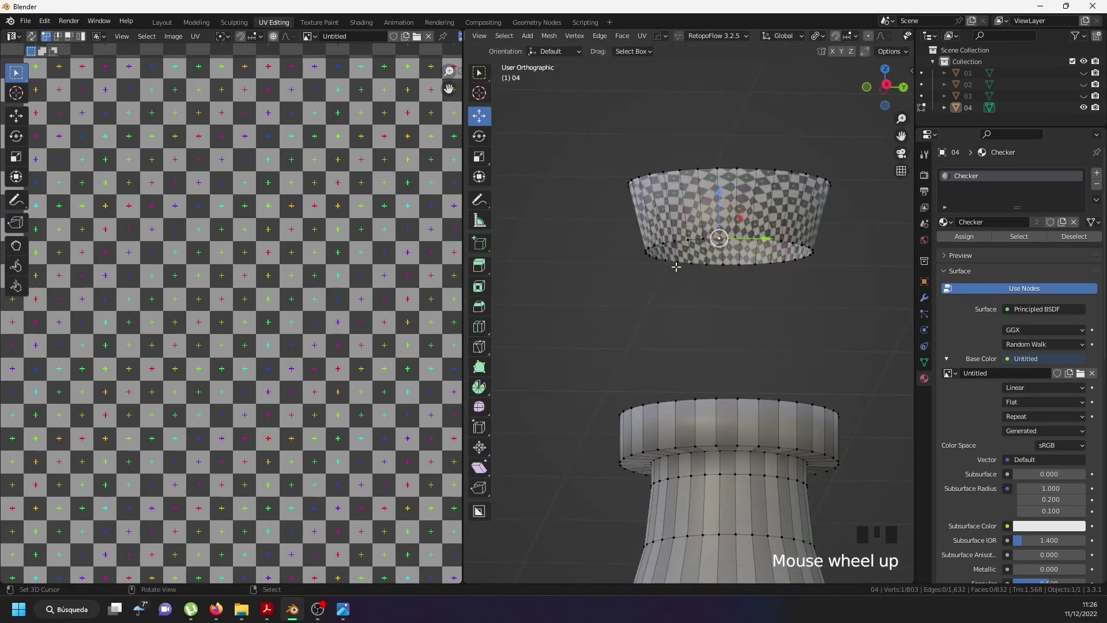
{"action": "key", "text": "a"}
{"action": "key", "text": "a"}
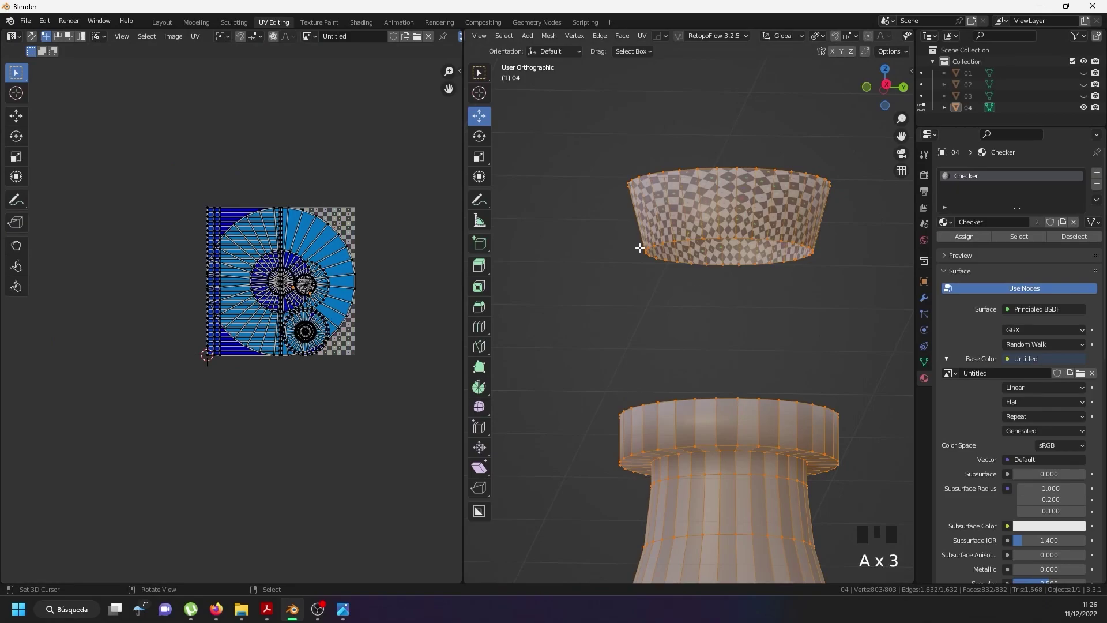
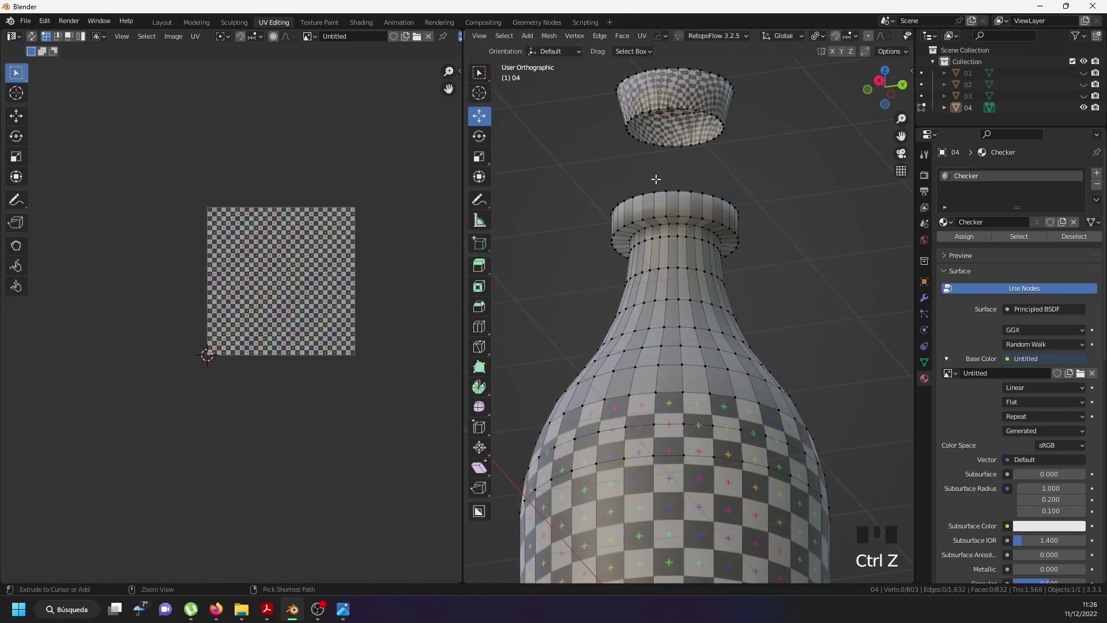
Undo the last several edits to return the cap to its earlier state.
{"action": "key", "text": "ctrl+z"}
{"action": "key", "text": "ctrl+z"}
{"action": "key", "text": "ctrl+z"}
{"action": "key", "text": "ctrl+z"}
{"action": "key", "text": "ctrl+z"}
{"action": "key", "text": "ctrl+z"}
Mark the edge loop around the cap's rim as a seam.
{"action": "scroll", "scroll_direction": "up", "scroll_amount": 3}
{"action": "left_click_drag", "start_coordinate": [701, 142], "coordinate": [718, 233]}
{"action": "key", "text": "x"}
{"action": "left_click_drag", "start_coordinate": [699, 136], "coordinate": [671, 233]}
{"action": "right_click", "coordinate": [671, 233]}
{"action": "right_click", "coordinate": [686, 233]}
{"action": "key", "text": "x"}
Mark the ring edge loops at the top of the bottle's neck as seams.
{"action": "scroll", "scroll_direction": "down", "scroll_amount": 3}
{"action": "left_click_drag", "start_coordinate": [713, 315], "coordinate": [672, 243]}
{"action": "scroll", "scroll_direction": "up", "scroll_amount": 3}
{"action": "right_click", "coordinate": [671, 243]}
{"action": "right_click", "coordinate": [671, 242]}
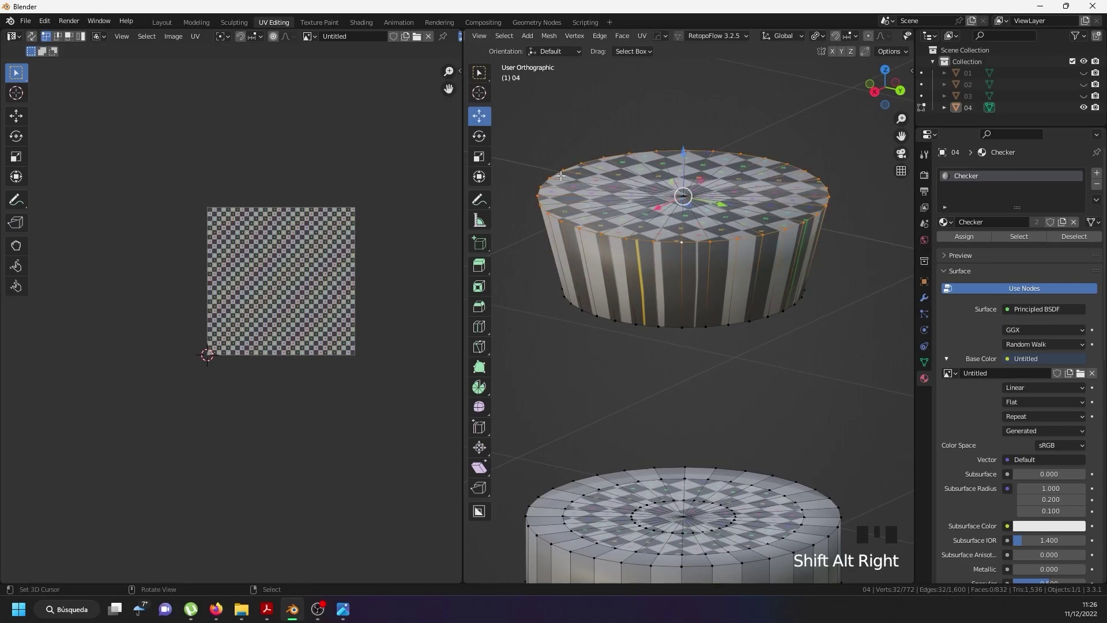
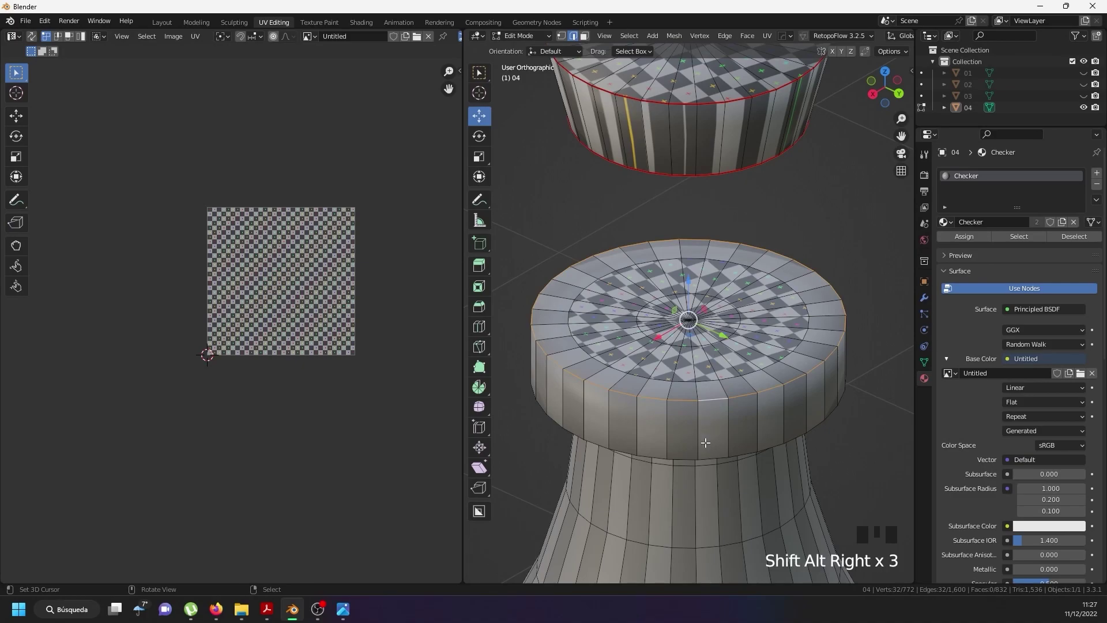
{"action": "right_click", "coordinate": [704, 450]}
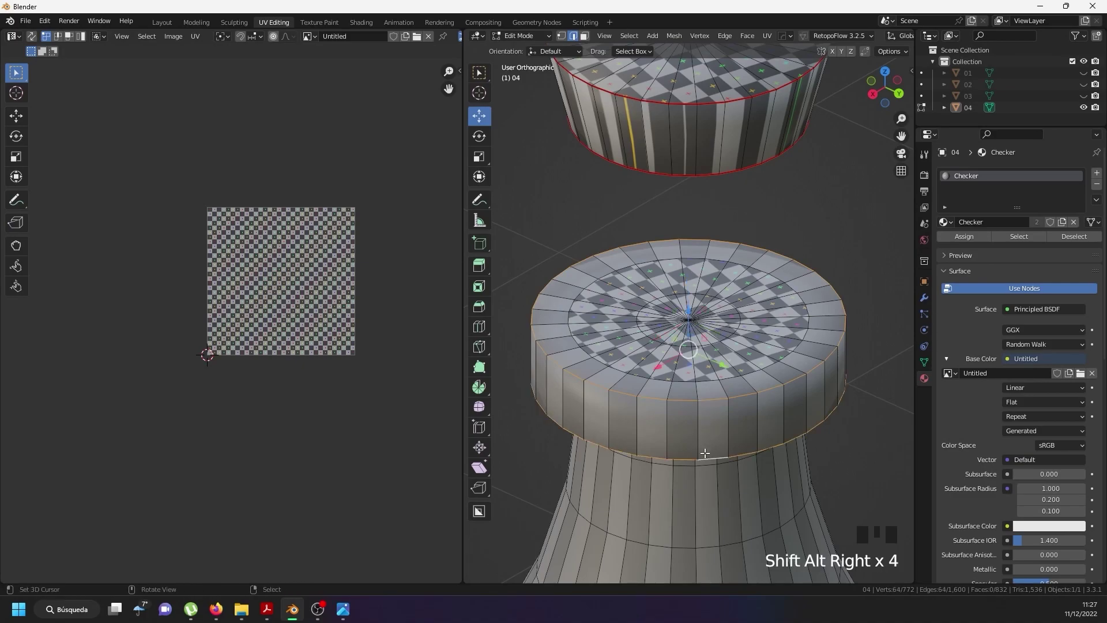
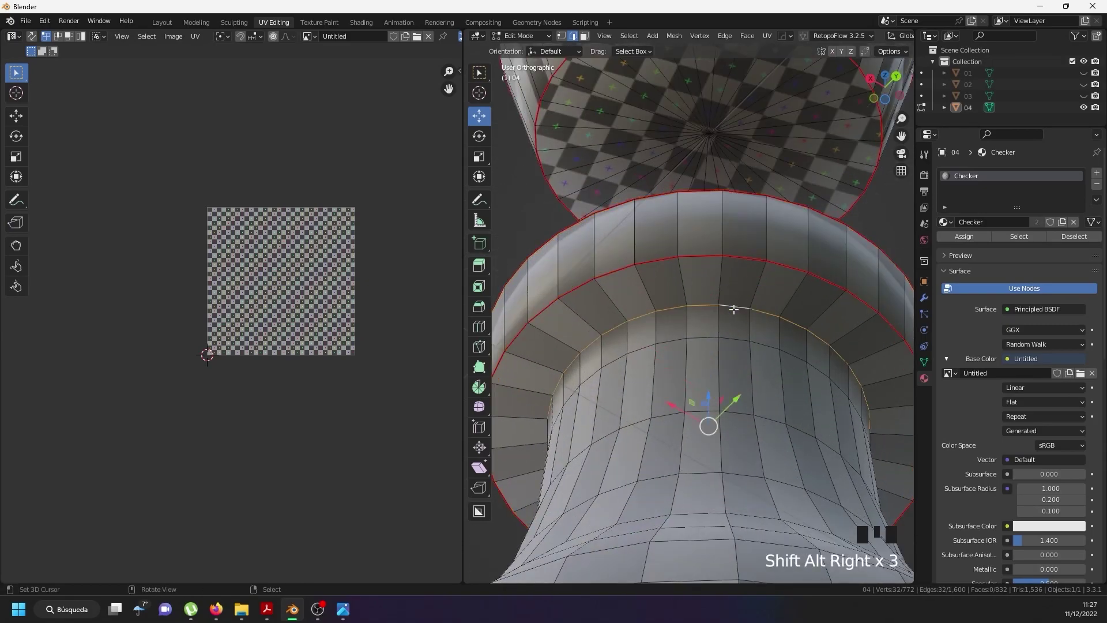
Undo recent edits and select the edge loops around the bottle's mouth rim.
{"action": "left_click_drag", "start_coordinate": [738, 265], "coordinate": [723, 331]}
{"action": "key", "text": "ctrl+z"}
{"action": "key", "text": "ctrl+z"}
{"action": "key", "text": "ctrl+z"}
{"action": "key", "text": "ctrl+z"}
{"action": "key", "text": "ctrl+z"}
{"action": "left_click_drag", "start_coordinate": [701, 325], "coordinate": [740, 458]}
Bevel the mouth rim edges with 3 segments, rounding the top and bottom edges.
{"action": "key", "text": "ctrl+b"}
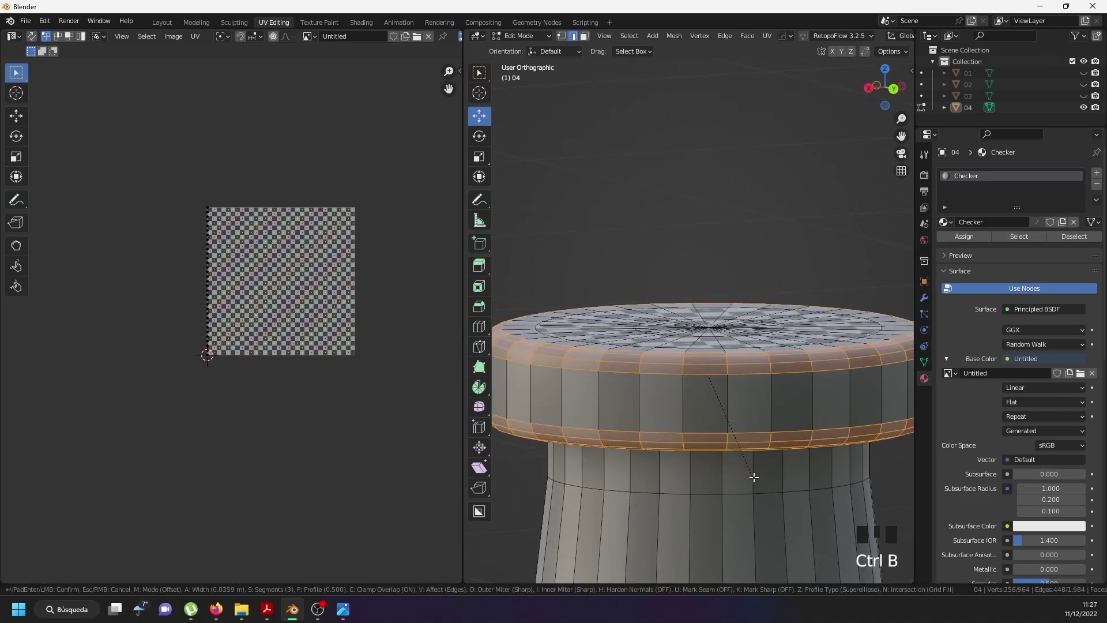
{"action": "left_click_drag", "start_coordinate": [723, 414], "coordinate": [713, 332]}
{"action": "right_click", "coordinate": [712, 332]}
{"action": "left_click_drag", "start_coordinate": [732, 330], "coordinate": [710, 338]}
{"action": "right_click", "coordinate": [710, 338]}
{"action": "right_click", "coordinate": [710, 338]}
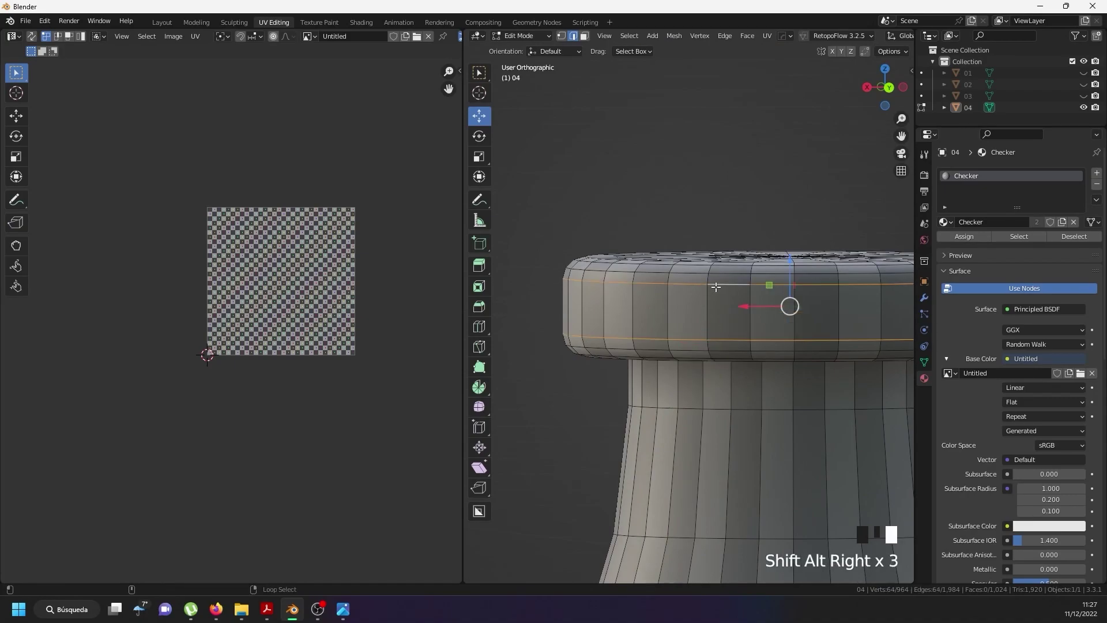
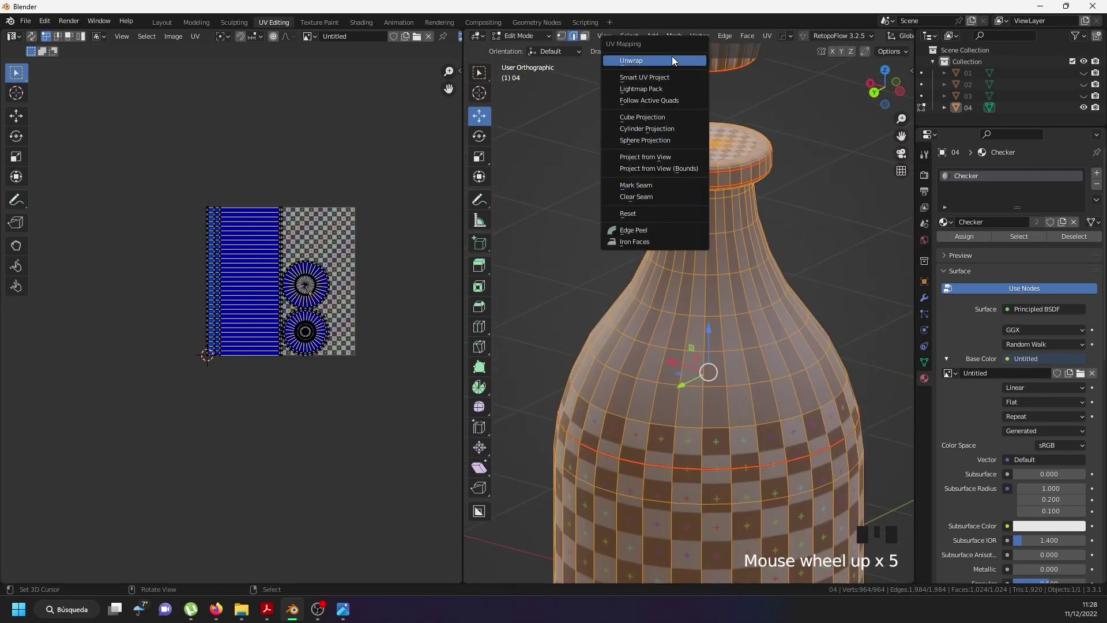
Unwrap the whole bottle once and inspect the result over the checker texture.
{"action": "key", "text": "u"}
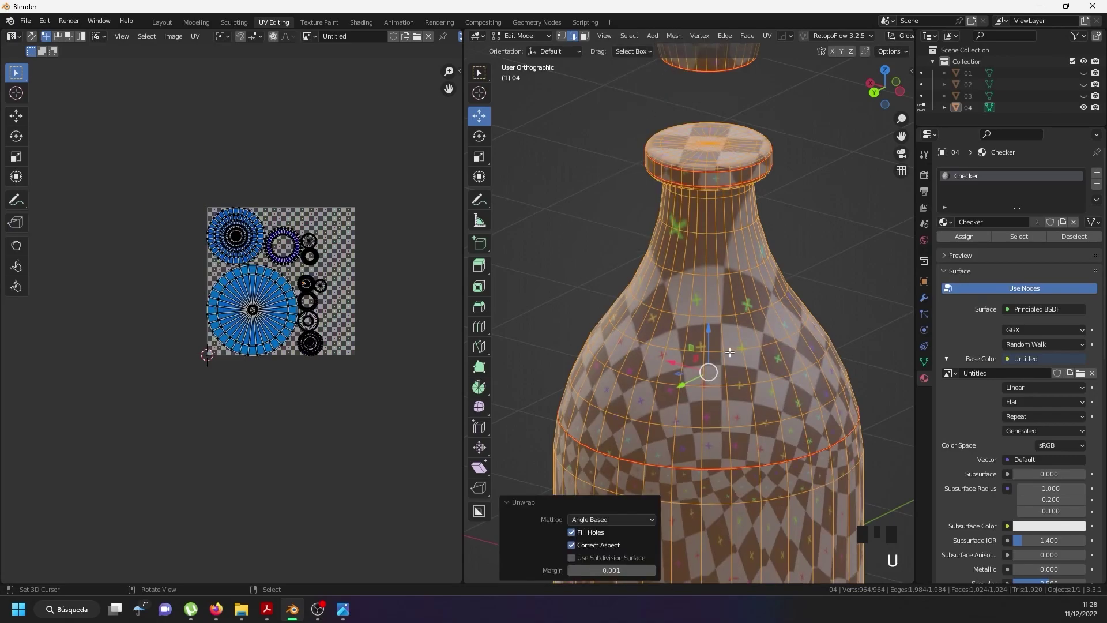
{"action": "scroll", "scroll_direction": "down", "scroll_amount": 3}
{"action": "left_click_drag", "start_coordinate": [749, 388], "coordinate": [731, 445]}
{"action": "scroll", "scroll_direction": "up", "scroll_amount": 3}
{"action": "right_click", "coordinate": [731, 435]}
{"action": "left_click_drag", "start_coordinate": [754, 334], "coordinate": [834, 354]}
{"action": "scroll", "scroll_direction": "down", "scroll_amount": 3}
{"action": "key", "text": "a"}
{"action": "key", "text": "a"}
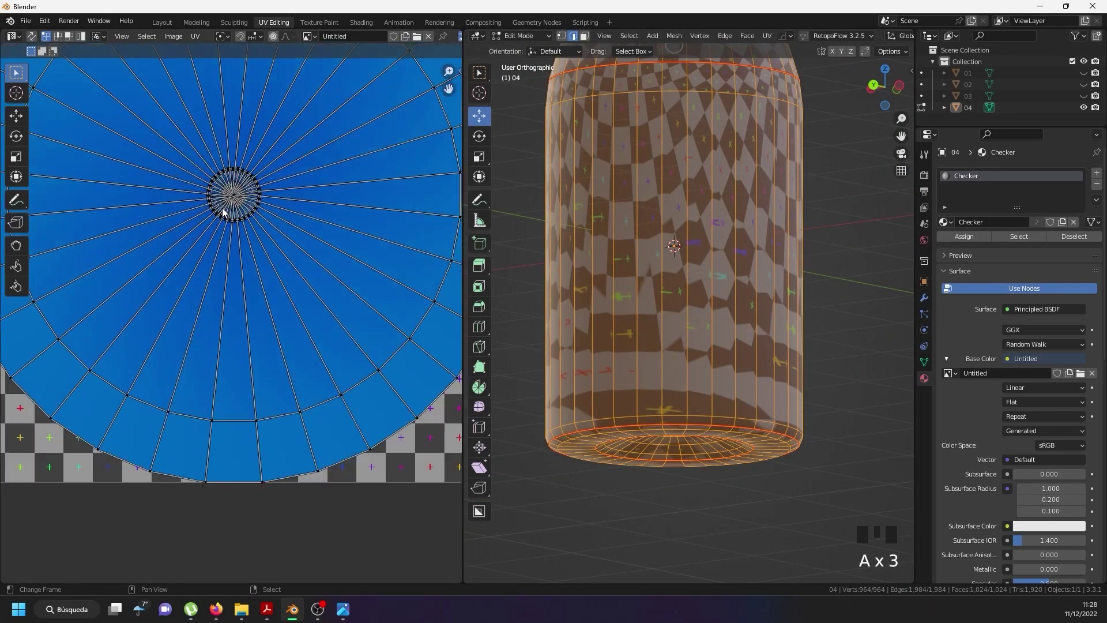
Select a vertical run of edges down the bottle body, checking it from front and side views.
{"action": "left_click_drag", "start_coordinate": [304, 288], "coordinate": [682, 214]}
{"action": "left_click_drag", "start_coordinate": [683, 214], "coordinate": [679, 269]}
{"action": "scroll", "scroll_direction": "down", "scroll_amount": 3}
{"action": "left_click_drag", "start_coordinate": [671, 237], "coordinate": [676, 94]}
{"action": "scroll", "scroll_direction": "up", "scroll_amount": 3}
{"action": "right_click", "coordinate": [702, 105]}
{"action": "left_click_drag", "start_coordinate": [711, 152], "coordinate": [713, 145]}
{"action": "scroll", "scroll_direction": "down", "scroll_amount": 3}
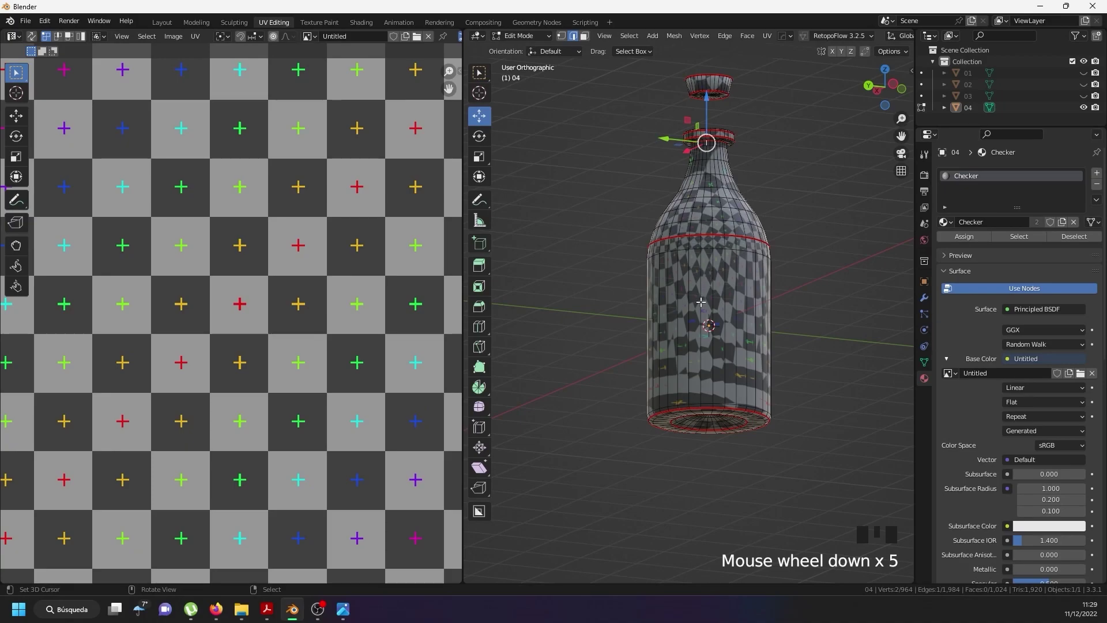
{"action": "left_click_drag", "start_coordinate": [701, 312], "coordinate": [695, 289]}
{"action": "key", "text": "KP_1"}
{"action": "left_click_drag", "start_coordinate": [807, 298], "coordinate": [788, 303]}
{"action": "key", "text": "KP_3"}
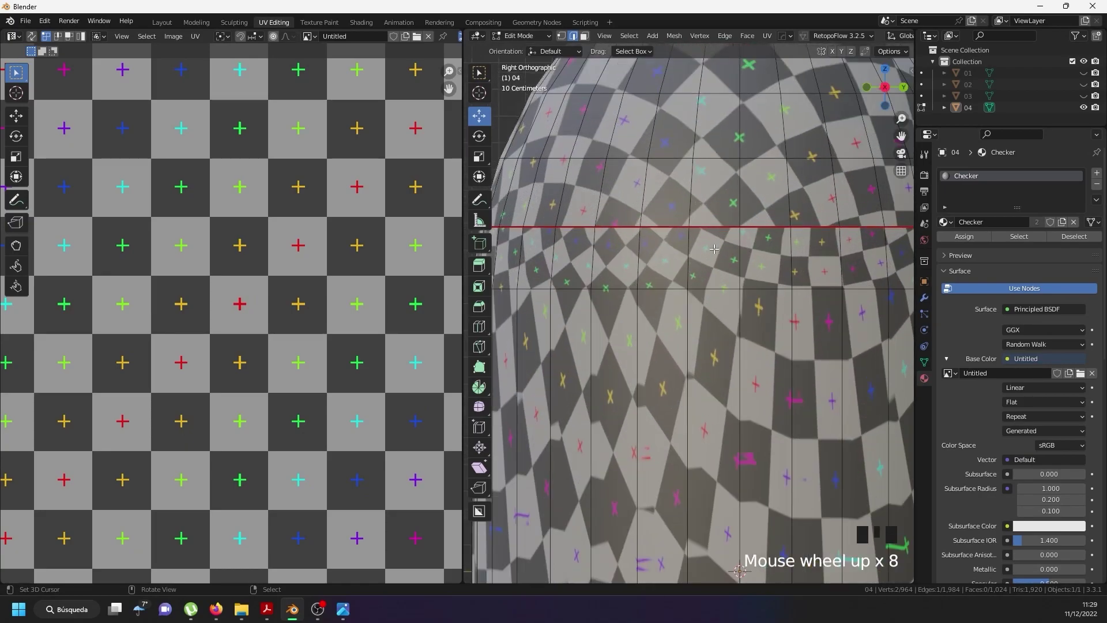
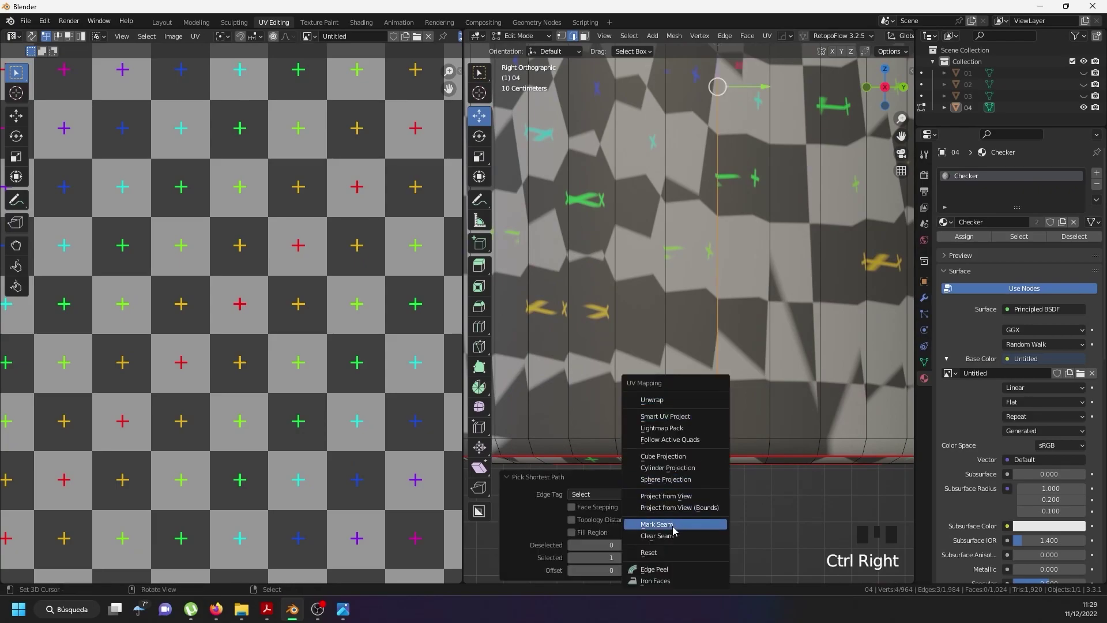
Mark the vertical body seam, select the entire mesh and unwrap it into a strip plus circular islands.
{"action": "key", "text": "u"}
{"action": "scroll", "scroll_direction": "down", "scroll_amount": 3}
{"action": "key", "text": "a"}
{"action": "key", "text": "a"}
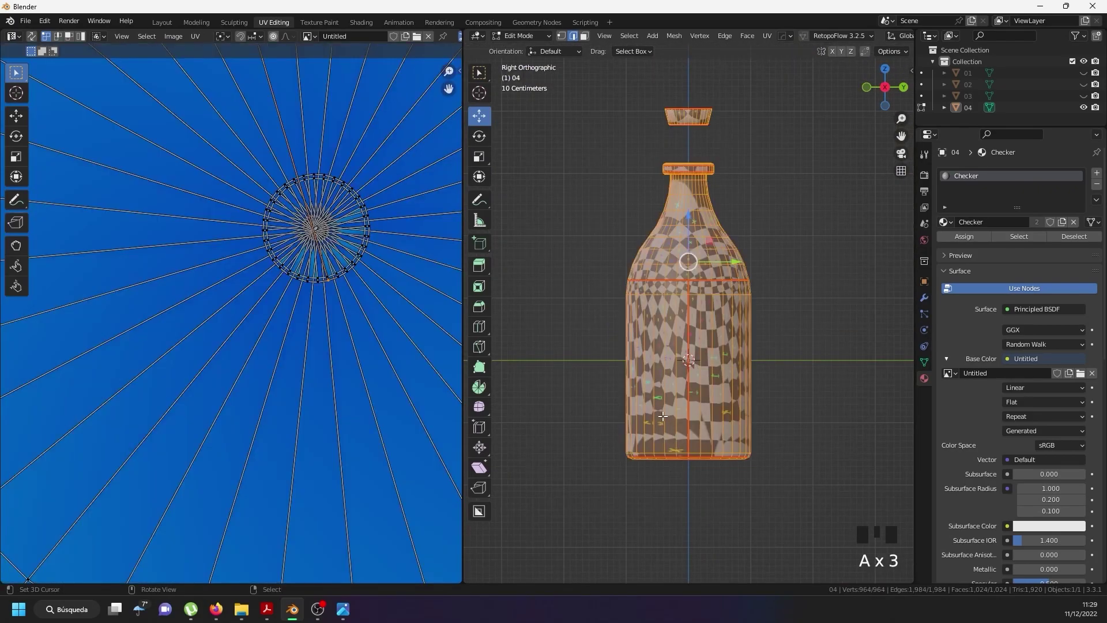
{"action": "key", "text": "u"}
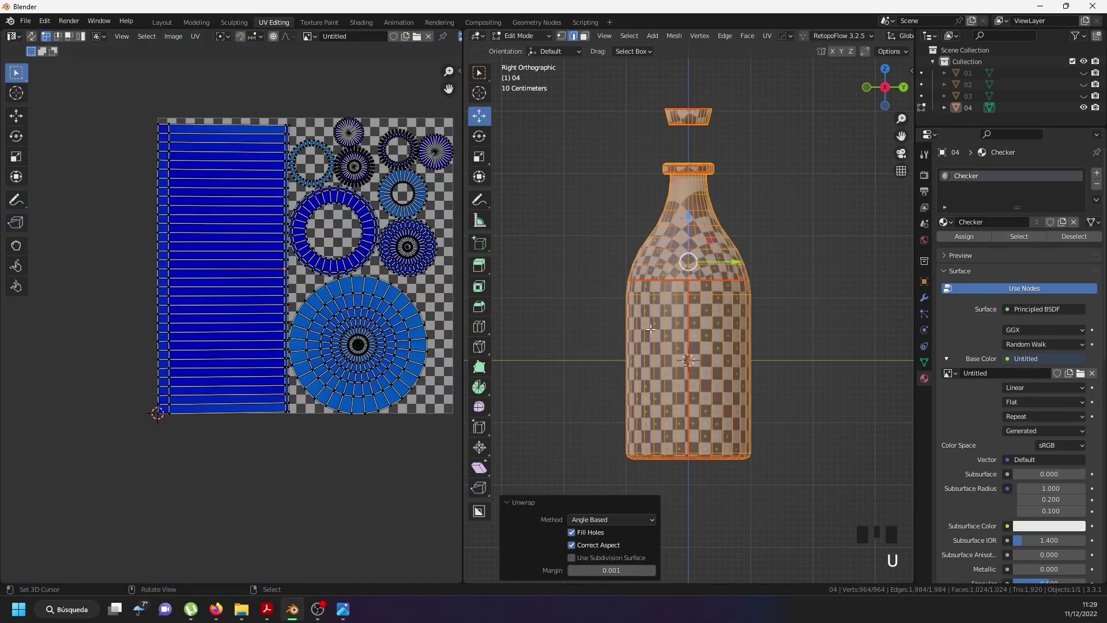
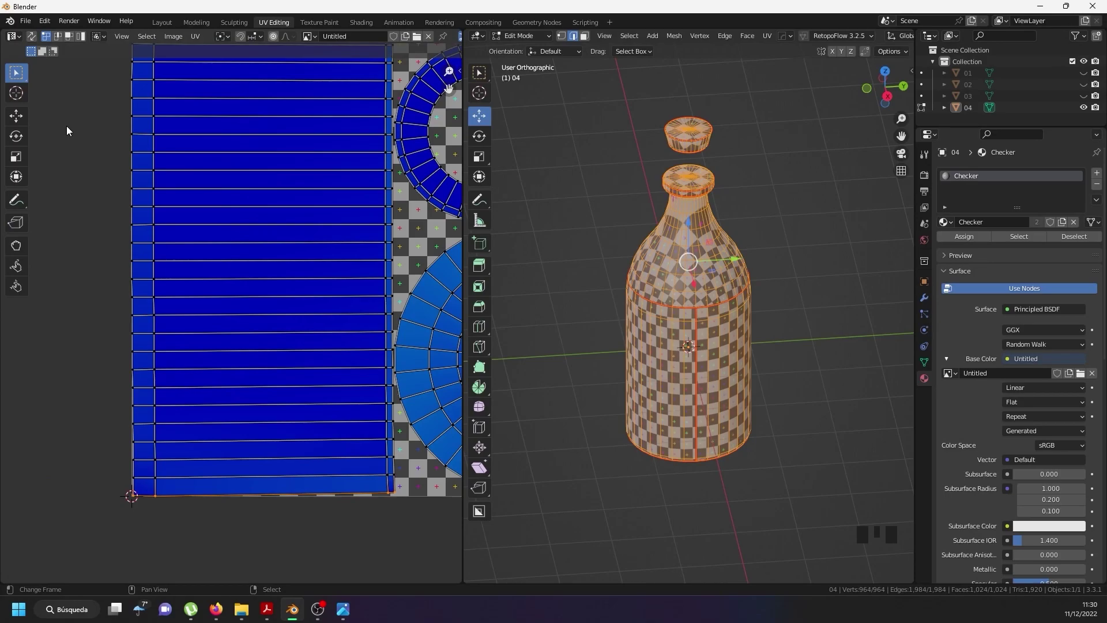
{"action": "key", "text": "s"}
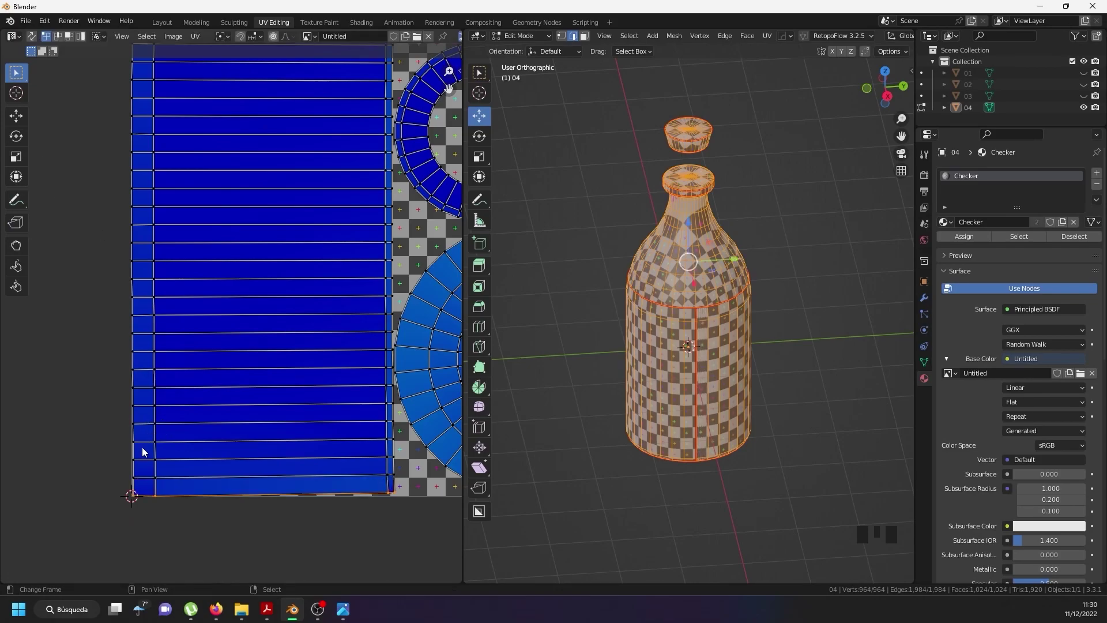
{"action": "key", "text": "s"}
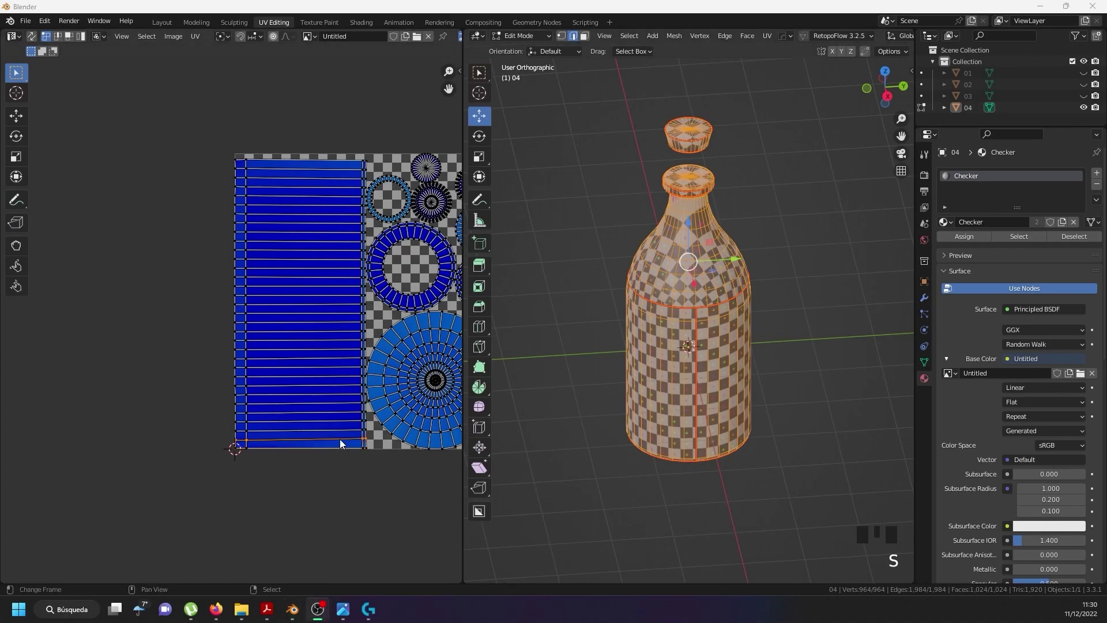
Scale successive rows of the body island's UV points flat into straight lines.
{"action": "right_click", "coordinate": [301, 433]}
{"action": "key", "text": "s"}
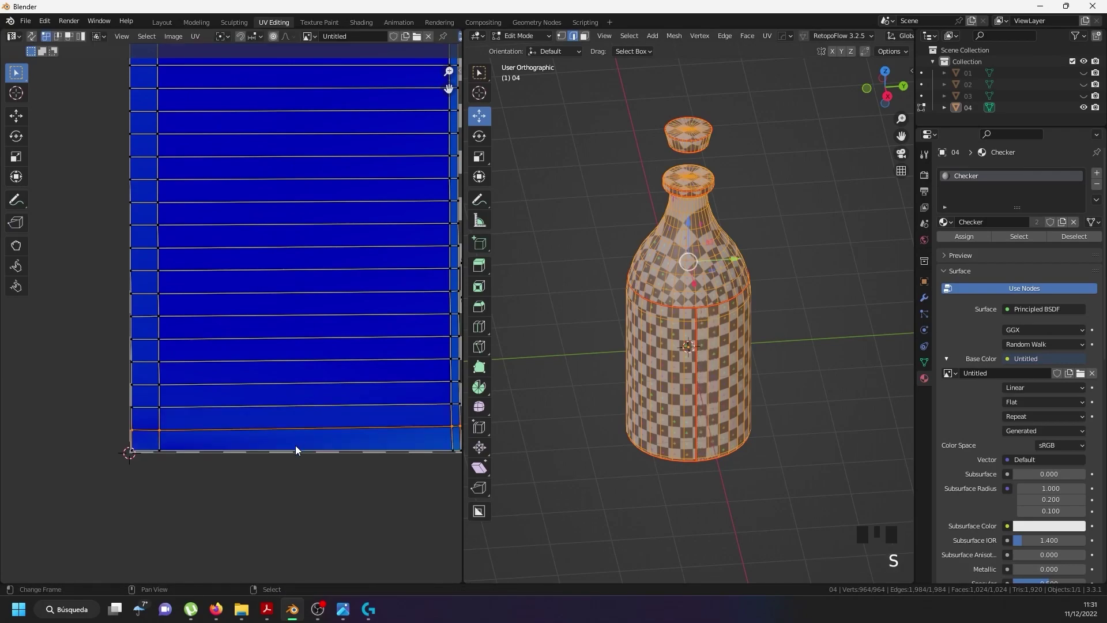
{"action": "key", "text": "s"}
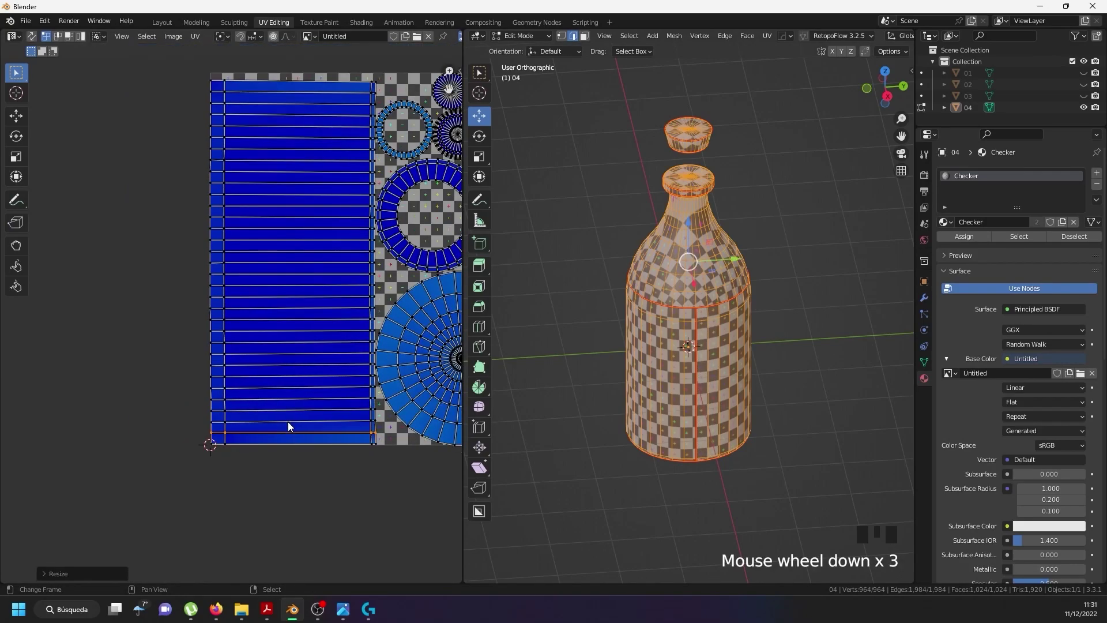
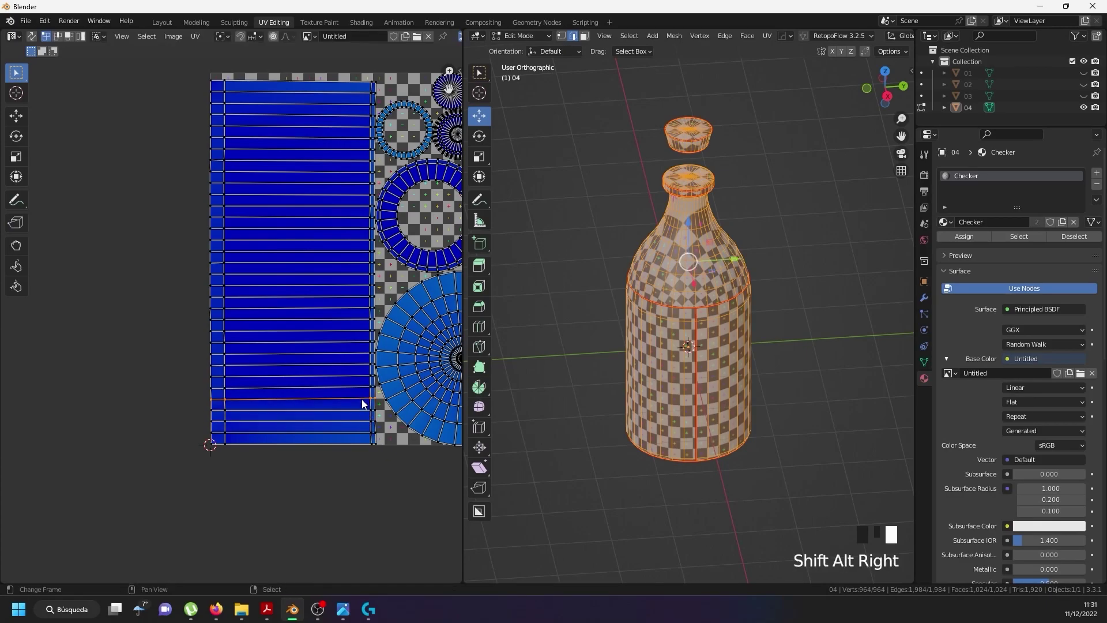
{"action": "key", "text": "s"}
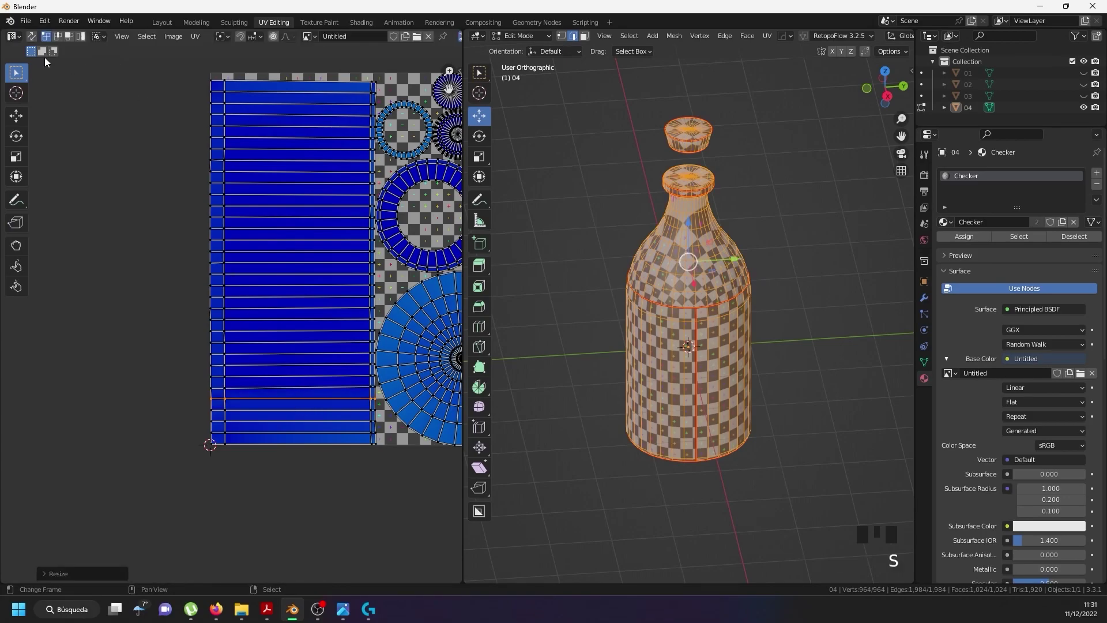
{"action": "left_click_drag", "start_coordinate": [196, 397], "coordinate": [218, 439]}
{"action": "left_click_drag", "start_coordinate": [218, 440], "coordinate": [204, 395]}
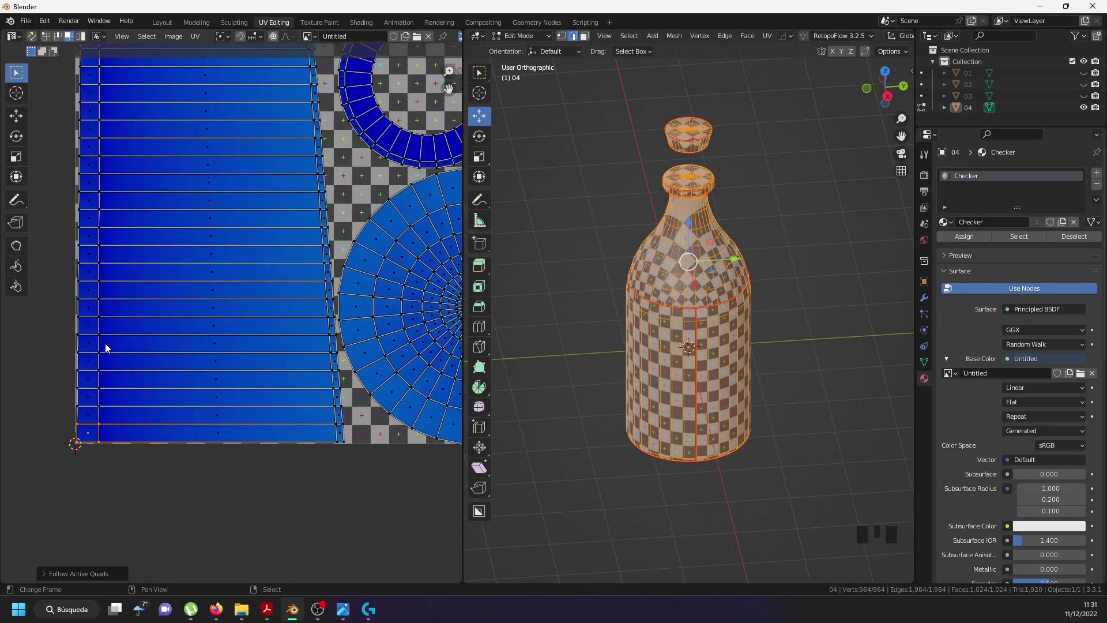
{"action": "key", "text": "ctrl+z"}
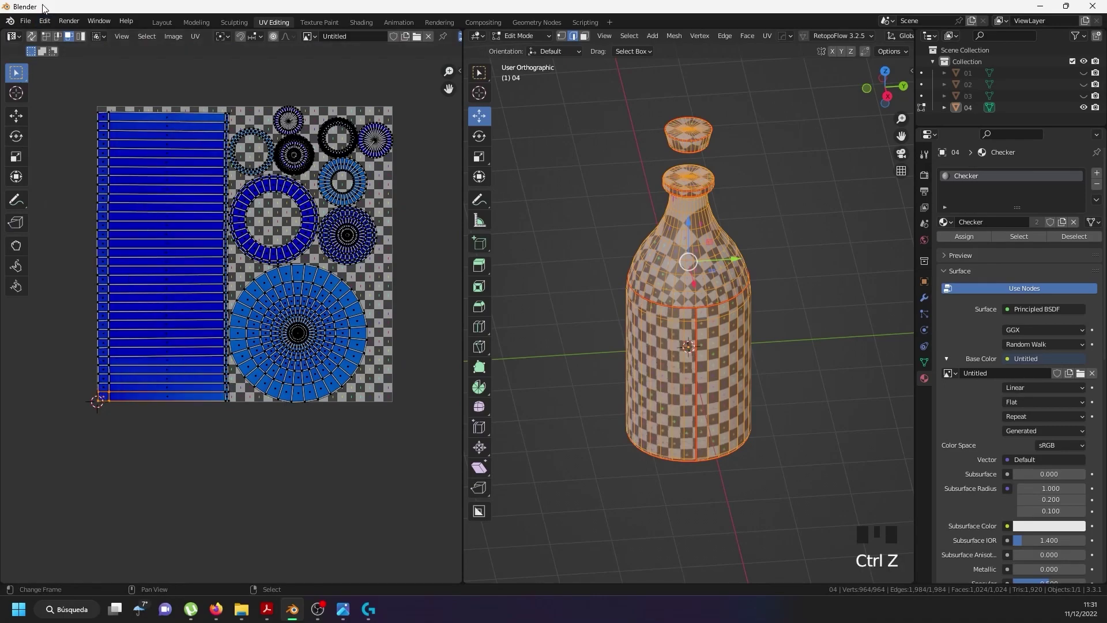
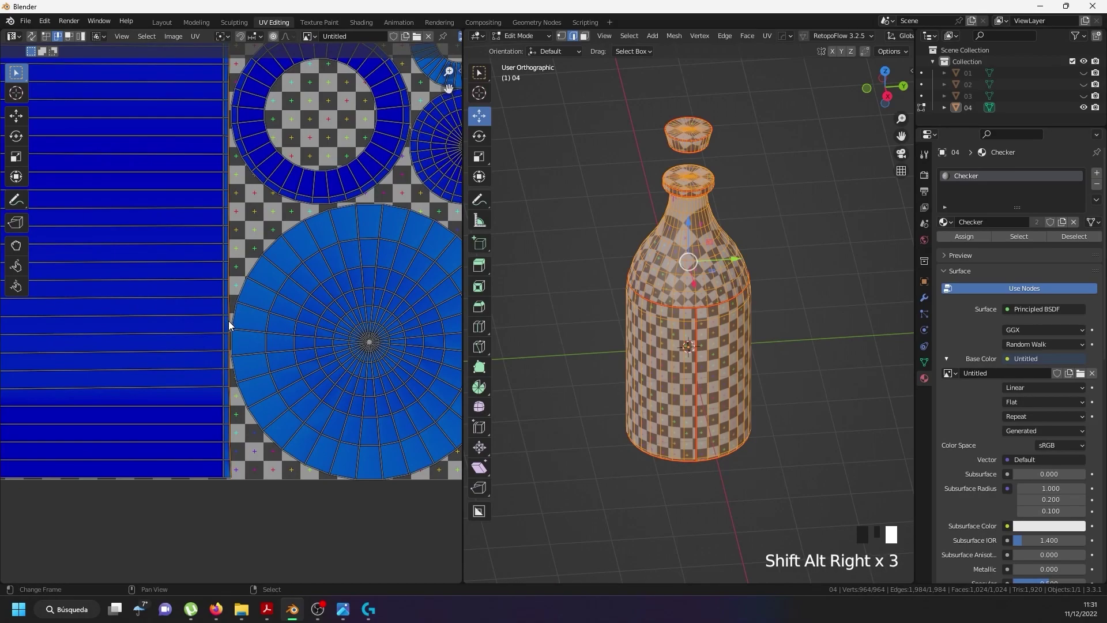
{"action": "key", "text": "s"}
{"action": "scroll", "scroll_direction": "down", "scroll_amount": 3}
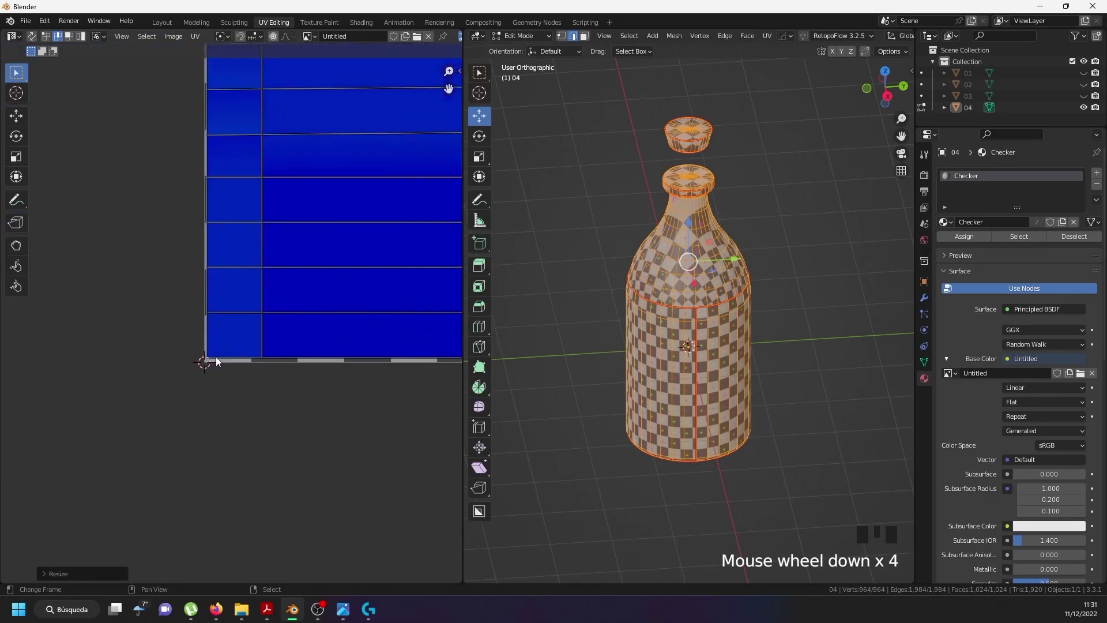
Set an active quad on the body island and run Follow Active Quads to make it a regular grid.
{"action": "left_click_drag", "start_coordinate": [230, 353], "coordinate": [114, 80]}
{"action": "left_click", "coordinate": [114, 81]}
{"action": "left_click_drag", "start_coordinate": [232, 356], "coordinate": [235, 333]}
{"action": "key", "text": "w"}
{"action": "scroll", "scroll_direction": "down", "scroll_amount": 3}
{"action": "key", "text": "w"}
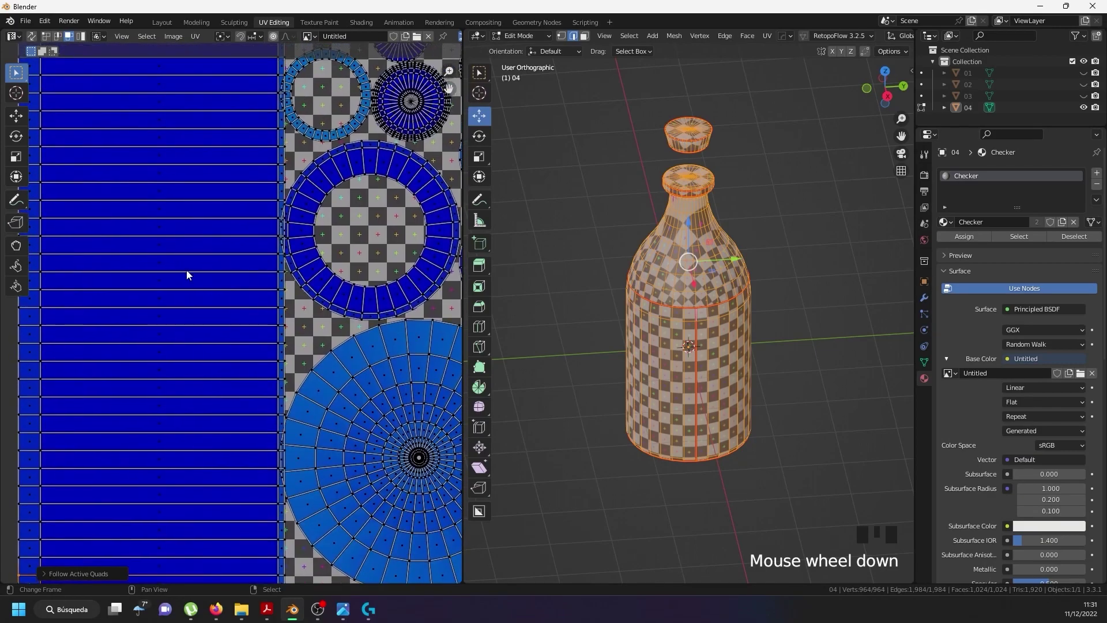
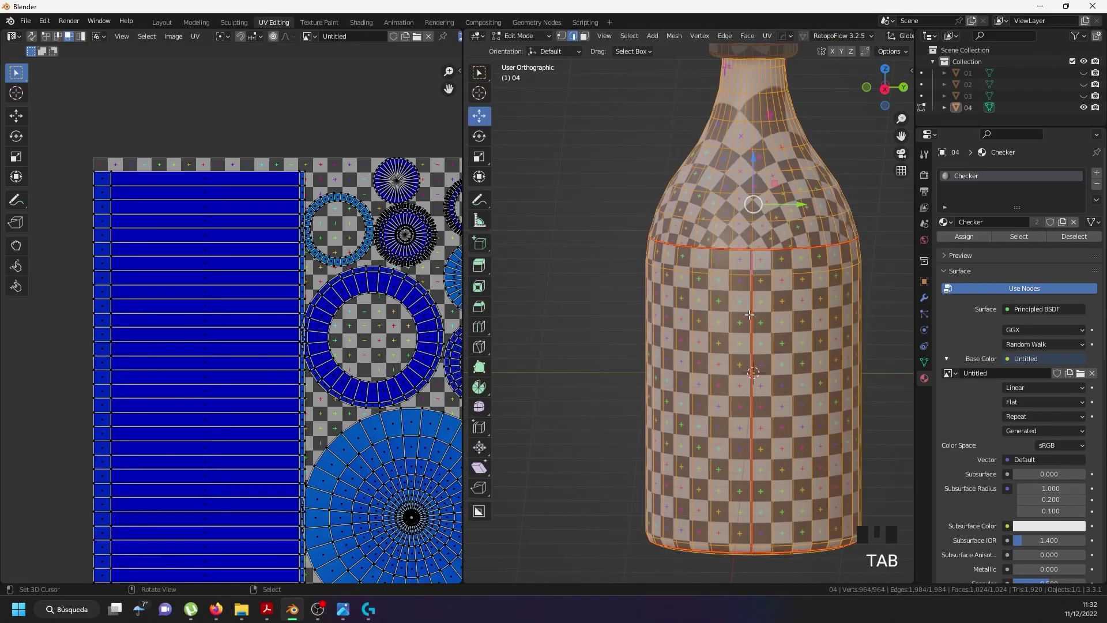
Select the body island, unwrap the bottle again keeping the strip rectangular, and pack the other islands beside it.
{"action": "scroll", "scroll_direction": "down", "scroll_amount": 3}
{"action": "key", "text": "a"}
{"action": "key", "text": "a"}
{"action": "key", "text": "u"}
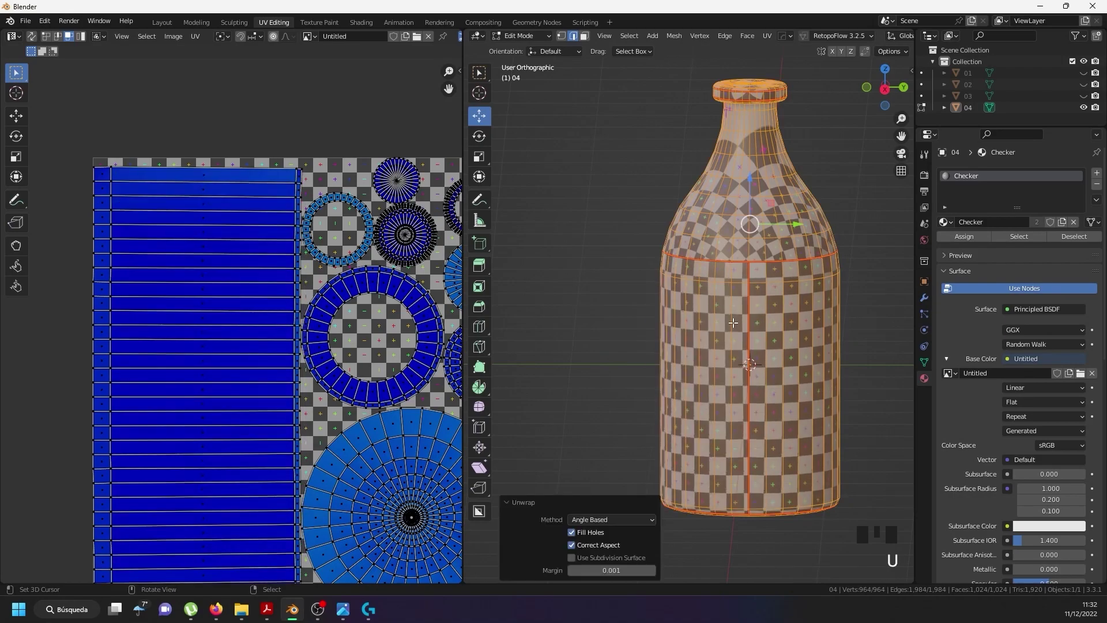
{"action": "key", "text": "ctrl+z"}
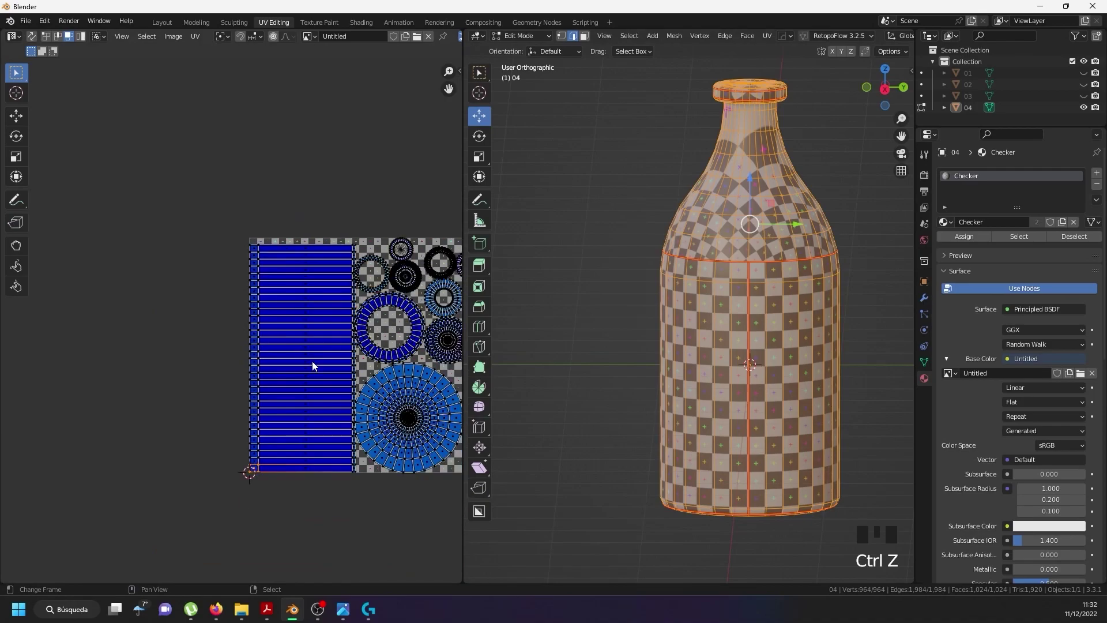
{"action": "key", "text": "l"}
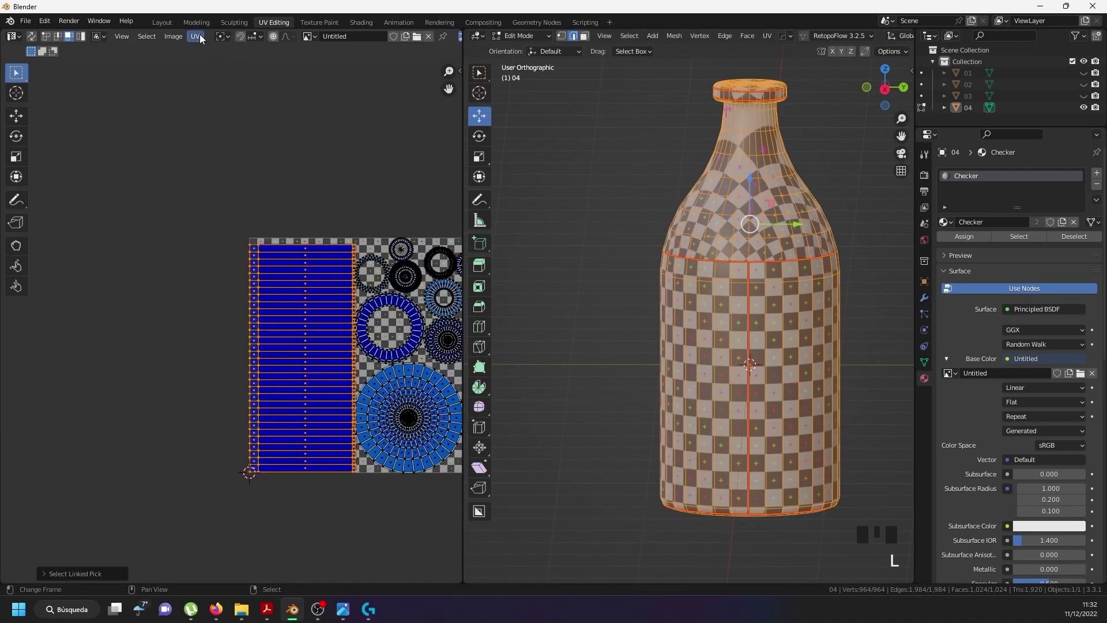
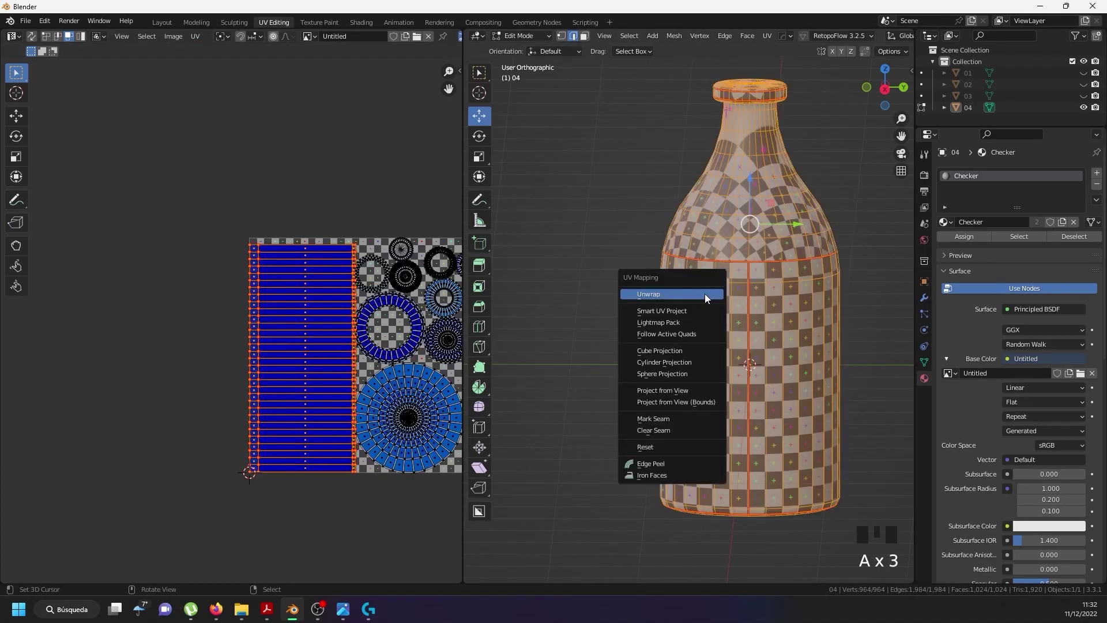
{"action": "key", "text": "u"}
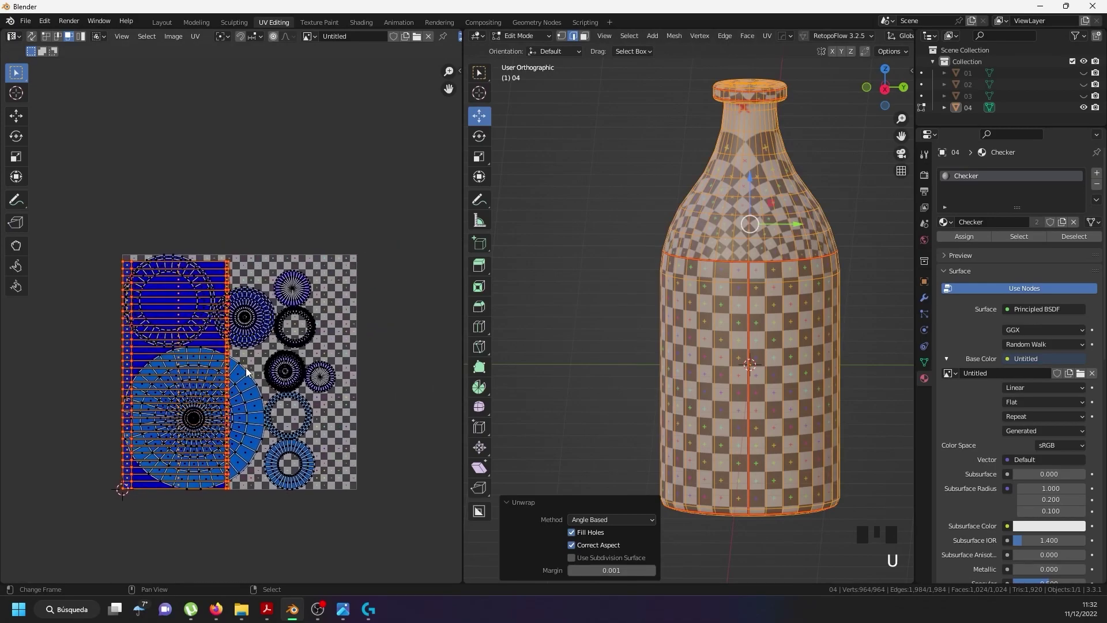
{"action": "key", "text": "ctrl+z"}
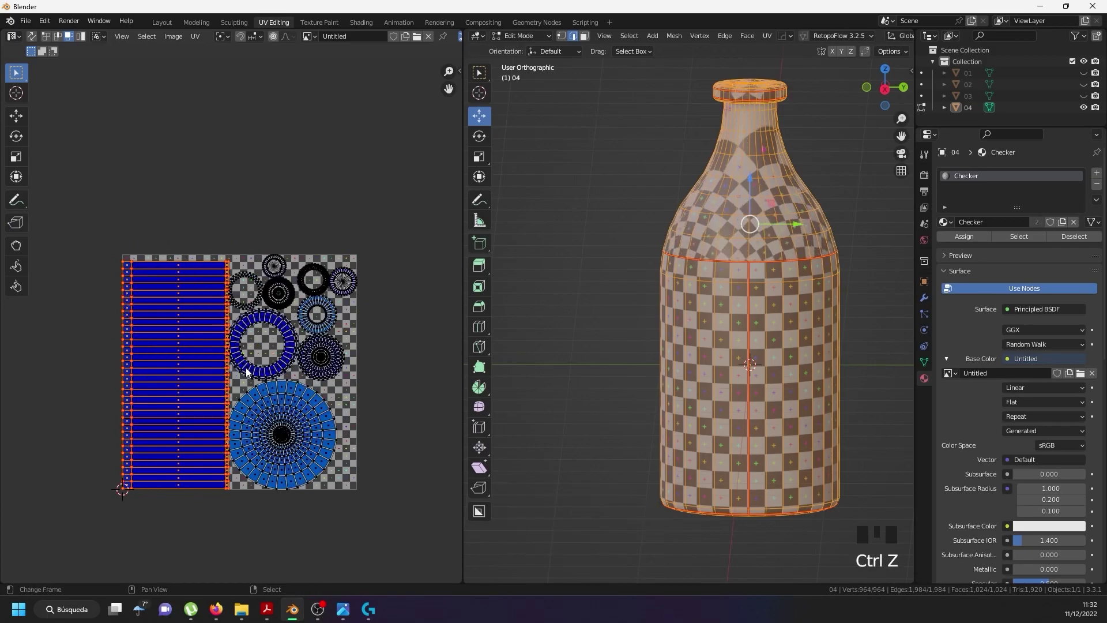
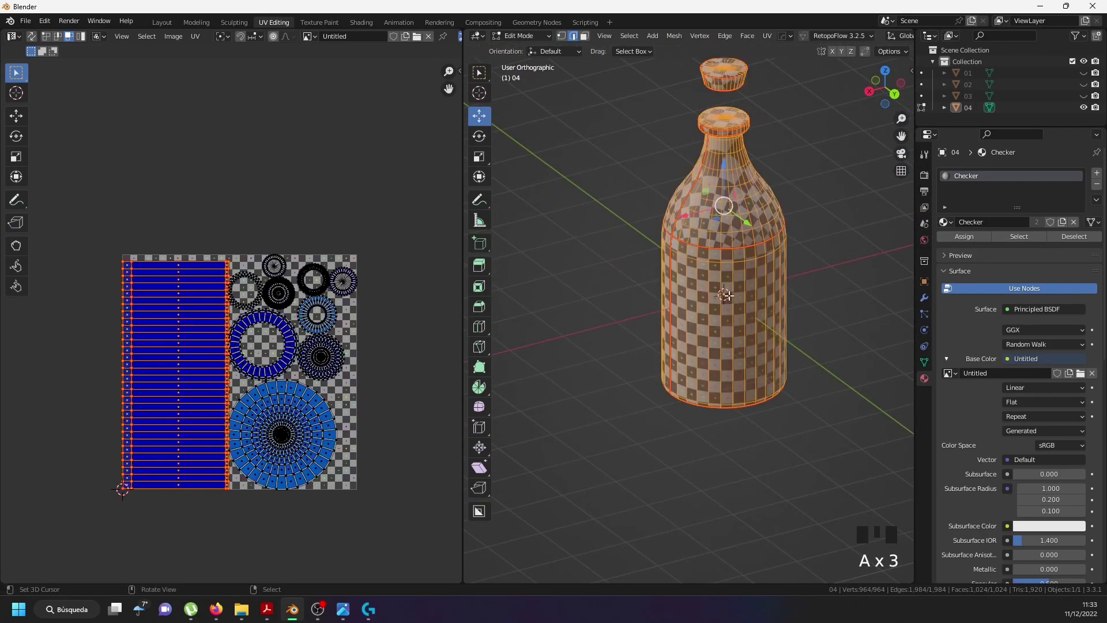
Select the whole curved fan island and move it off the body strip into the empty area at left.
{"action": "key", "text": "u"}
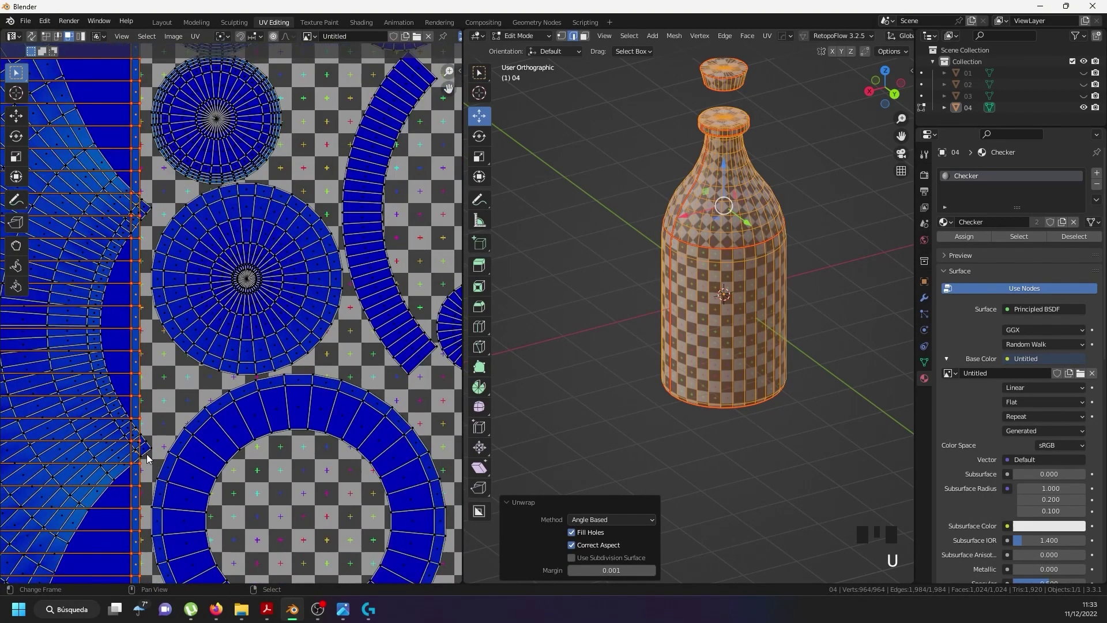
{"action": "right_click", "coordinate": [150, 458]}
{"action": "key", "text": "l"}
{"action": "scroll", "scroll_direction": "down", "scroll_amount": 3}
{"action": "key", "text": "g"}
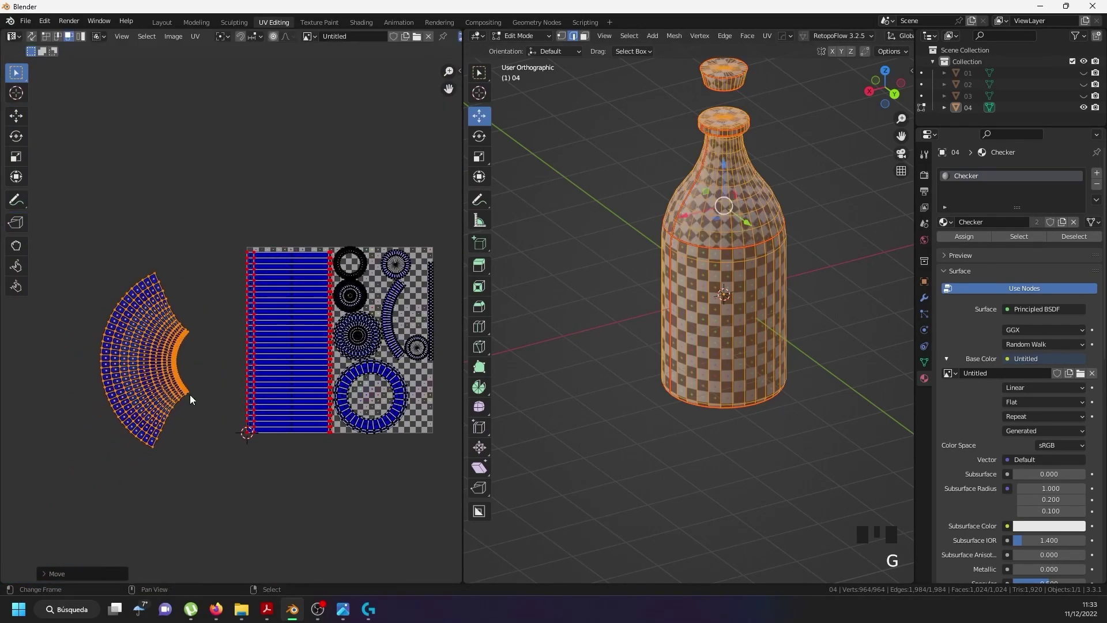
{"action": "scroll", "scroll_direction": "up", "scroll_amount": 3}
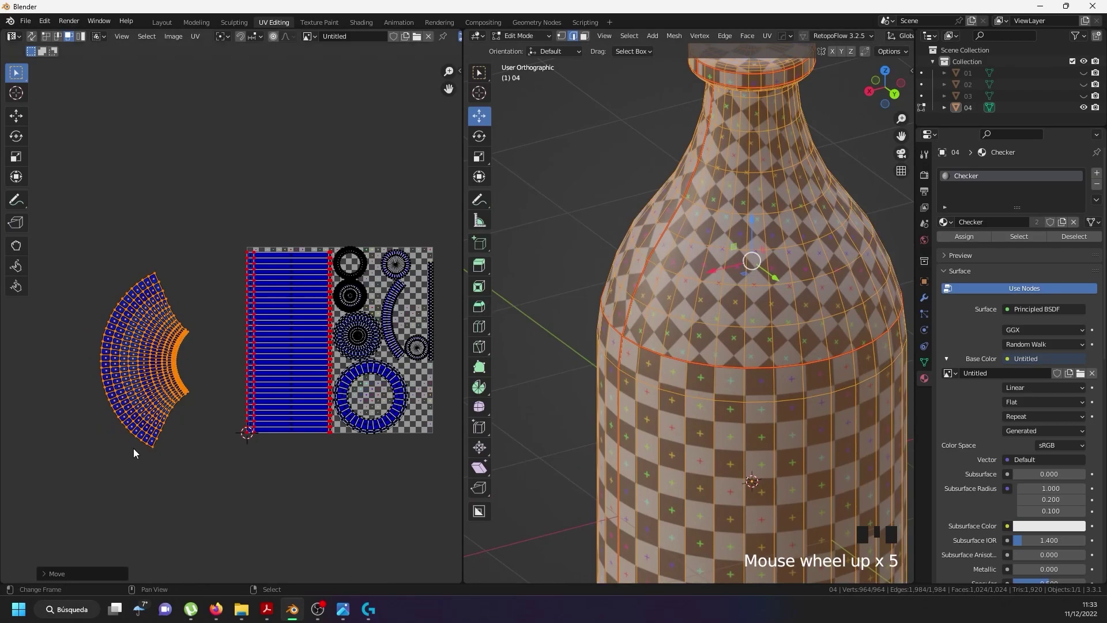
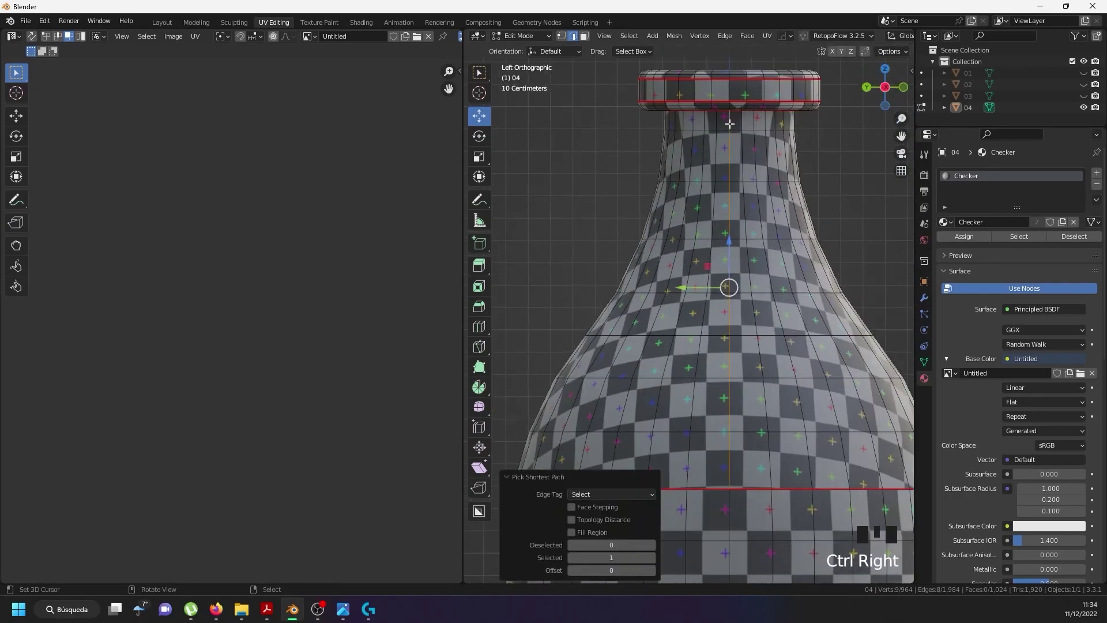
Select all the bottle's faces and unwrap them again.
{"action": "key", "text": "u"}
{"action": "key", "text": "a"}
{"action": "key", "text": "a"}
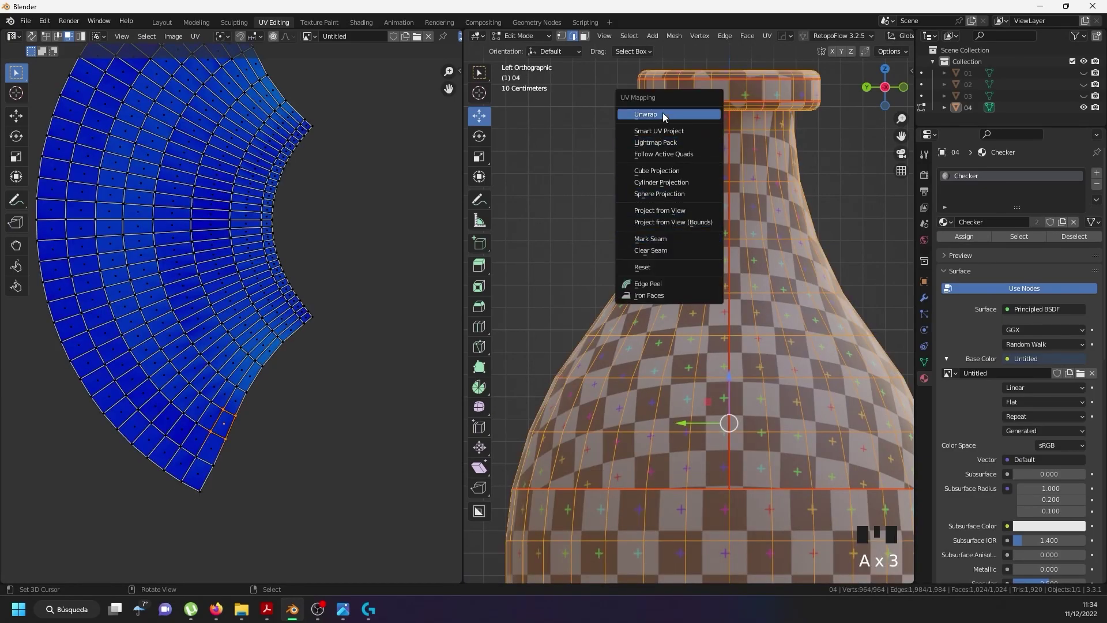
{"action": "key", "text": "u"}
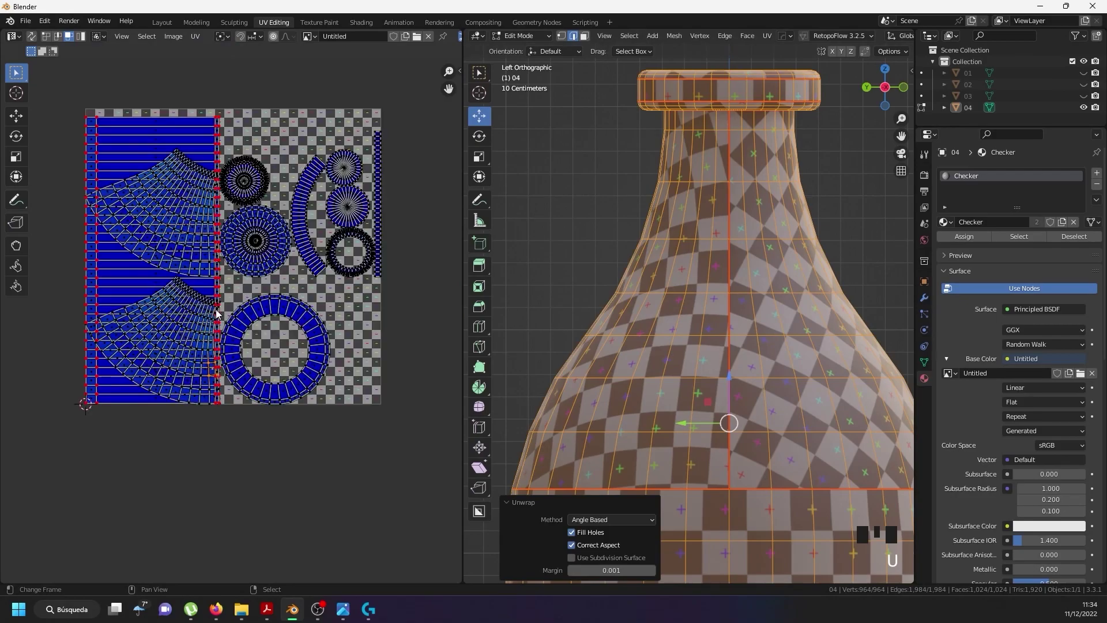
Select all UV islands, unpin them and pack them neatly inside the checker texture square.
{"action": "key", "text": "a"}
{"action": "key", "text": "a"}
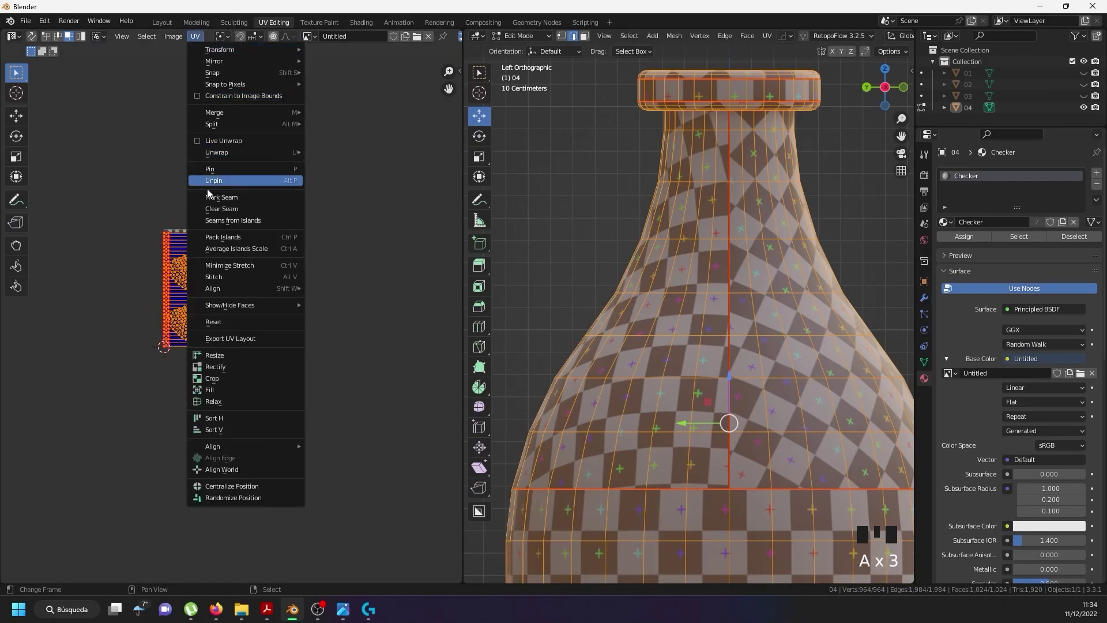
{"action": "left_click_drag", "start_coordinate": [242, 187], "coordinate": [623, 297]}
{"action": "key", "text": "u"}
{"action": "scroll", "scroll_direction": "down", "scroll_amount": 3}
{"action": "key", "text": "Tab"}
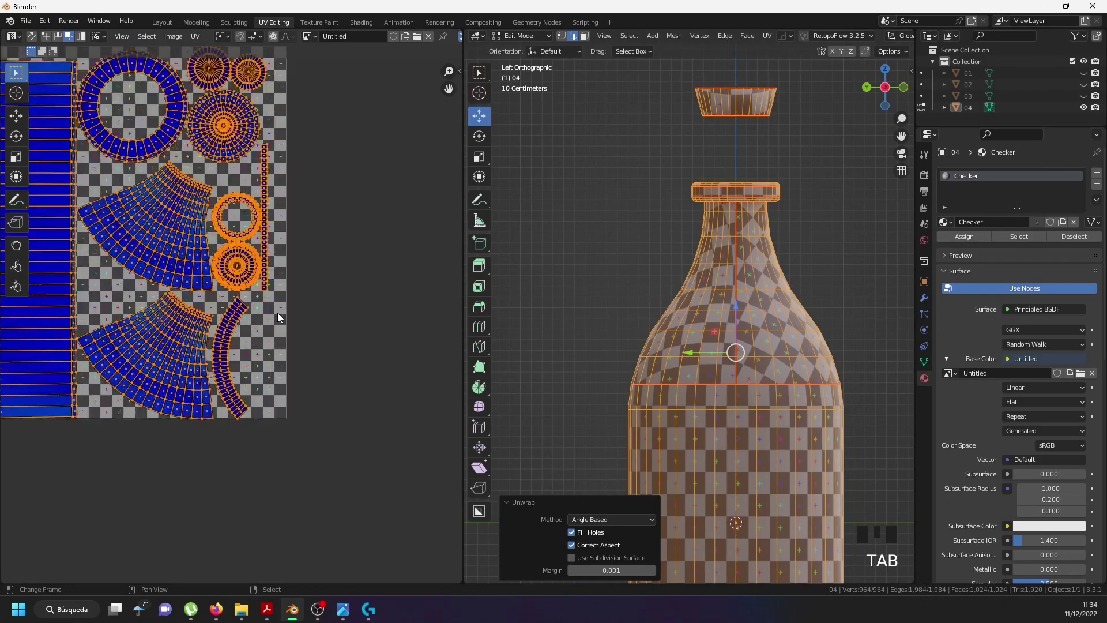
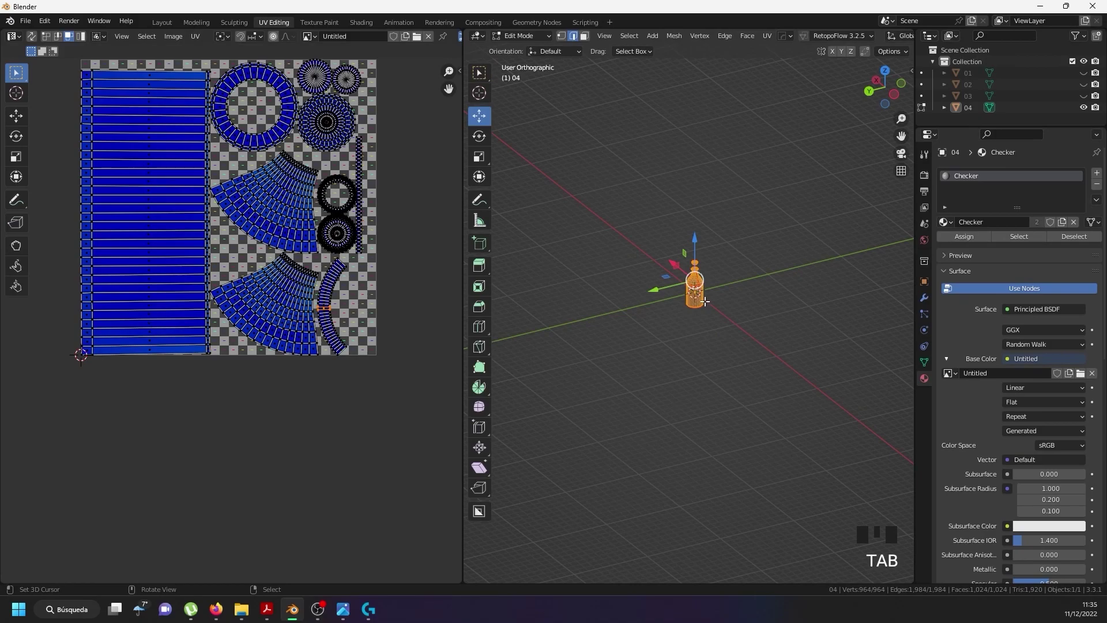
Select the bottom quad of the curved strip as active and run Follow Active Quads to straighten it.
{"action": "scroll", "scroll_direction": "up", "scroll_amount": 3}
{"action": "scroll", "scroll_direction": "up", "scroll_amount": 3}
{"action": "scroll", "scroll_direction": "up", "scroll_amount": 3}
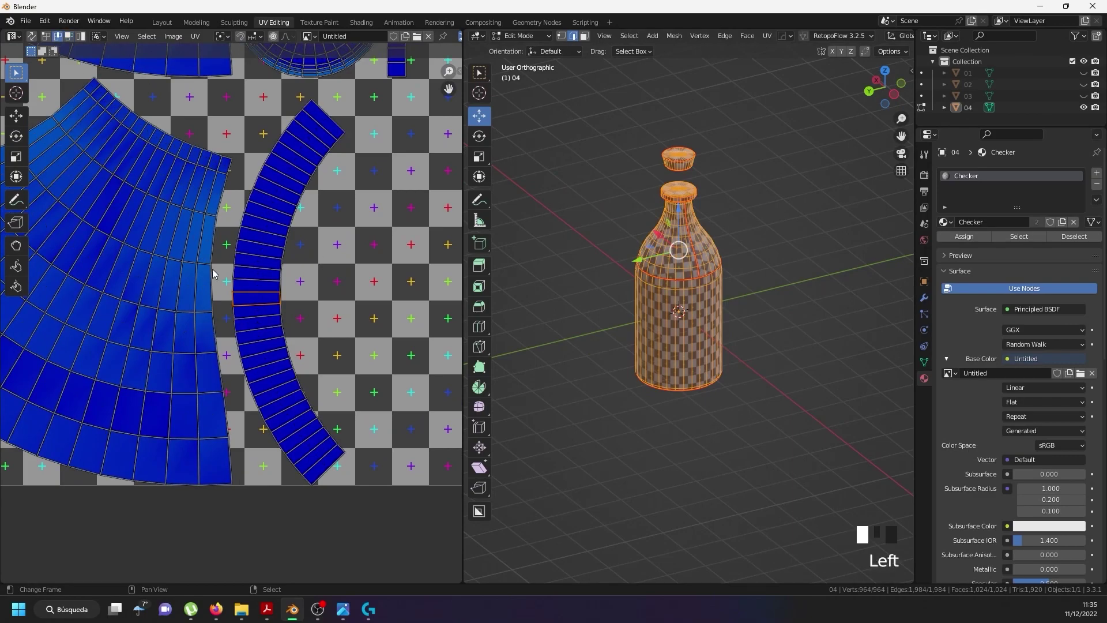
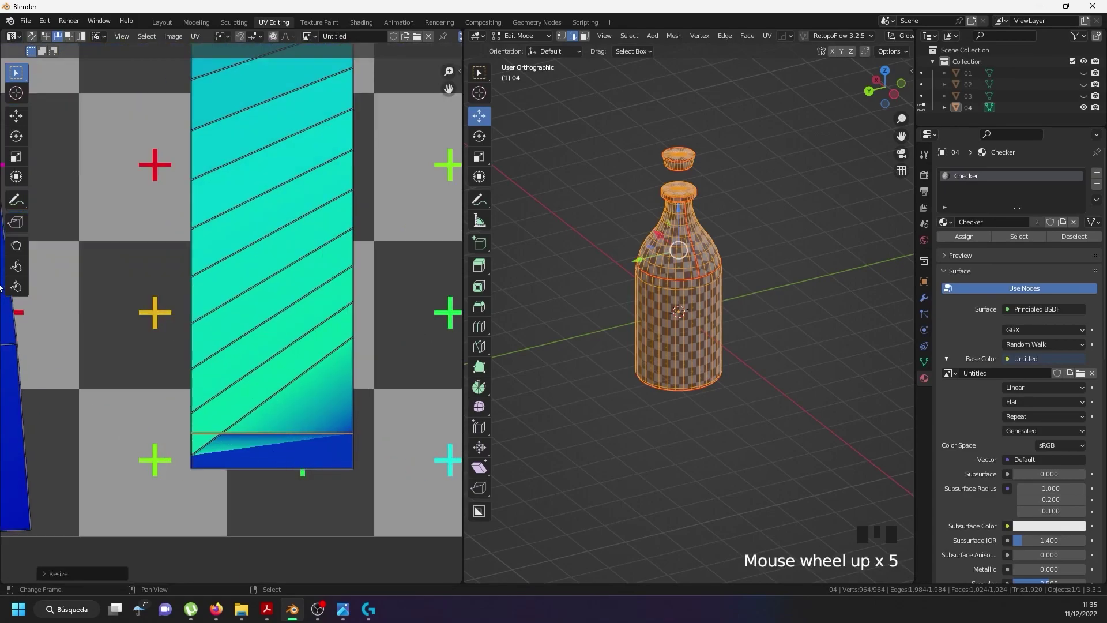
{"action": "left_click_drag", "start_coordinate": [80, 43], "coordinate": [315, 457]}
{"action": "left_click_drag", "start_coordinate": [315, 457], "coordinate": [278, 259]}
{"action": "key", "text": "w"}
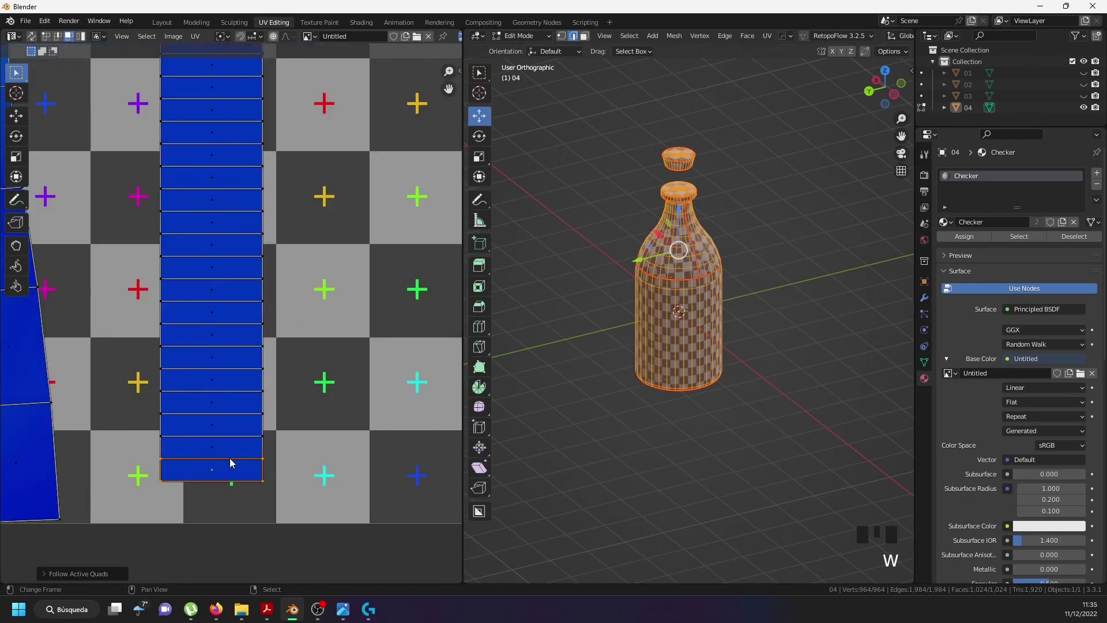
Select the whole cap side strip island and move it clear of the neighbouring islands.
{"action": "scroll", "scroll_direction": "up", "scroll_amount": 3}
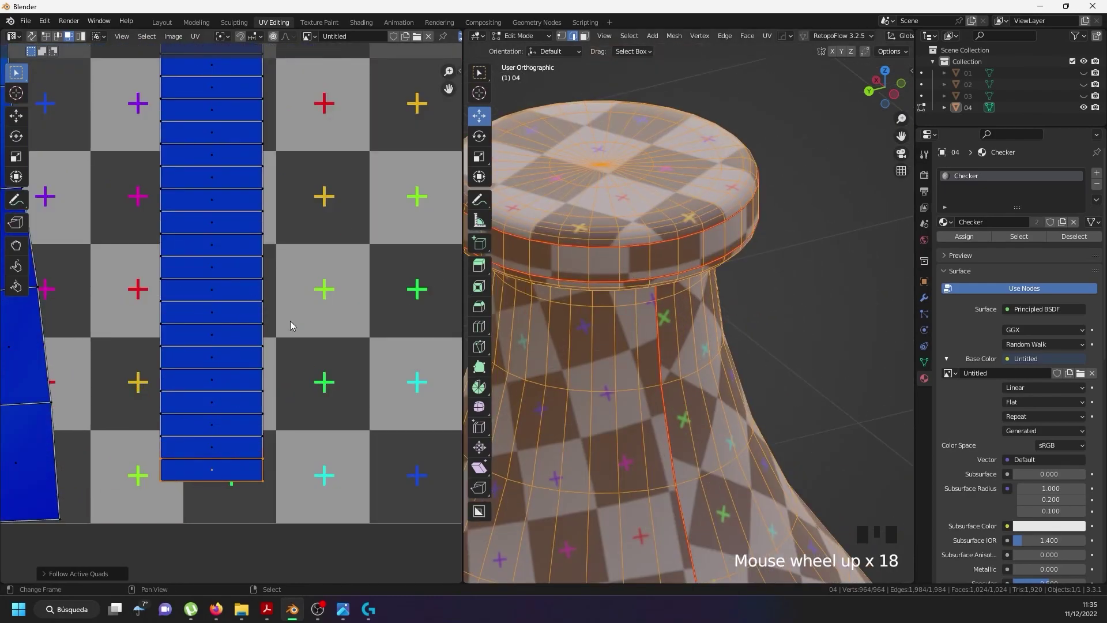
{"action": "right_click", "coordinate": [245, 360]}
{"action": "key", "text": "l"}
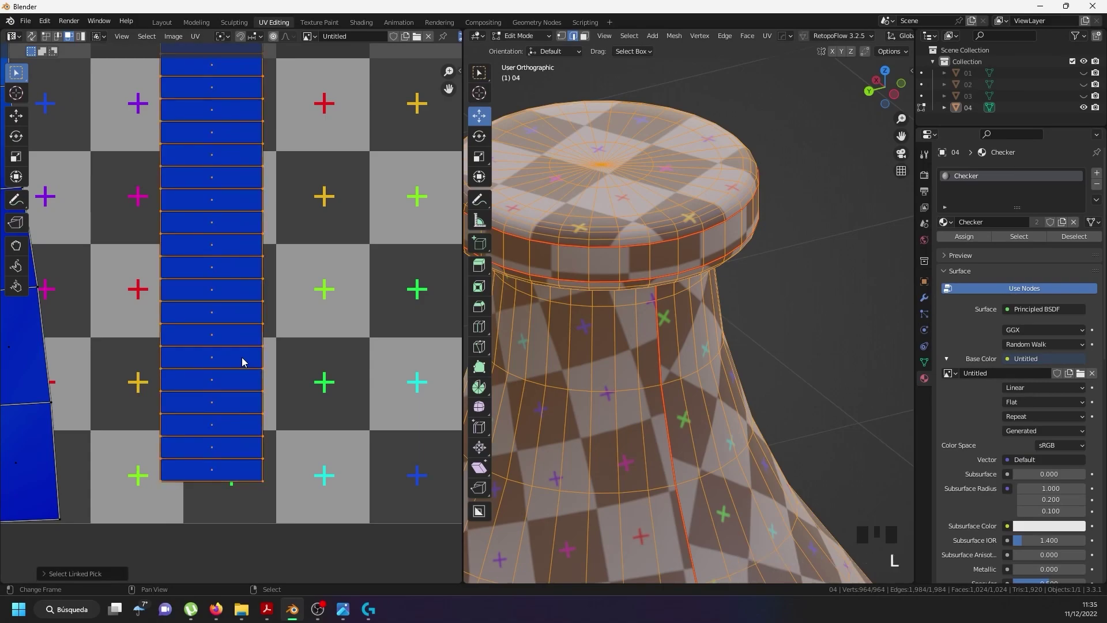
{"action": "key", "text": "g"}
{"action": "scroll", "scroll_direction": "down", "scroll_amount": 3}
{"action": "scroll", "scroll_direction": "up", "scroll_amount": 3}
{"action": "key", "text": "g"}
{"action": "key", "text": "g"}
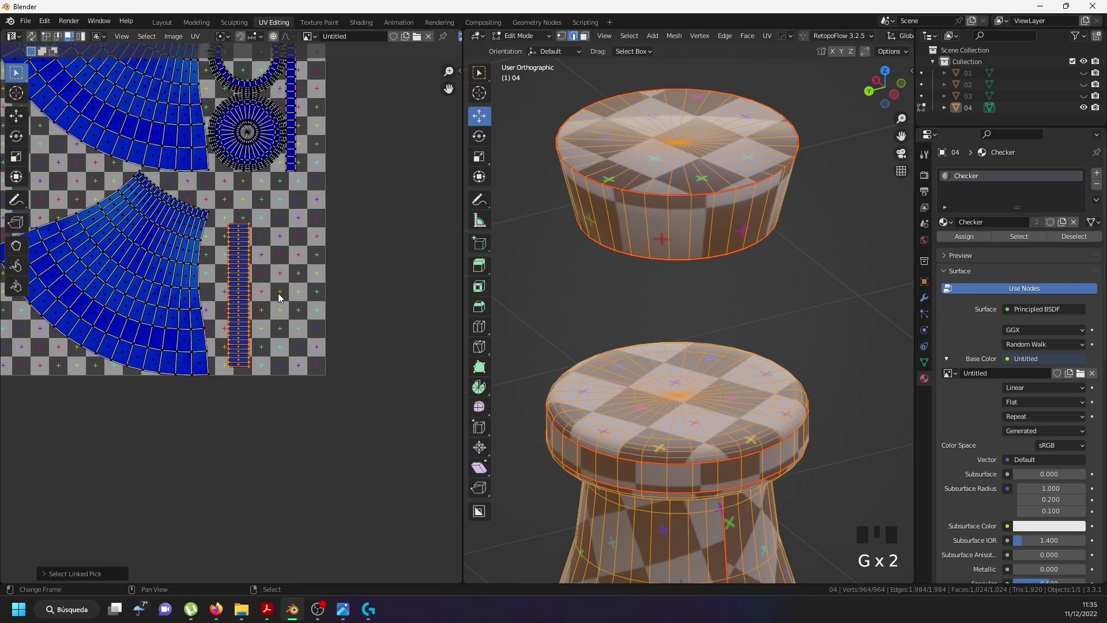
Undo the series of moves back to the earlier layout, then begin scaling the selected UVs.
{"action": "key", "text": "ctrl+z"}
{"action": "key", "text": "ctrl+z"}
{"action": "key", "text": "ctrl+z"}
{"action": "key", "text": "ctrl+z"}
{"action": "key", "text": "ctrl+z"}
{"action": "key", "text": "ctrl+z"}
{"action": "key", "text": "ctrl+z"}
{"action": "key", "text": "ctrl+z"}
{"action": "key", "text": "ctrl+z"}
{"action": "key", "text": "ctrl+z"}
{"action": "key", "text": "ctrl+z"}
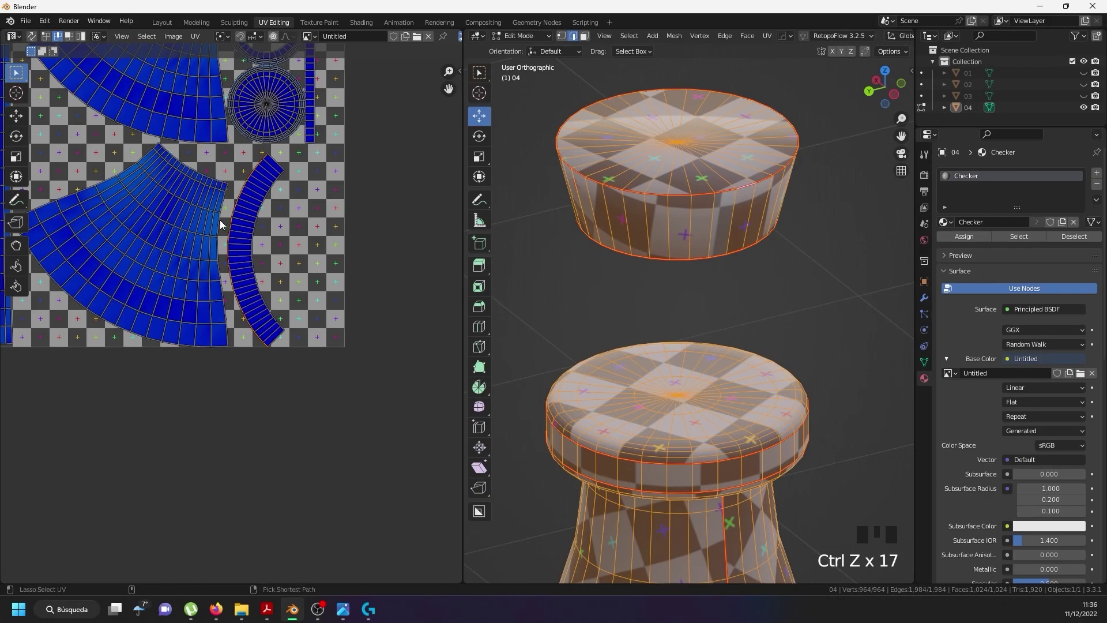
{"action": "key", "text": "ctrl+shift+z"}
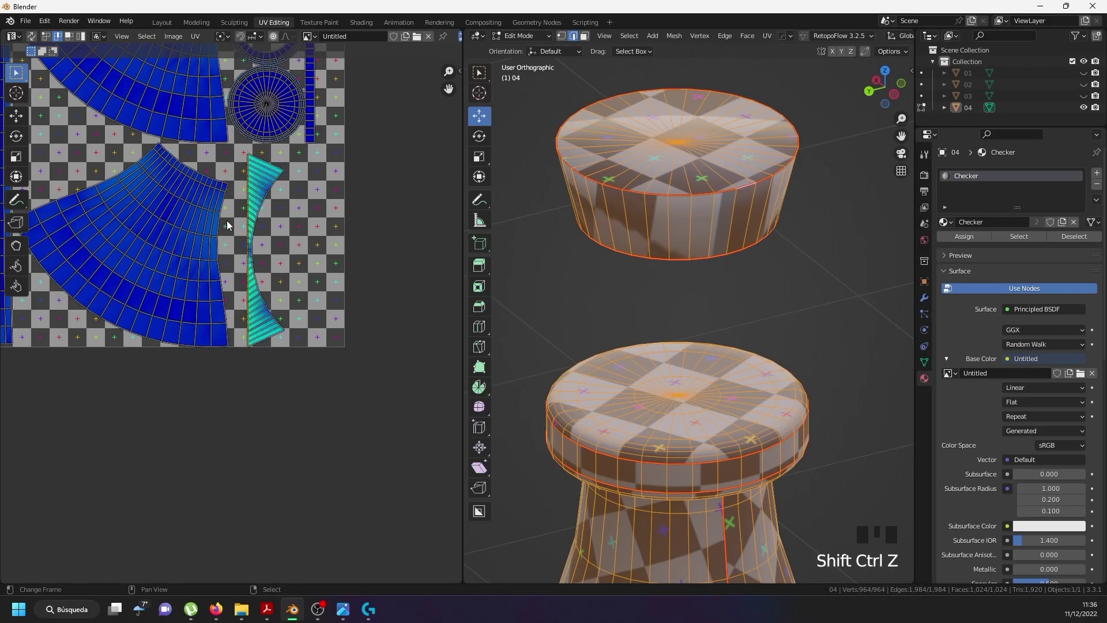
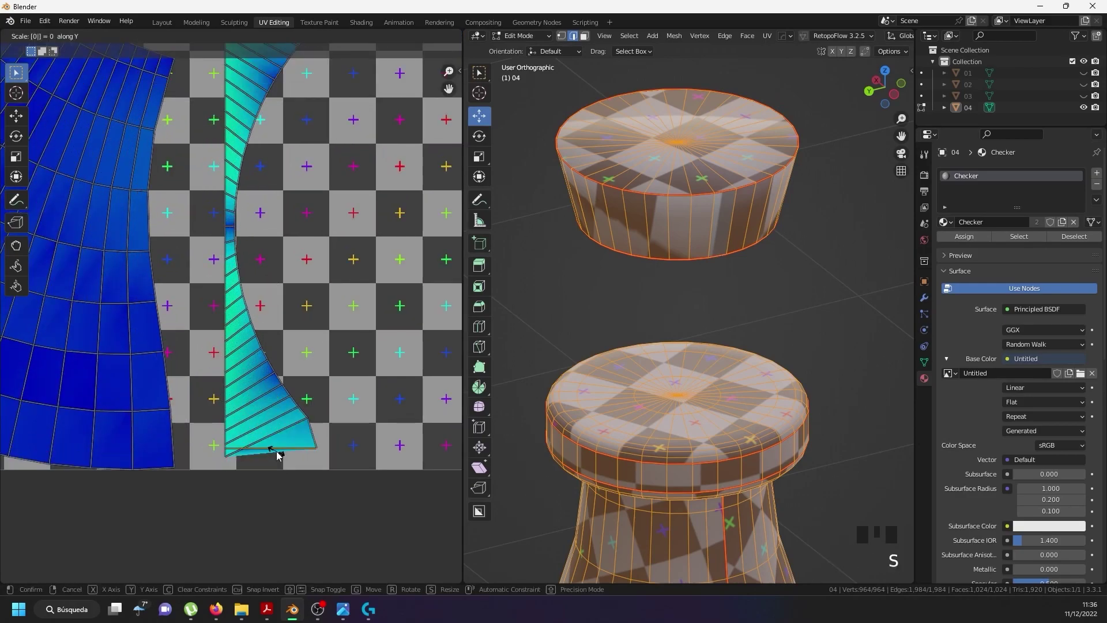
Scale the cap strip's edge rows to 0 along Y so they become straight lines, redoing after undos.
{"action": "right_click", "coordinate": [280, 439]}
{"action": "key", "text": "s"}
{"action": "scroll", "scroll_direction": "up", "scroll_amount": 3}
{"action": "right_click", "coordinate": [366, 443]}
{"action": "right_click", "coordinate": [367, 443]}
{"action": "key", "text": "ctrl+z"}
{"action": "key", "text": "ctrl+z"}
{"action": "key", "text": "ctrl+z"}
{"action": "key", "text": "ctrl+z"}
{"action": "right_click", "coordinate": [374, 447]}
{"action": "key", "text": "s"}
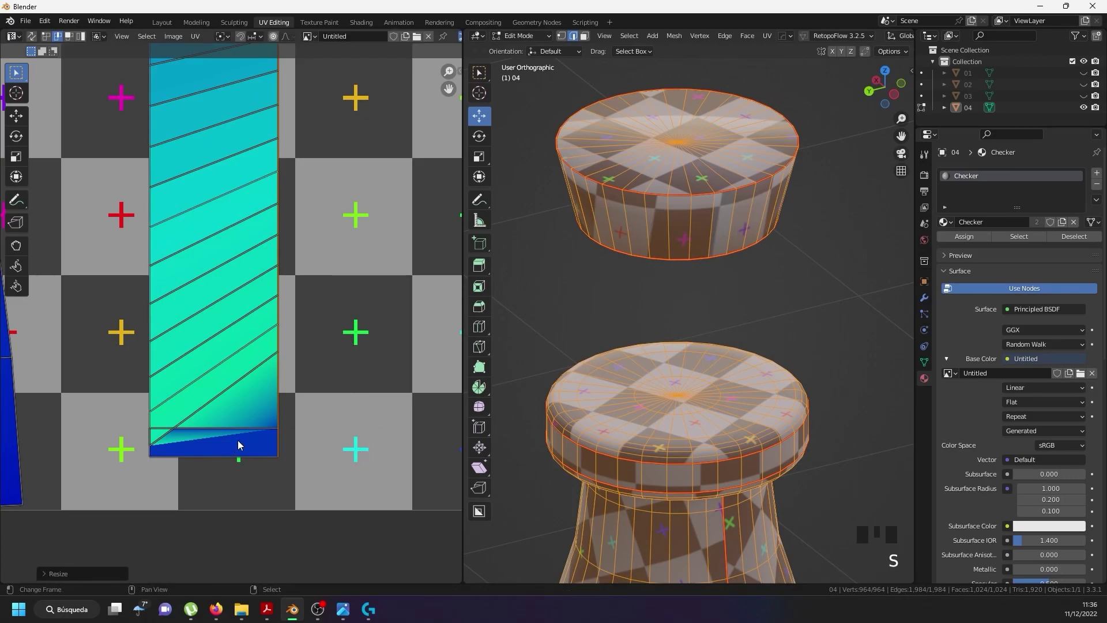
Make a quad of the cap strip active and run Follow Active Quads to straighten it into a column.
{"action": "left_click_drag", "start_coordinate": [236, 441], "coordinate": [72, 39]}
{"action": "left_click", "coordinate": [72, 40]}
{"action": "left_click_drag", "start_coordinate": [232, 452], "coordinate": [206, 399]}
{"action": "key", "text": "w"}
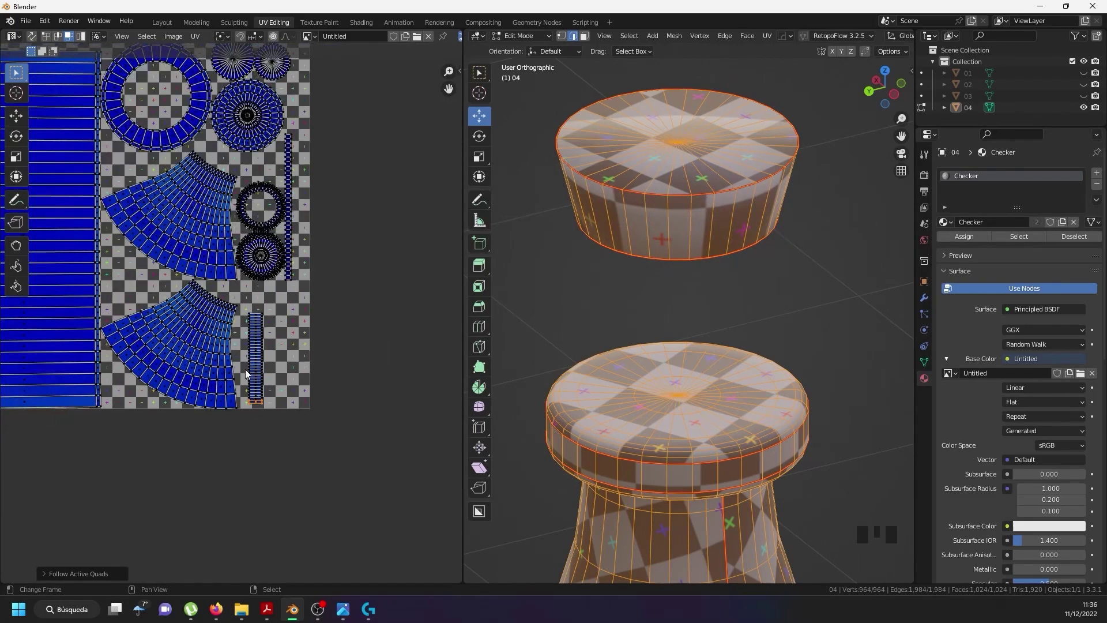
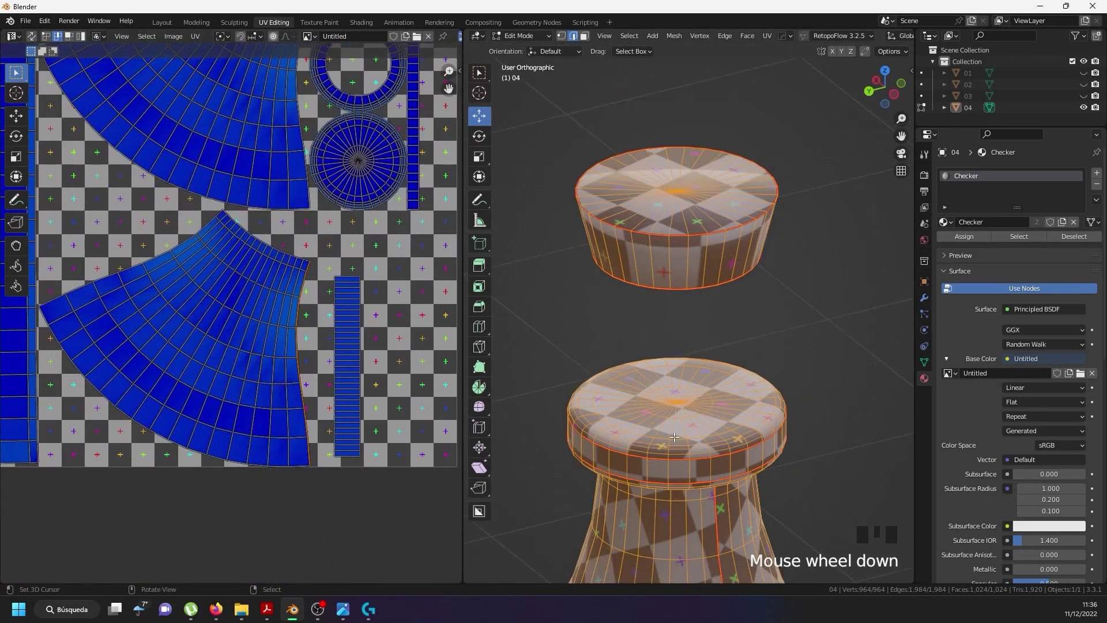
Mark a seam ring around the bottle's shoulder and unwrap all faces into UV islands.
{"action": "middle_click", "coordinate": [666, 477]}
{"action": "scroll", "scroll_direction": "up", "scroll_amount": 3}
{"action": "right_click", "coordinate": [678, 415]}
{"action": "right_click", "coordinate": [677, 415]}
{"action": "right_click", "coordinate": [677, 414]}
{"action": "left_click_drag", "start_coordinate": [725, 423], "coordinate": [647, 483]}
{"action": "key", "text": "u"}
{"action": "key", "text": "a"}
{"action": "key", "text": "a"}
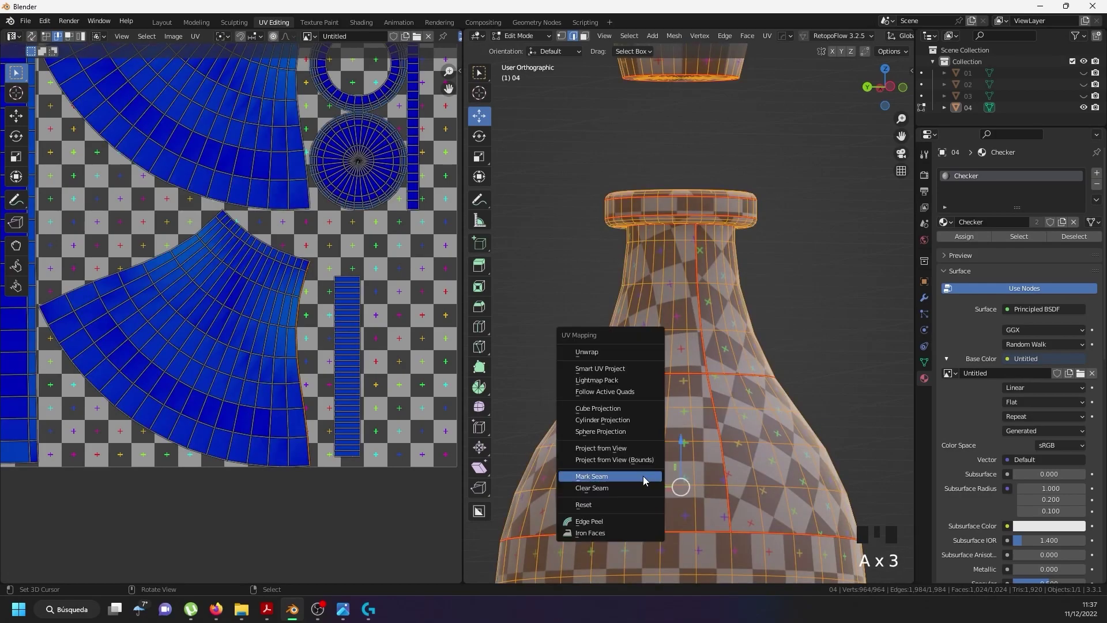
{"action": "key", "text": "u"}
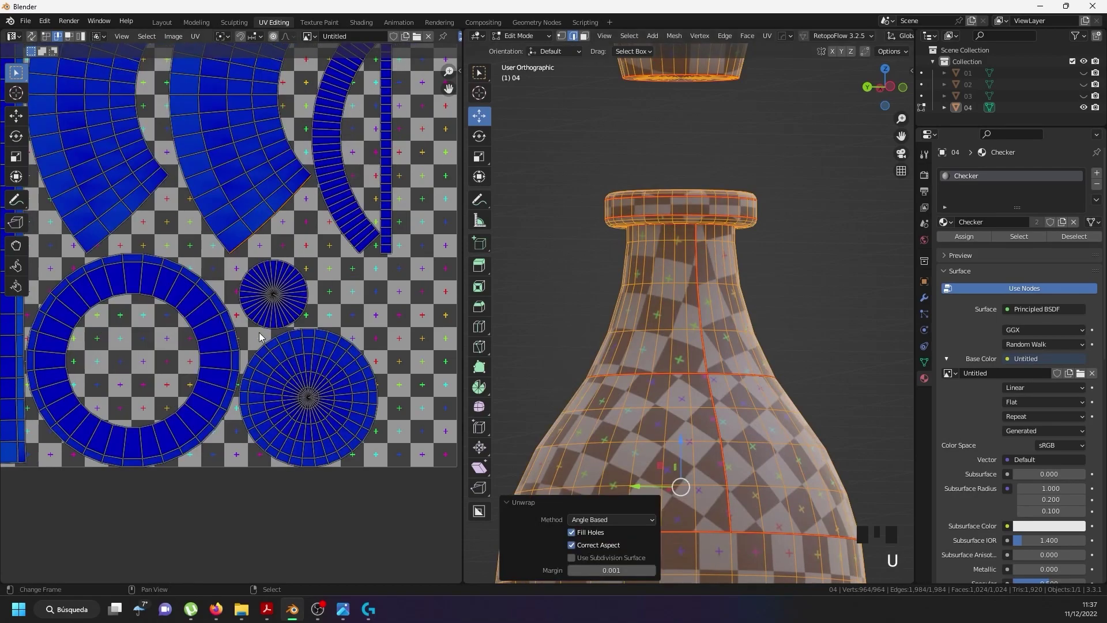
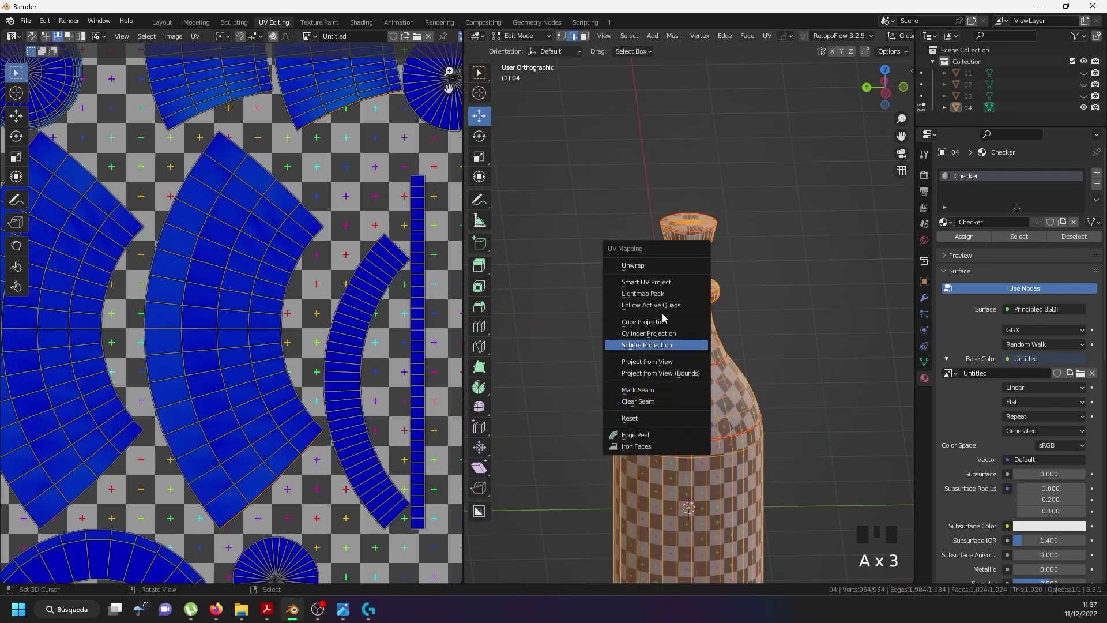
{"action": "key", "text": "u"}
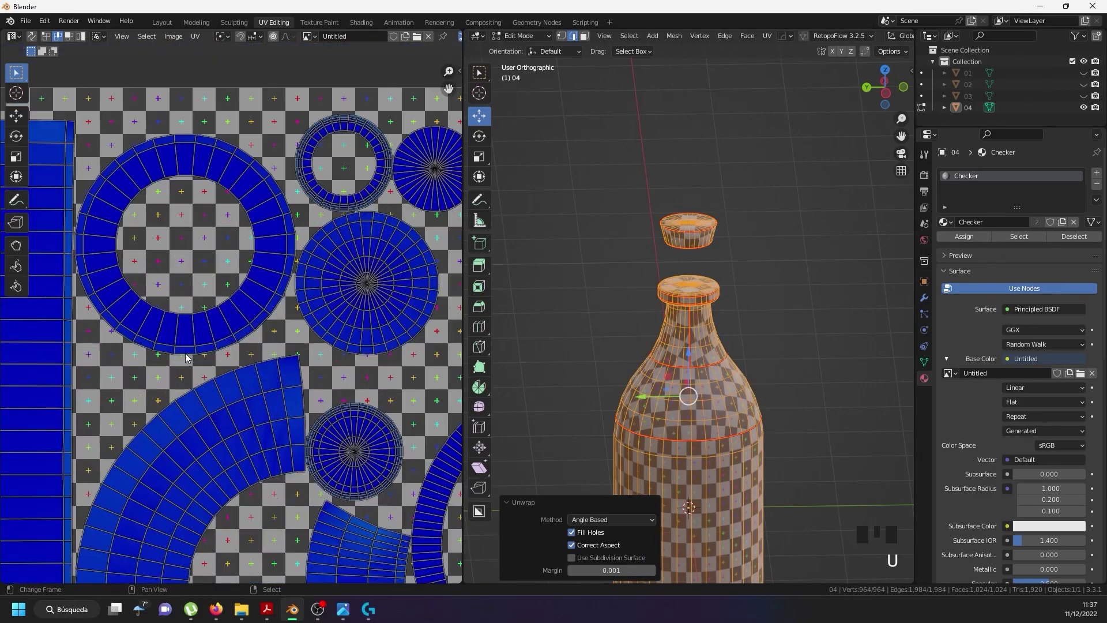
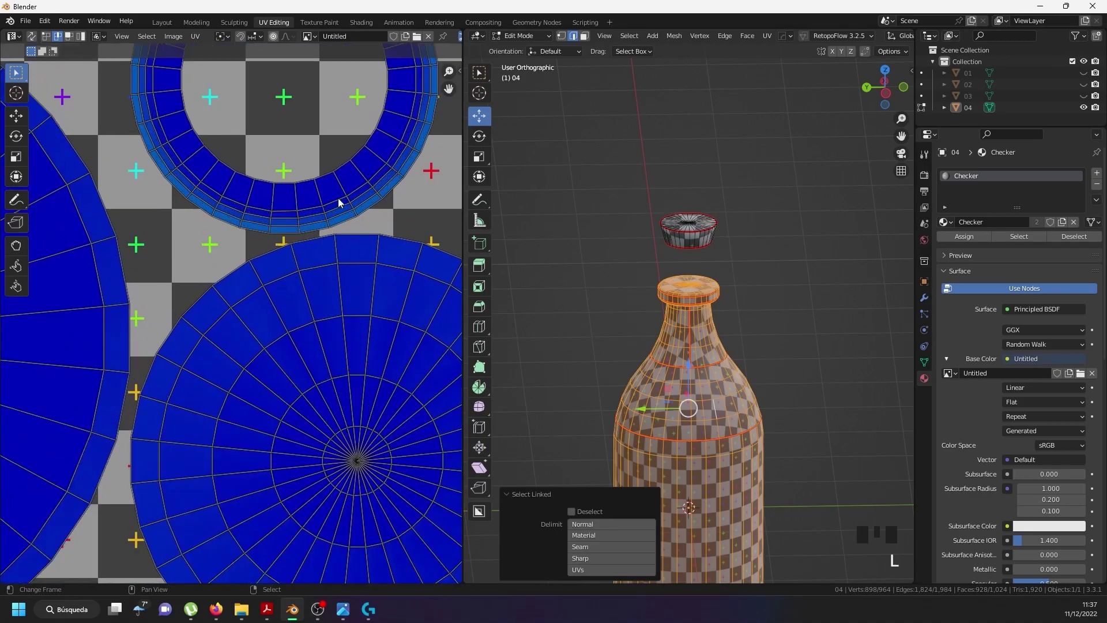
Reselect edges near the shoulder, undo a stray pick, and re-unwrap the whole seamed mesh.
{"action": "scroll", "scroll_direction": "up", "scroll_amount": 3}
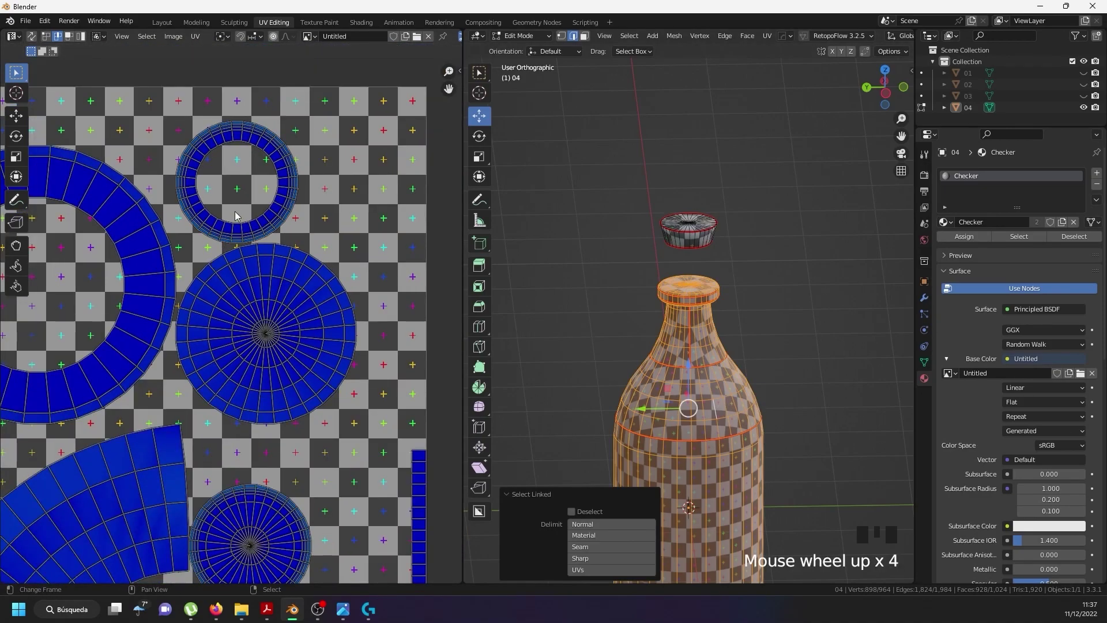
{"action": "scroll", "scroll_direction": "up", "scroll_amount": 3}
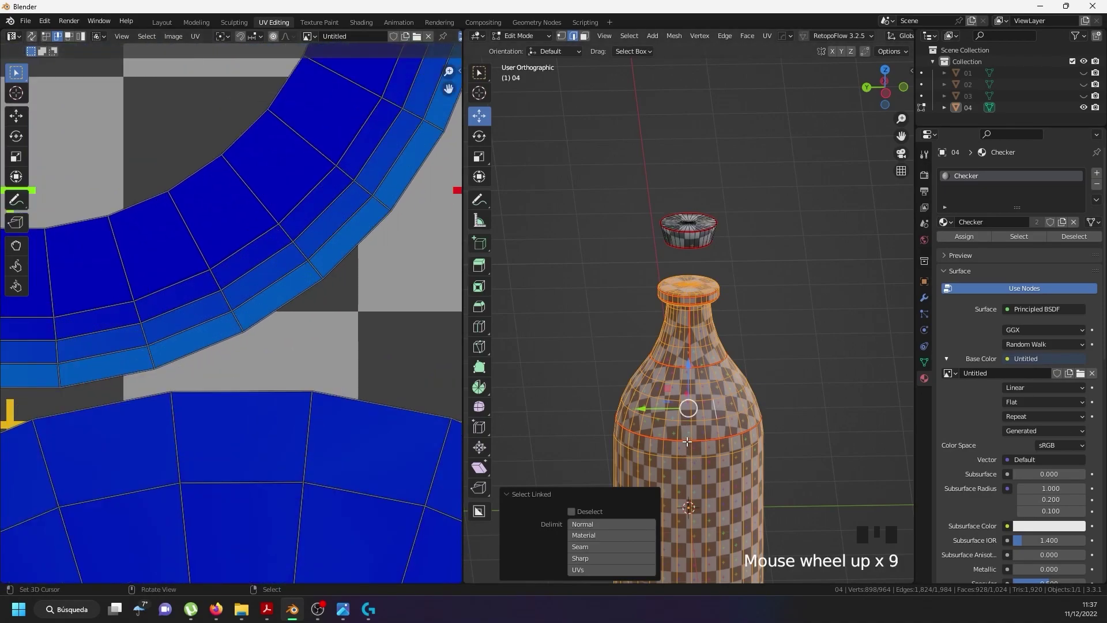
{"action": "right_click", "coordinate": [684, 436]}
{"action": "right_click", "coordinate": [684, 417]}
{"action": "right_click", "coordinate": [684, 419]}
{"action": "right_click", "coordinate": [684, 420]}
{"action": "scroll", "scroll_direction": "up", "scroll_amount": 3}
{"action": "right_click", "coordinate": [679, 437]}
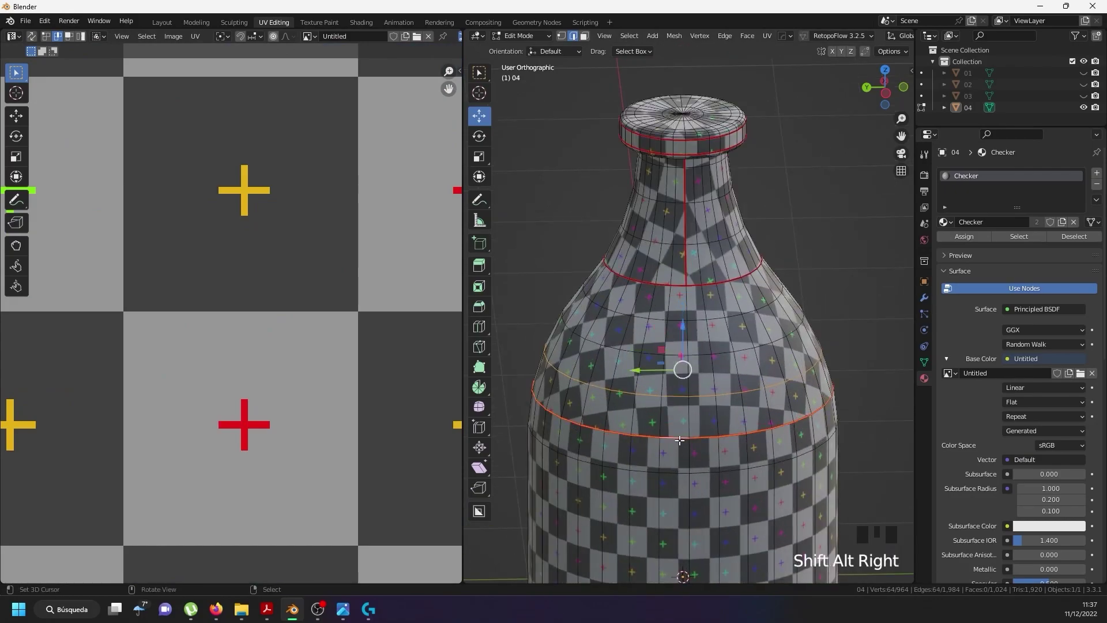
{"action": "key", "text": "ctrl+z"}
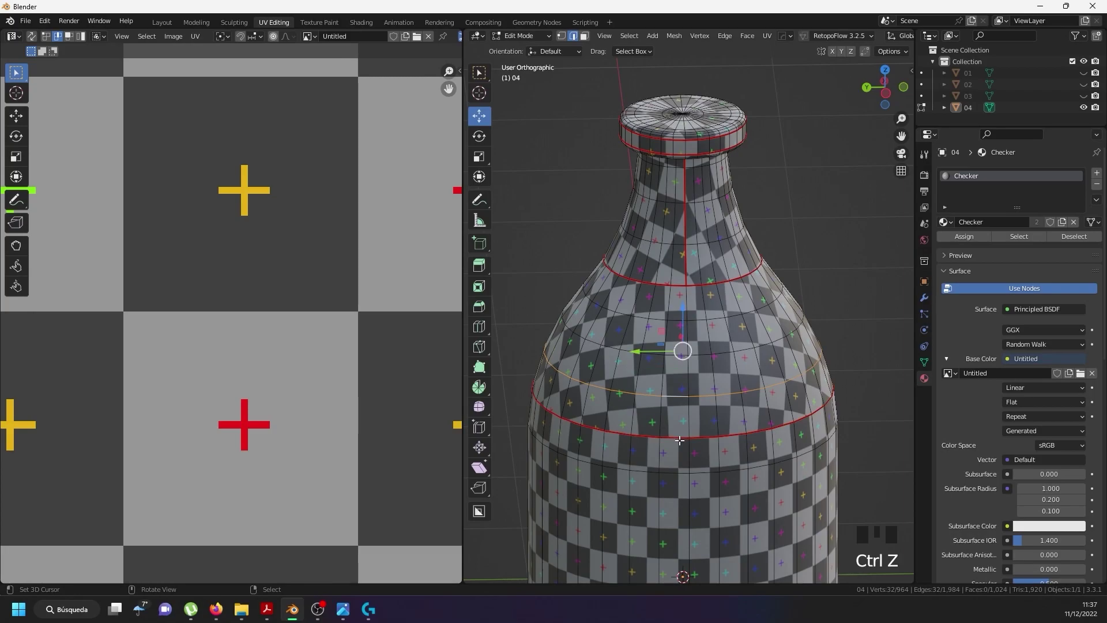
{"action": "key", "text": "u"}
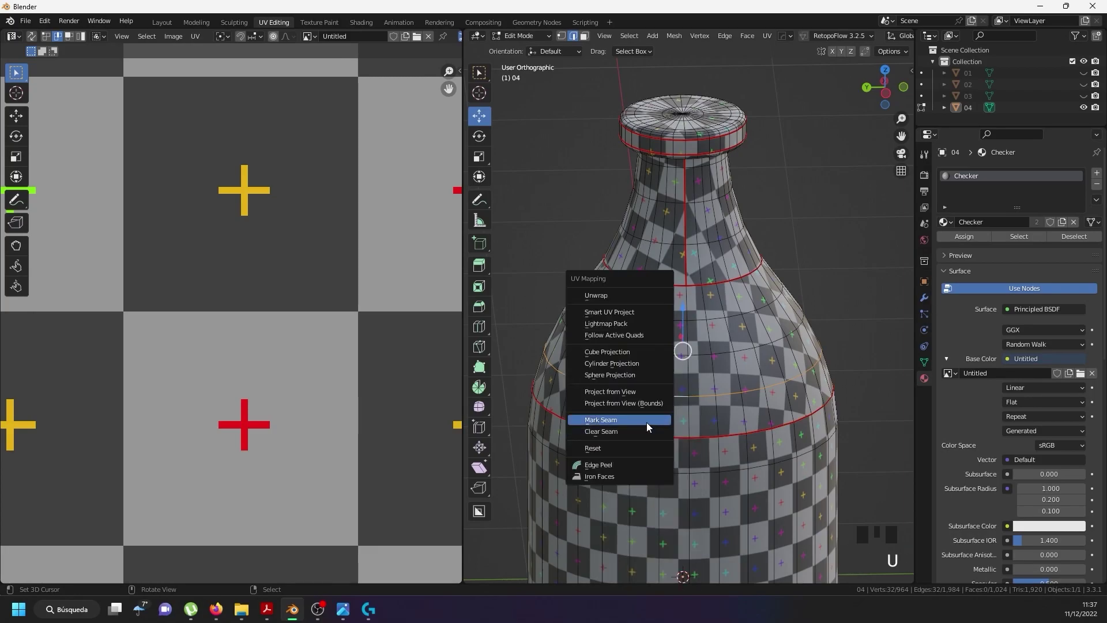
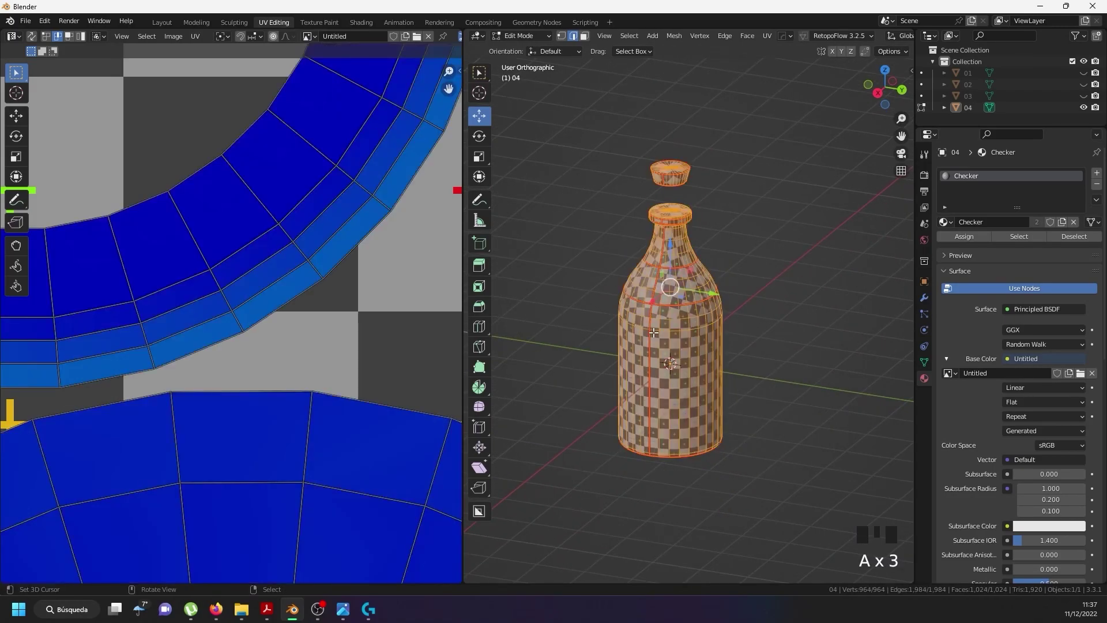
{"action": "key", "text": "u"}
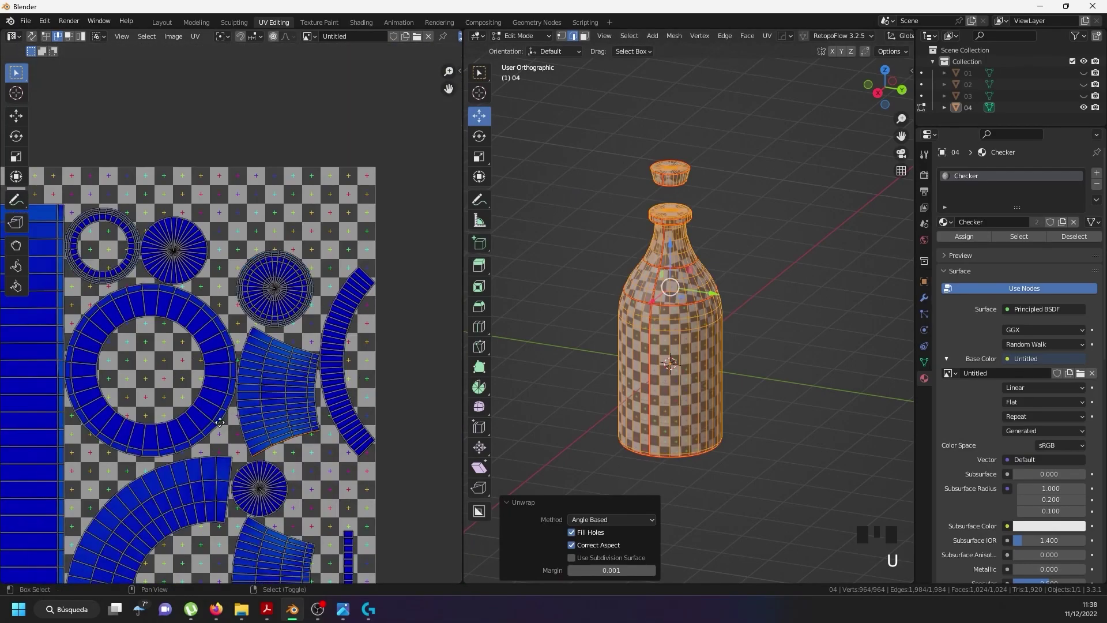
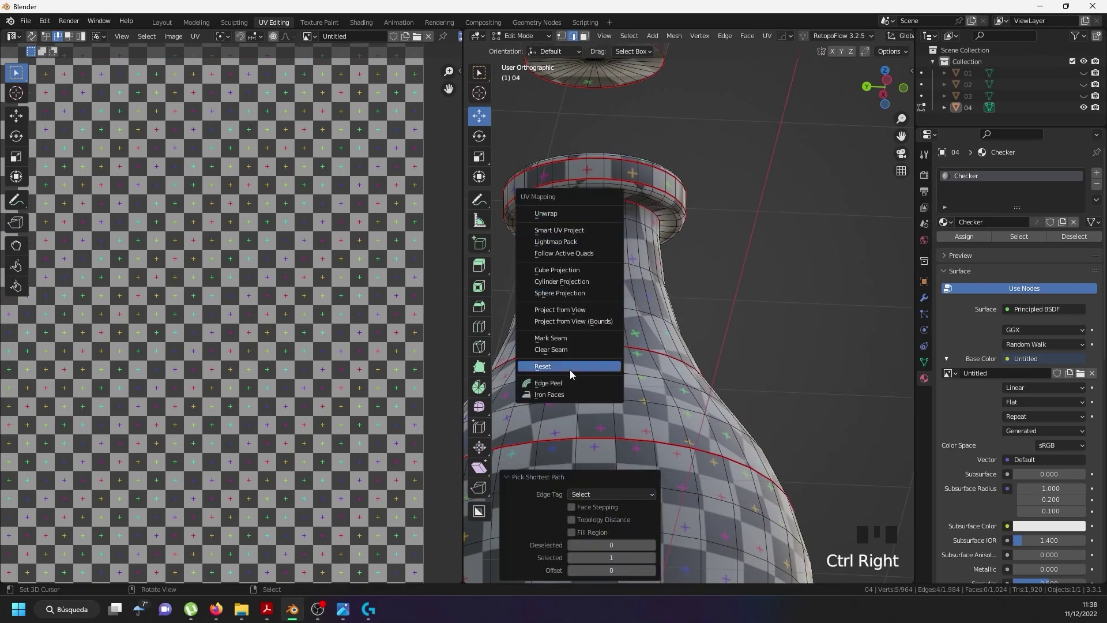
Mark the vertical neck edge path as a seam, select everything and unwrap again (Angle Based).
{"action": "key", "text": "u"}
{"action": "key", "text": "a"}
{"action": "key", "text": "a"}
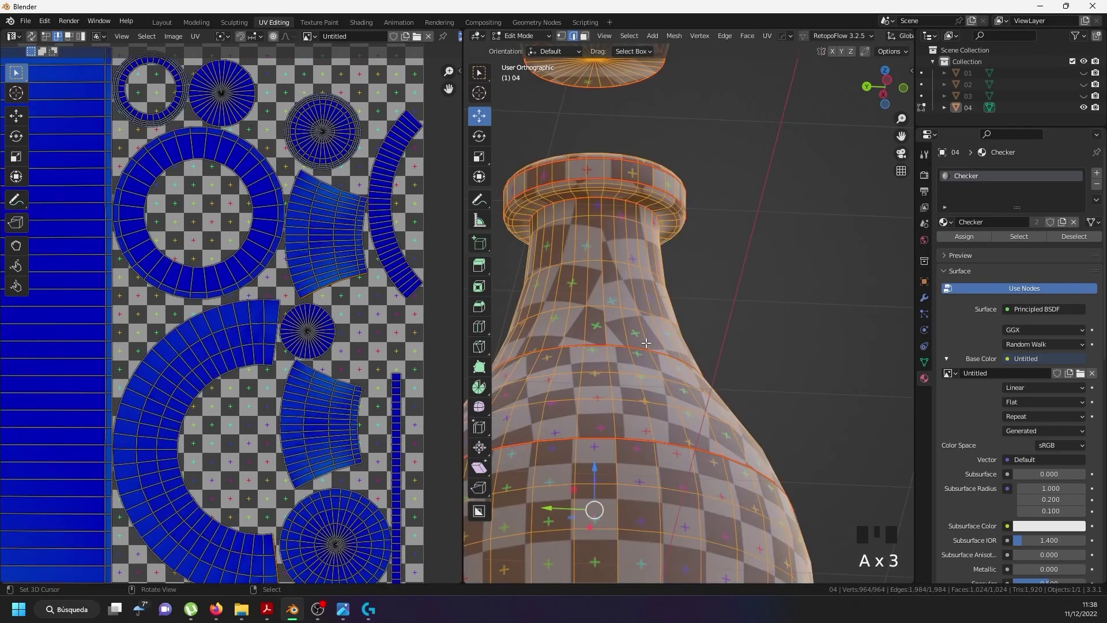
{"action": "key", "text": "u"}
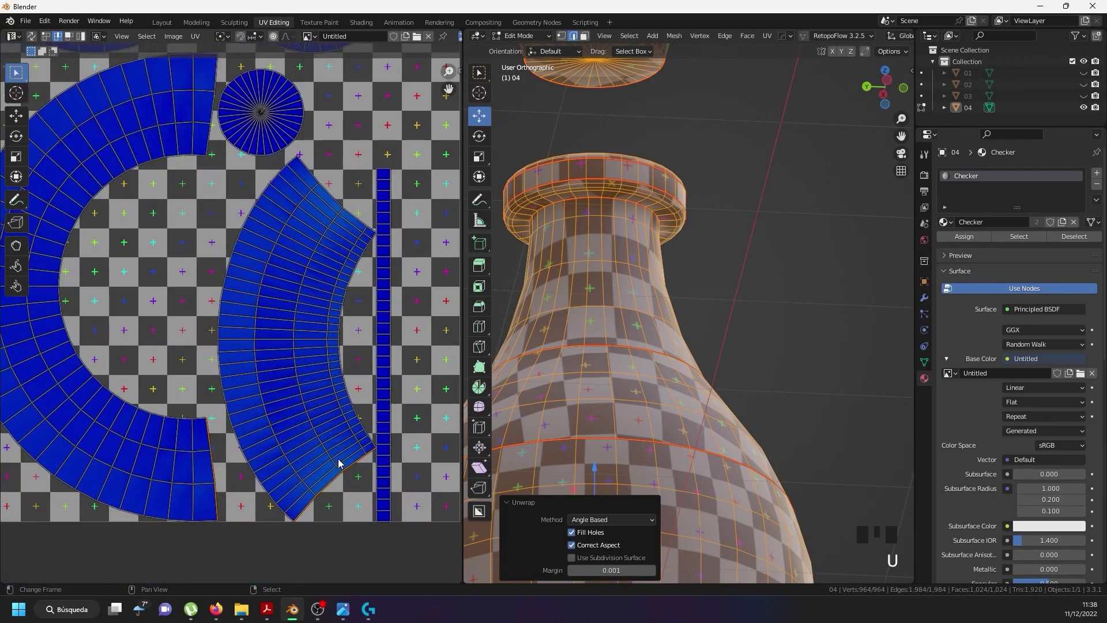
Scale the curved strip's end and corner edges to 0 so they become straight lines.
{"action": "key", "text": "s"}
{"action": "right_click", "coordinate": [322, 500]}
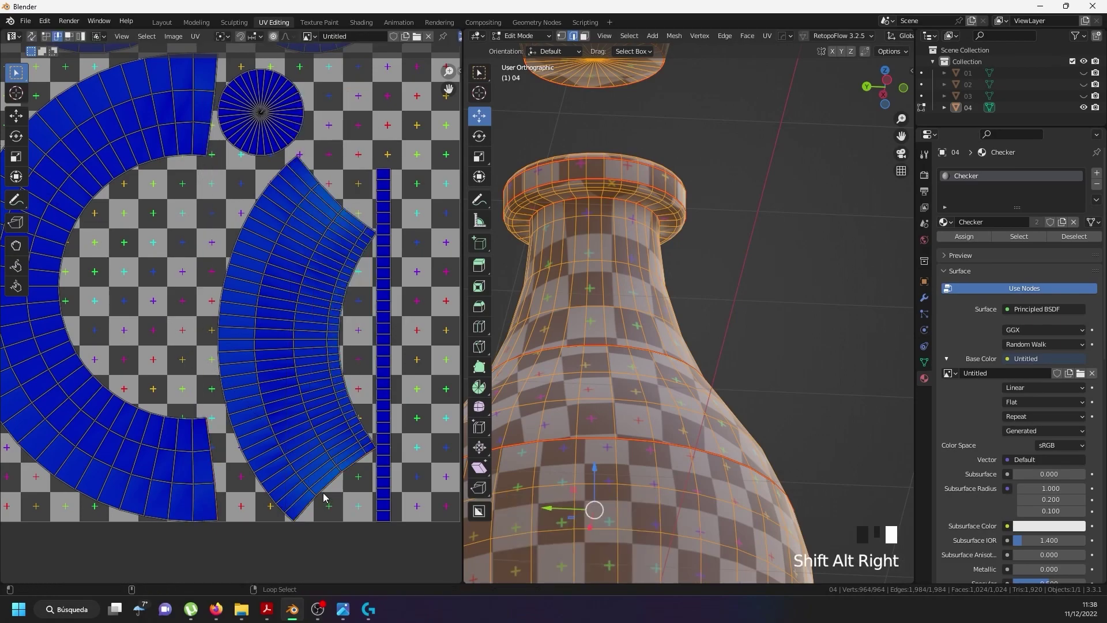
{"action": "key", "text": "s"}
{"action": "right_click", "coordinate": [327, 474]}
{"action": "key", "text": "s"}
{"action": "right_click", "coordinate": [421, 459]}
{"action": "key", "text": "s"}
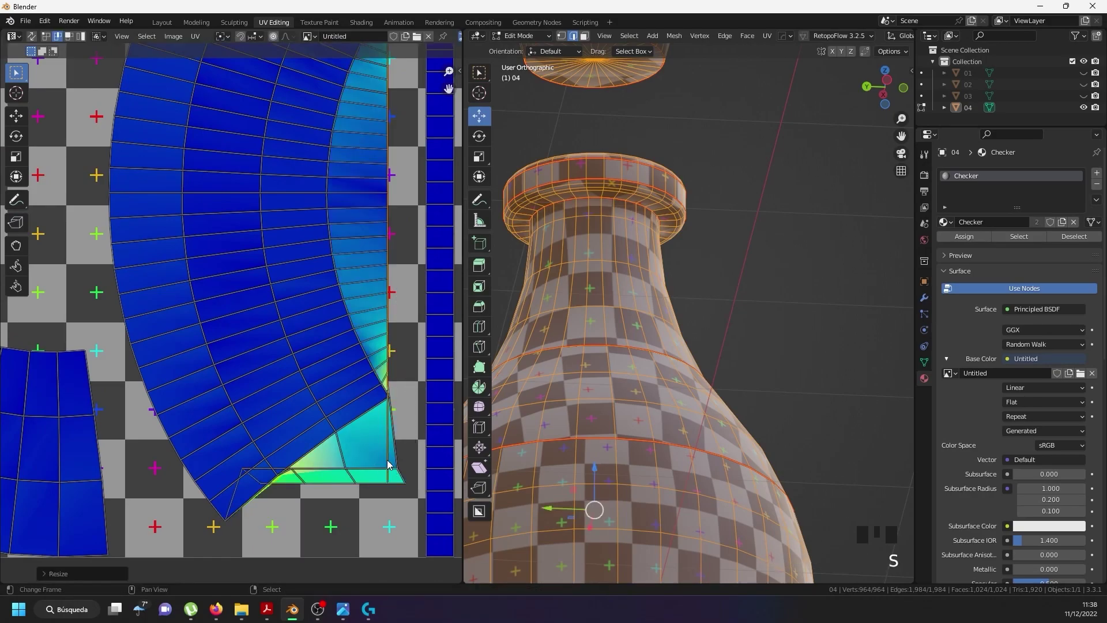
{"action": "right_click", "coordinate": [400, 458]}
{"action": "key", "text": "s"}
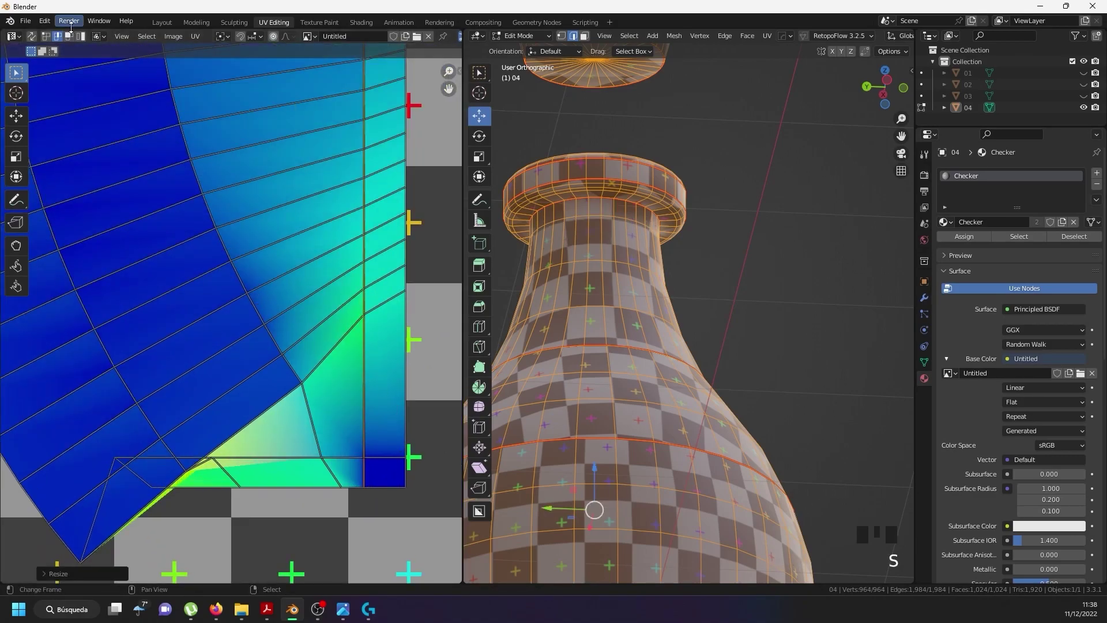
Select the curved strip's faces and straighten it into a rectangle with Follow Active Quads.
{"action": "left_click", "coordinate": [77, 38]}
{"action": "left_click_drag", "start_coordinate": [386, 472], "coordinate": [378, 396]}
{"action": "key", "text": "w"}
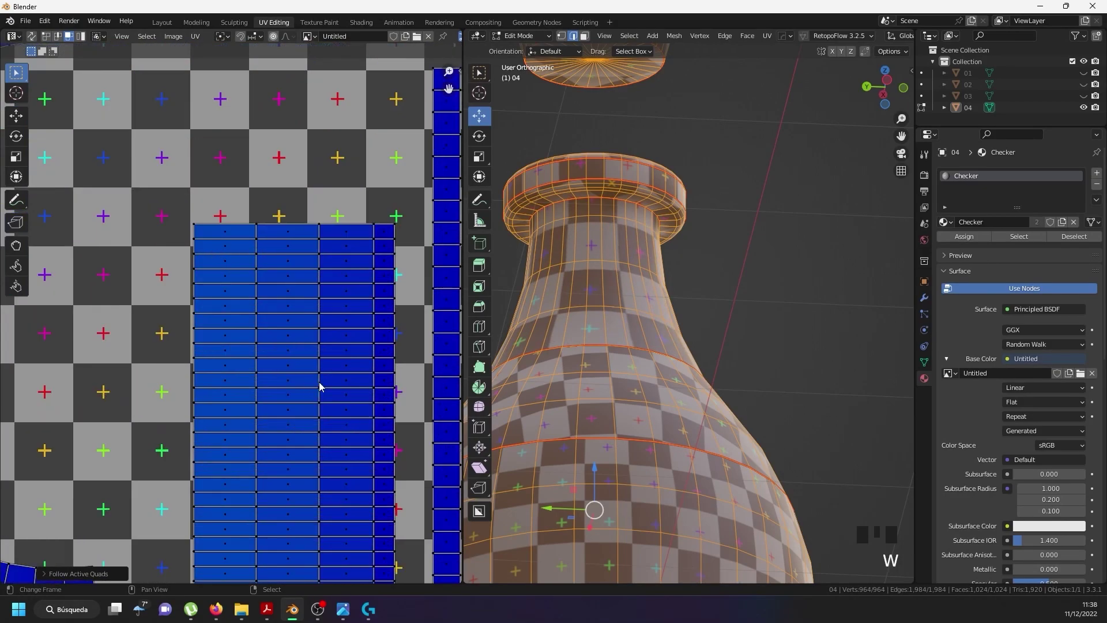
{"action": "left_click_drag", "start_coordinate": [340, 386], "coordinate": [411, 360]}
{"action": "key", "text": "Tab"}
{"action": "key", "text": "Tab"}
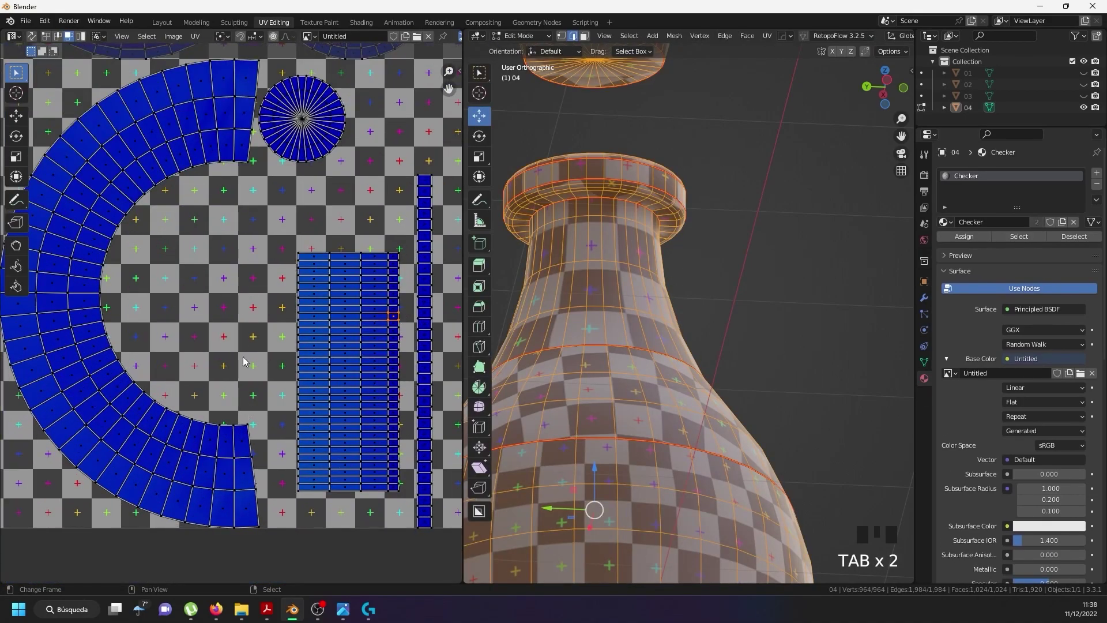
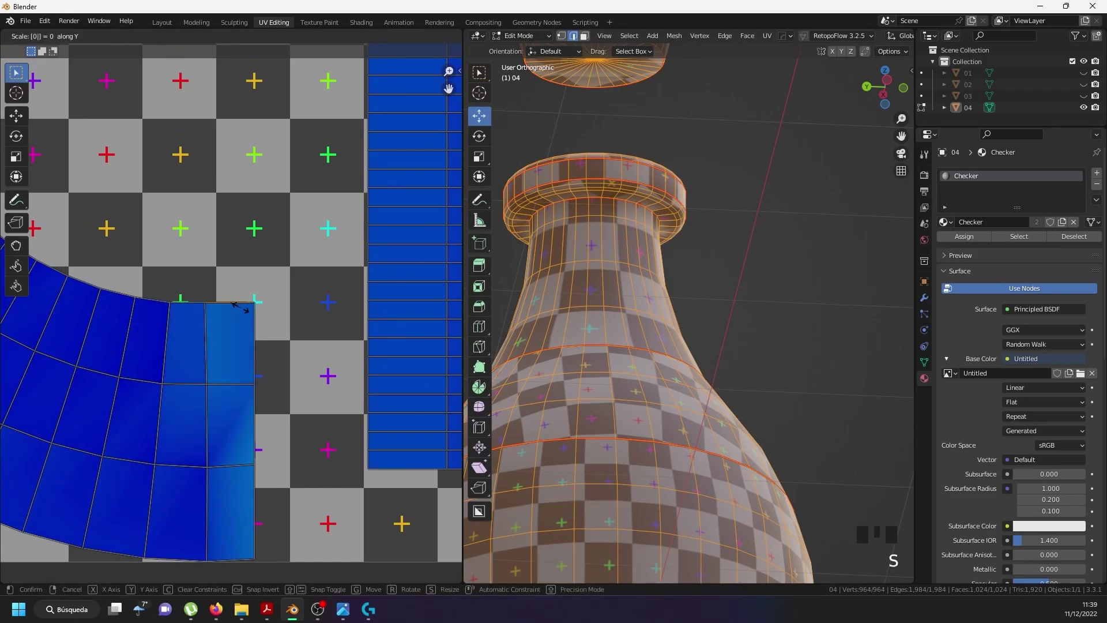
Flatten the next strip's corner edge and select its faces ready for straightening.
{"action": "right_click", "coordinate": [209, 340]}
{"action": "key", "text": "s"}
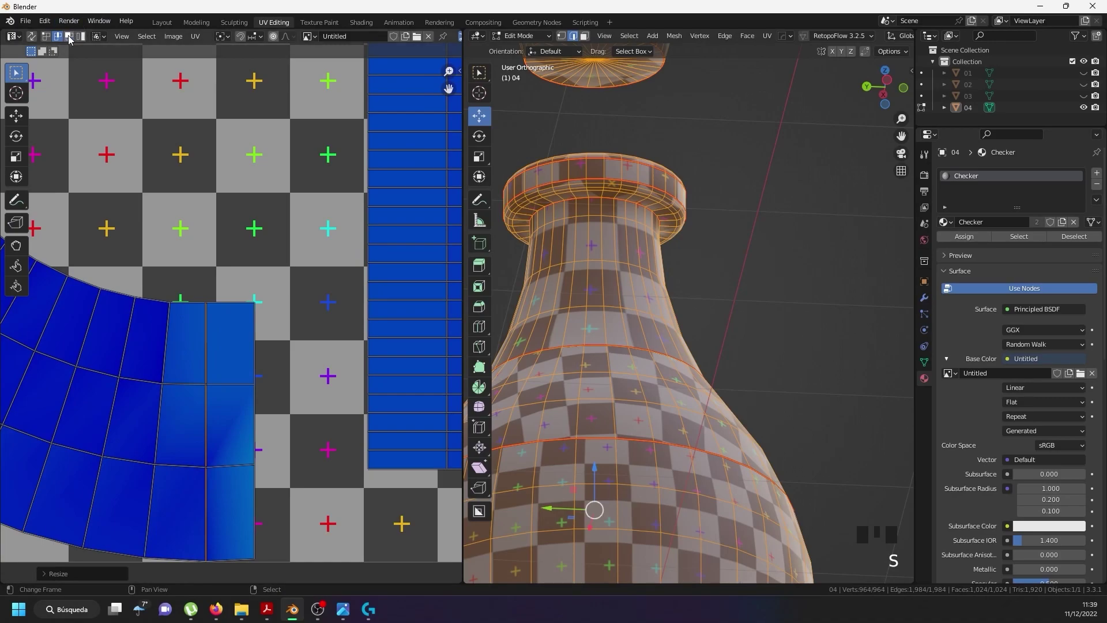
{"action": "left_click", "coordinate": [71, 40]}
{"action": "left_click_drag", "start_coordinate": [228, 351], "coordinate": [235, 341]}
Apply Follow Active Quads to the next strip, then step back through the result with repeated undo.
{"action": "key", "text": "w"}
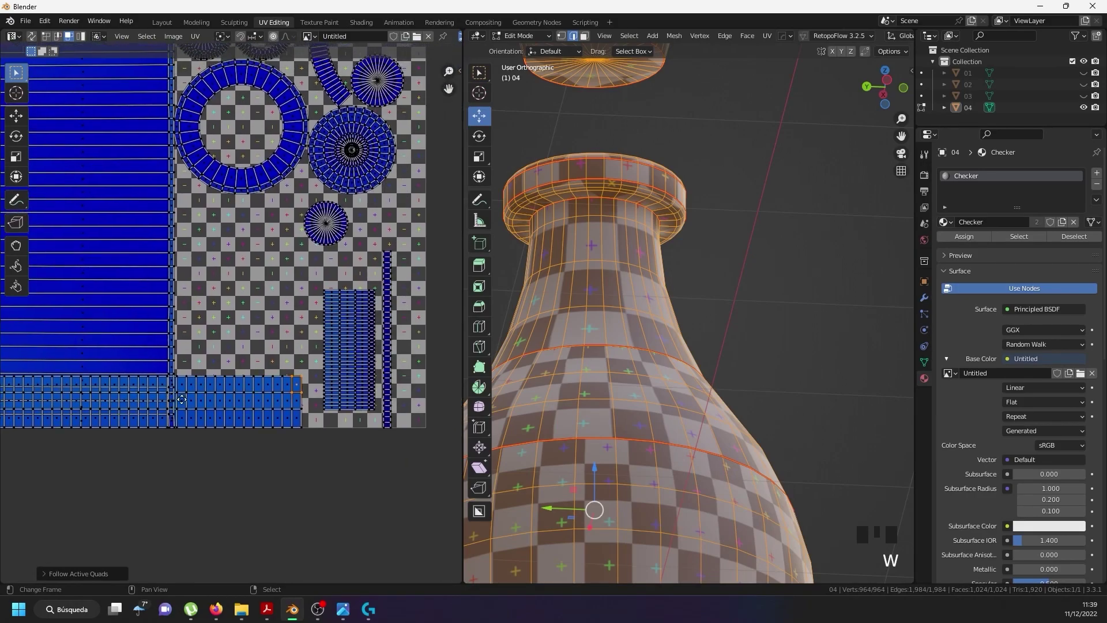
{"action": "key", "text": "ctrl+z"}
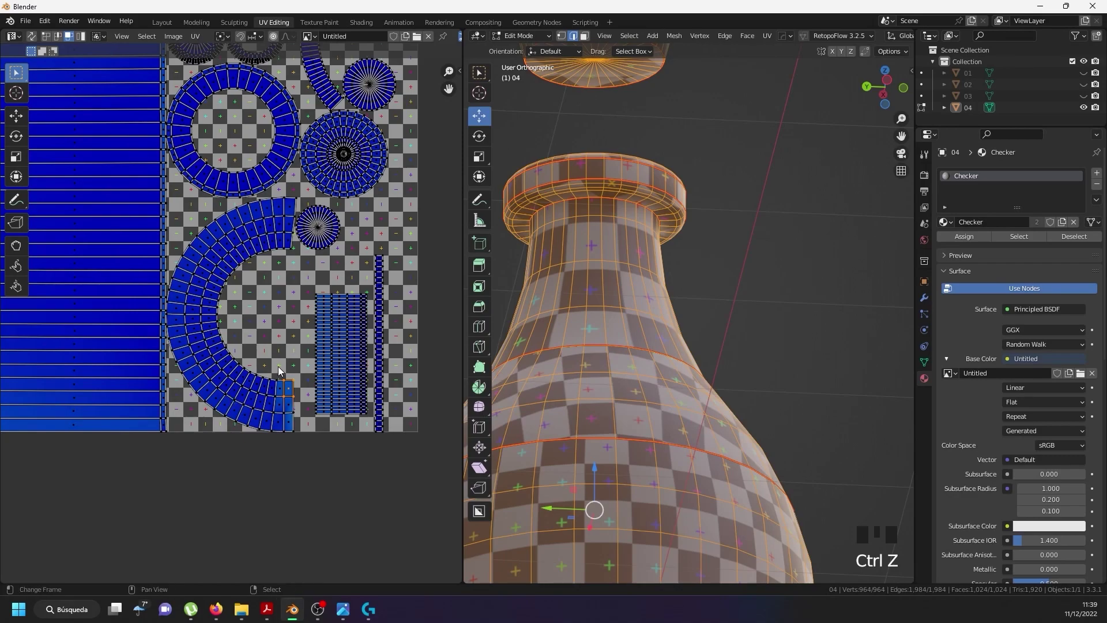
{"action": "key", "text": "ctrl+z"}
{"action": "key", "text": "ctrl+z"}
{"action": "key", "text": "ctrl+z"}
{"action": "key", "text": "ctrl+z"}
{"action": "key", "text": "ctrl+z"}
{"action": "key", "text": "ctrl+z"}
{"action": "key", "text": "ctrl+z"}
{"action": "key", "text": "ctrl+z"}
{"action": "key", "text": "ctrl+z"}
{"action": "key", "text": "ctrl+z"}
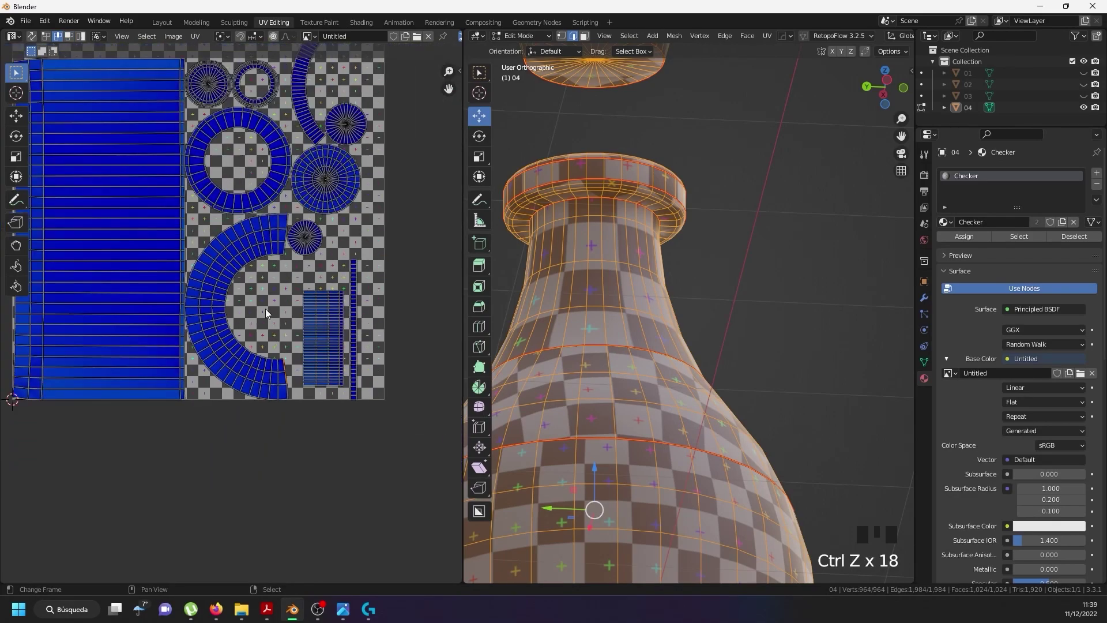
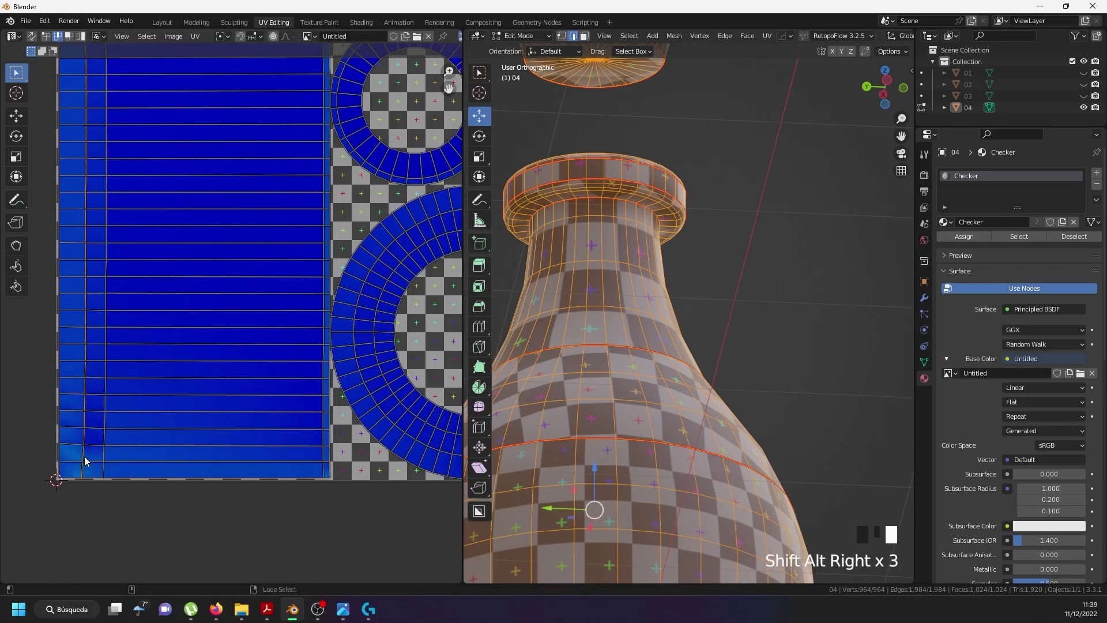
Straighten an edge of the long body strip, select its faces and square it with Follow Active Quads.
{"action": "key", "text": "s"}
{"action": "right_click", "coordinate": [109, 459]}
{"action": "key", "text": "s"}
{"action": "left_click_drag", "start_coordinate": [78, 44], "coordinate": [70, 467]}
{"action": "left_click_drag", "start_coordinate": [70, 468], "coordinate": [71, 390]}
{"action": "key", "text": "w"}
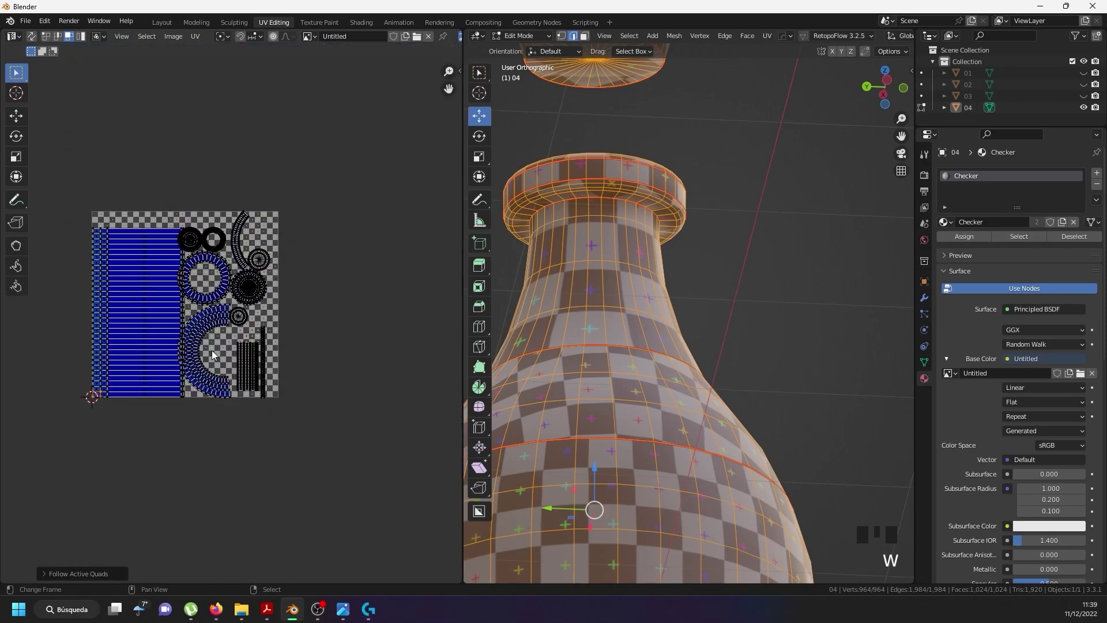
{"action": "key", "text": "a"}
{"action": "key", "text": "a"}
{"action": "key", "text": "Tab"}
{"action": "key", "text": "Tab"}
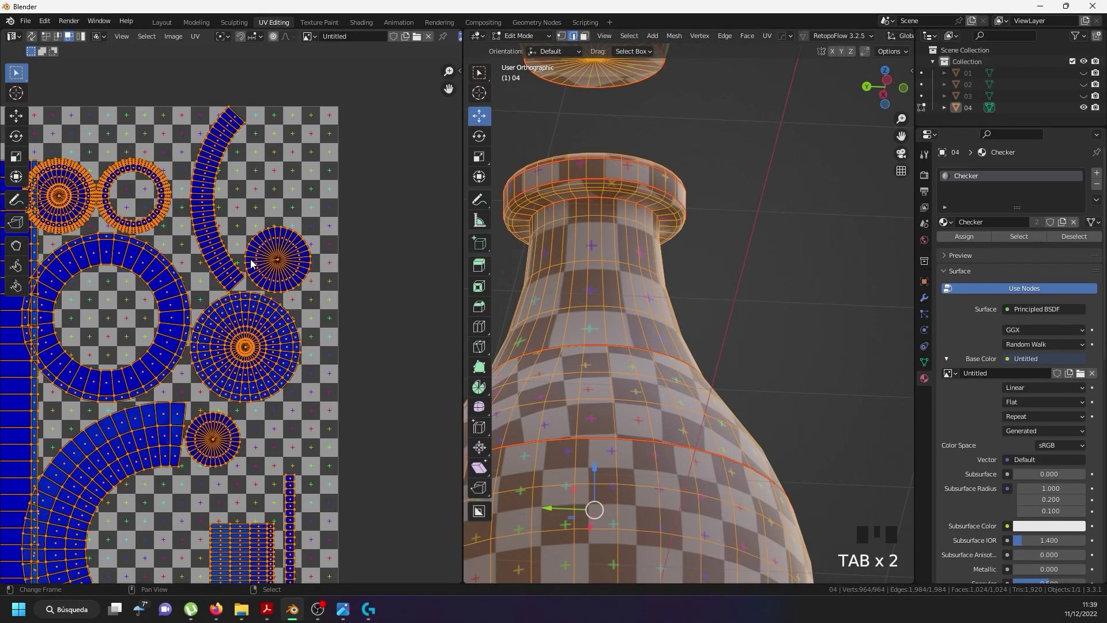
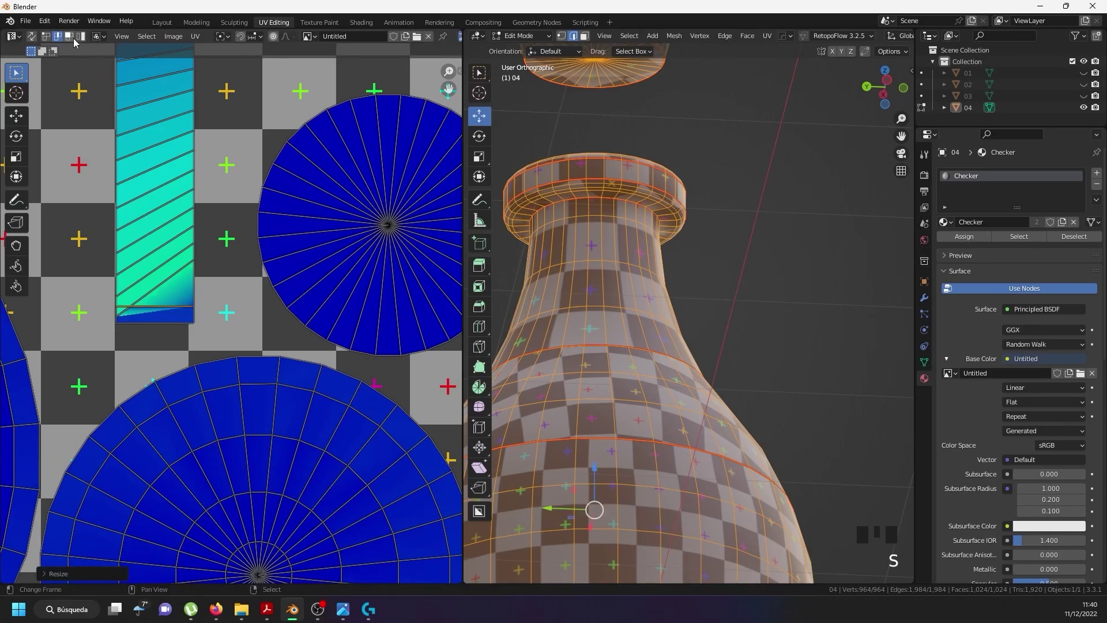
Straighten the thin strip into a rectangle, then check the checkered bottle briefly in Object Mode.
{"action": "left_click_drag", "start_coordinate": [82, 61], "coordinate": [157, 323]}
{"action": "right_click", "coordinate": [157, 323]}
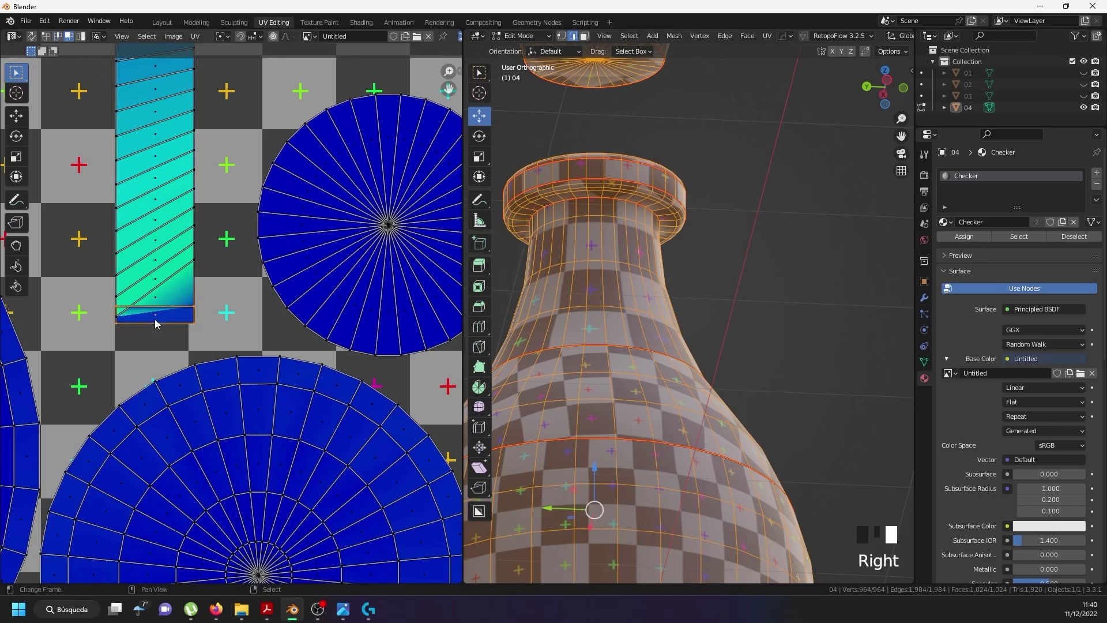
{"action": "key", "text": "w"}
{"action": "scroll", "scroll_direction": "down", "scroll_amount": 3}
{"action": "key", "text": "Tab"}
{"action": "scroll", "scroll_direction": "down", "scroll_amount": 3}
{"action": "left_click_drag", "start_coordinate": [579, 305], "coordinate": [579, 286]}
{"action": "scroll", "scroll_direction": "down", "scroll_amount": 3}
{"action": "key", "text": "Tab"}
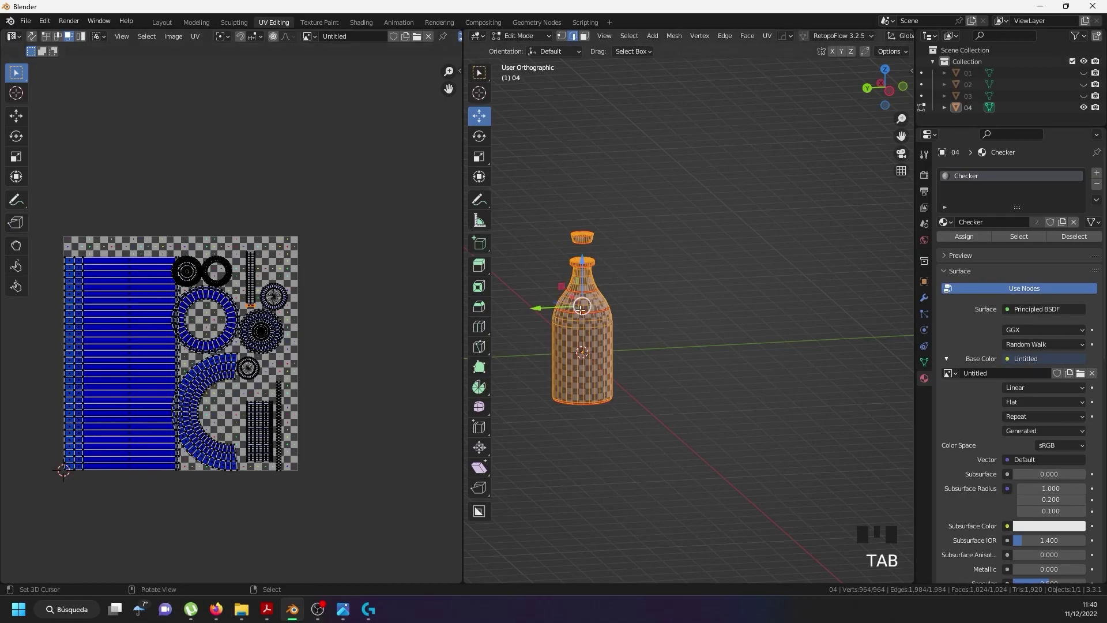
Select all UV islands and scale them up together toward the texture square.
{"action": "key", "text": "a"}
{"action": "key", "text": "a"}
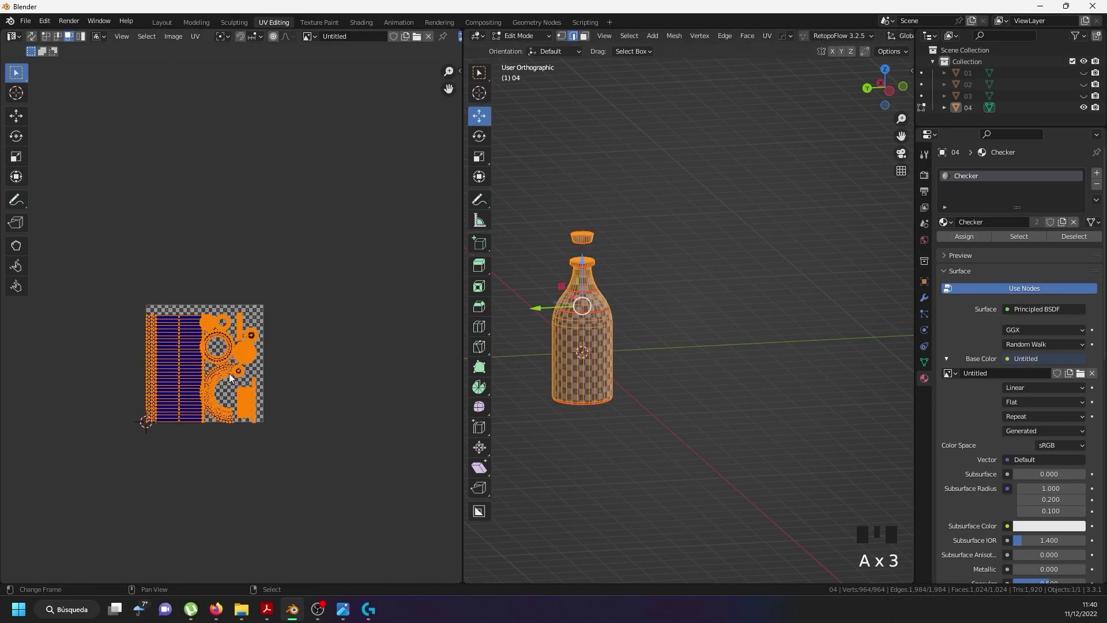
{"action": "key", "text": "s"}
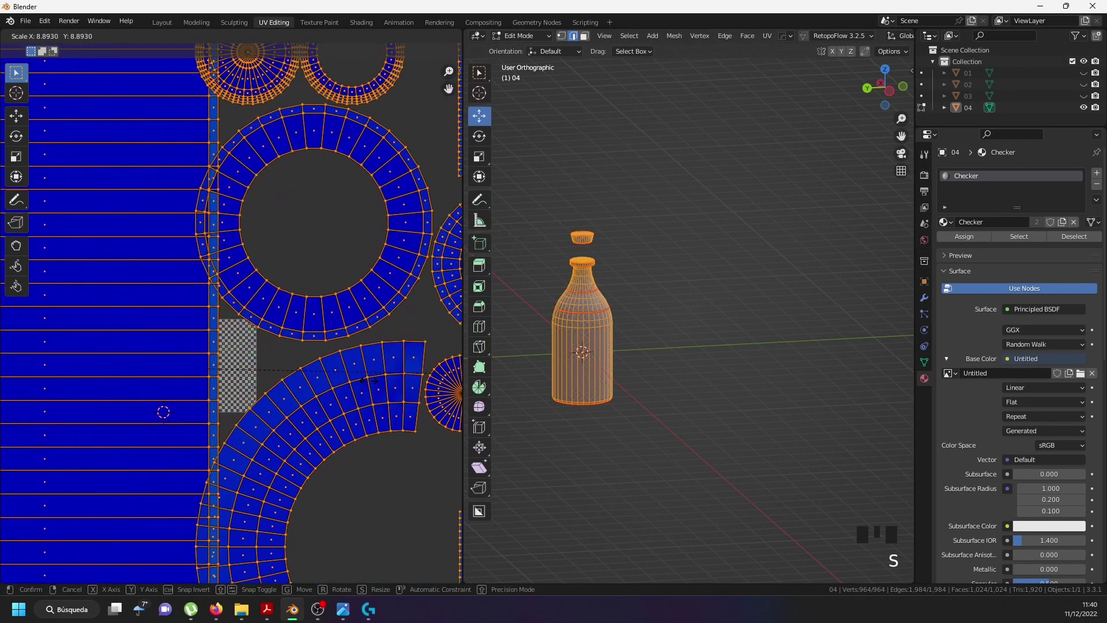
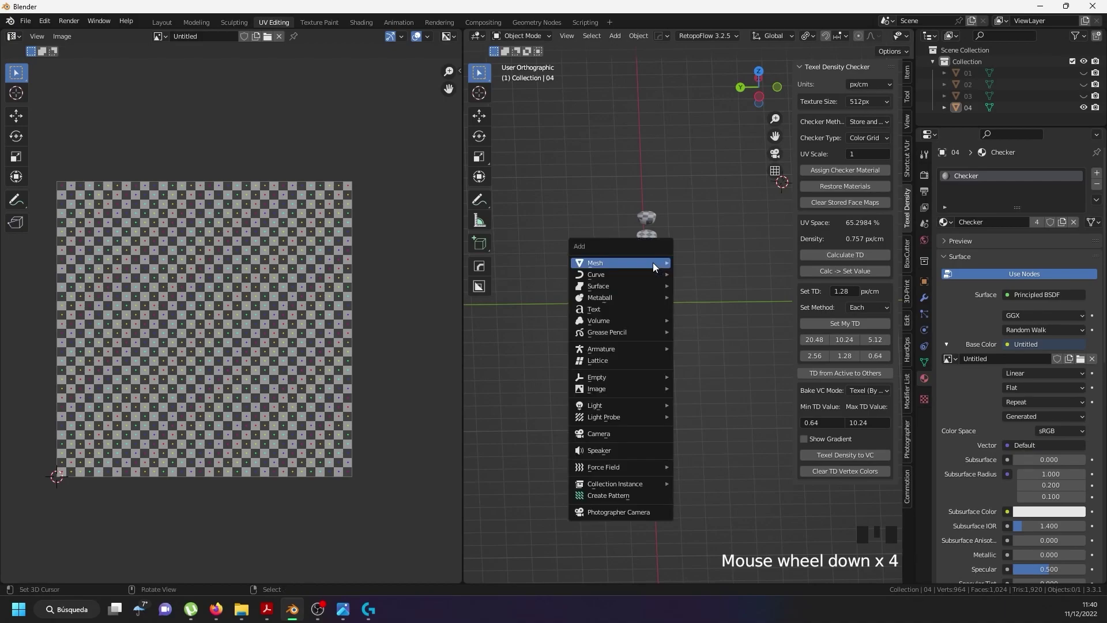
Add a 2 m cube at the world origin via Shift+A > Mesh > Cube and switch to front view.
{"action": "key", "text": "shift+a"}
{"action": "scroll", "scroll_direction": "down", "scroll_amount": 3}
{"action": "key", "text": "ctrl+z"}
{"action": "key", "text": "shift+c"}
{"action": "key", "text": "shift+a"}
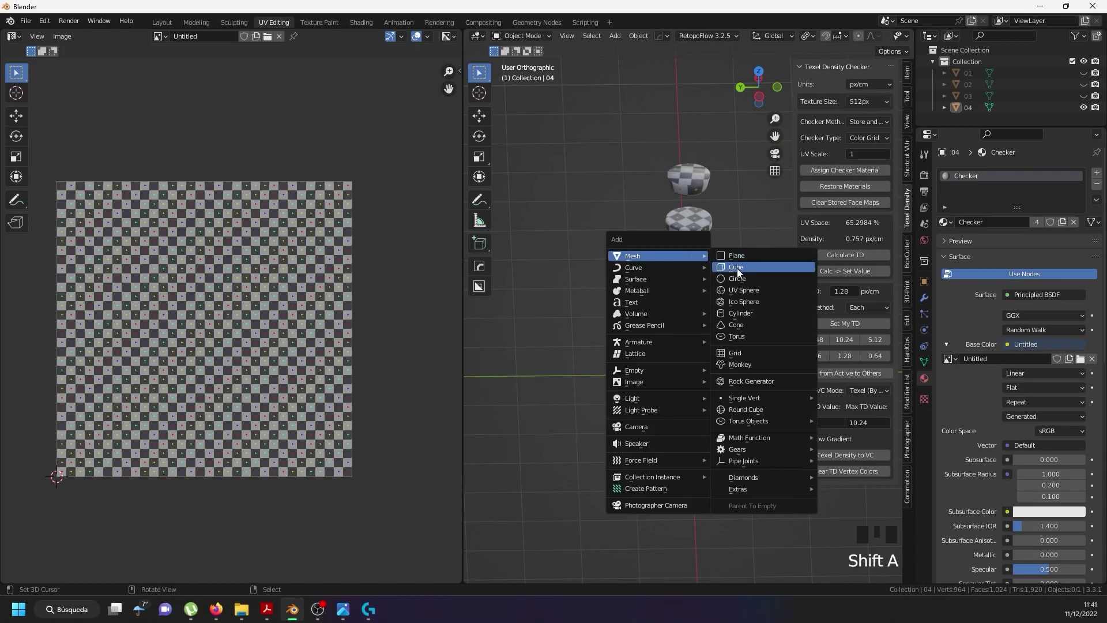
{"action": "scroll", "scroll_direction": "down", "scroll_amount": 3}
{"action": "left_click_drag", "start_coordinate": [721, 306], "coordinate": [689, 368]}
{"action": "key", "text": "KP_1"}
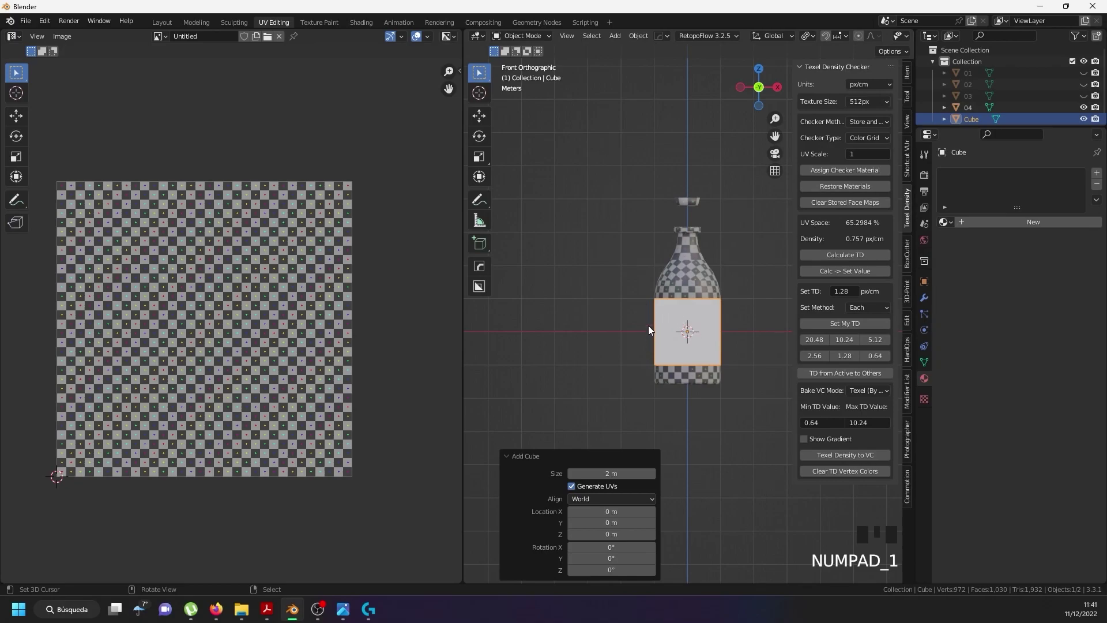